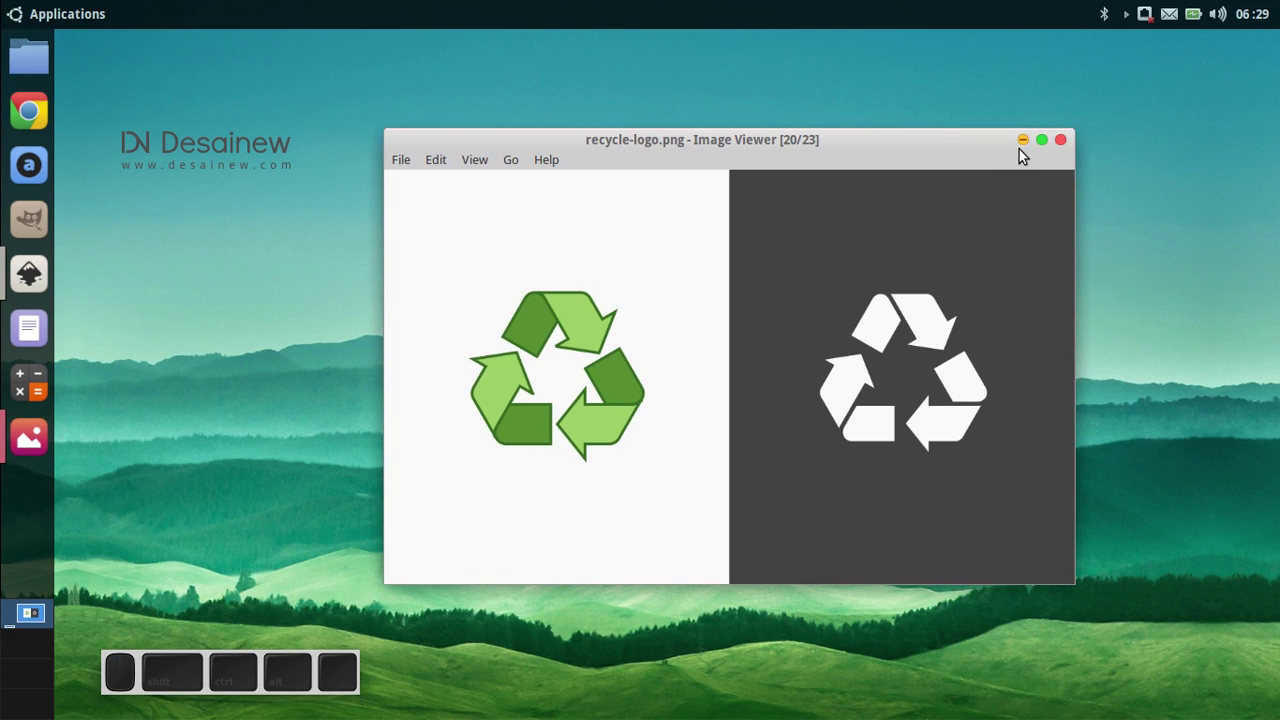
# Step: Hide the recycle-logo reference image and bring the blank Inkscape document forward
pyautogui.click(1025, 151)
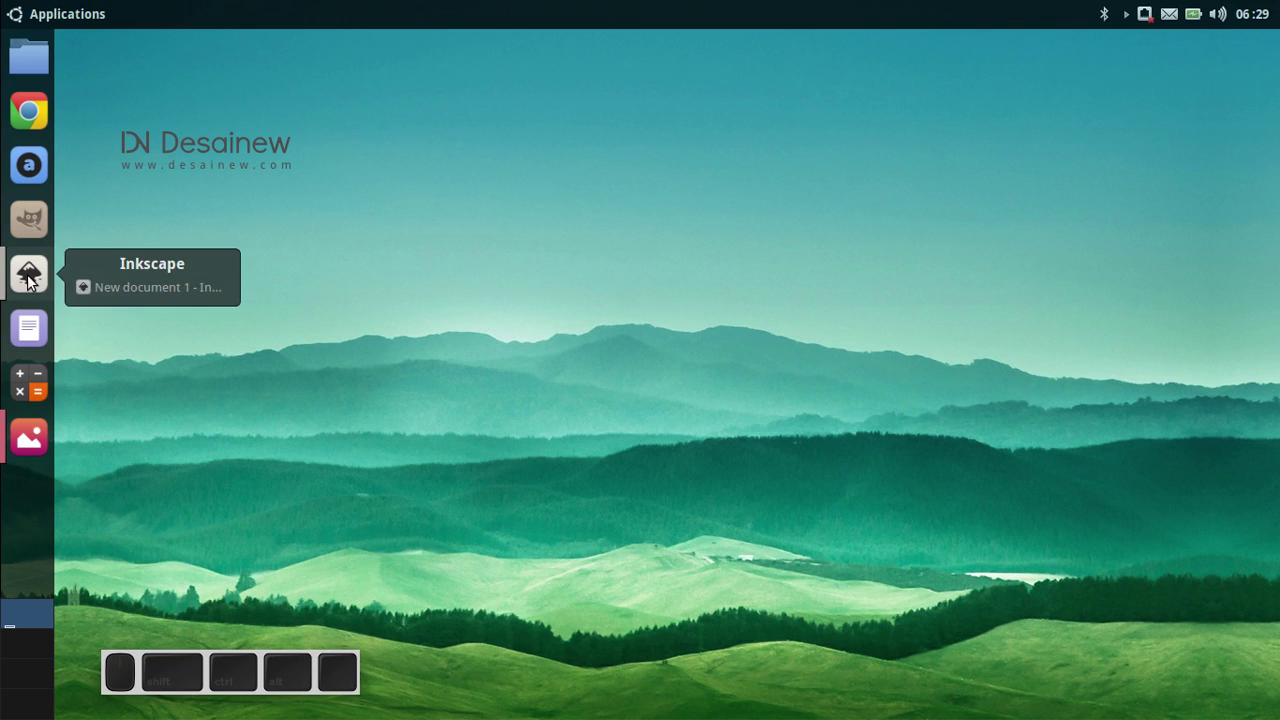
pyautogui.click(31, 282)
# Step: Bring up the Triangle generator from the Render extensions
pyautogui.middleClick(217, 406)
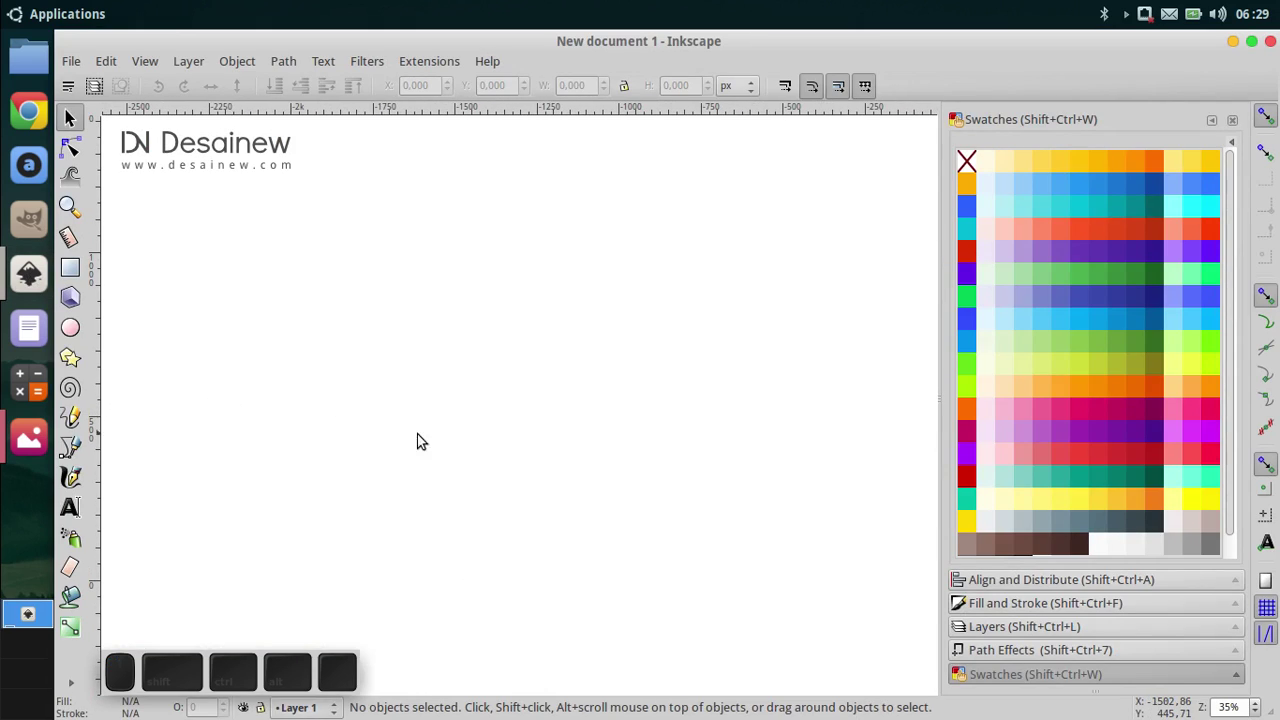
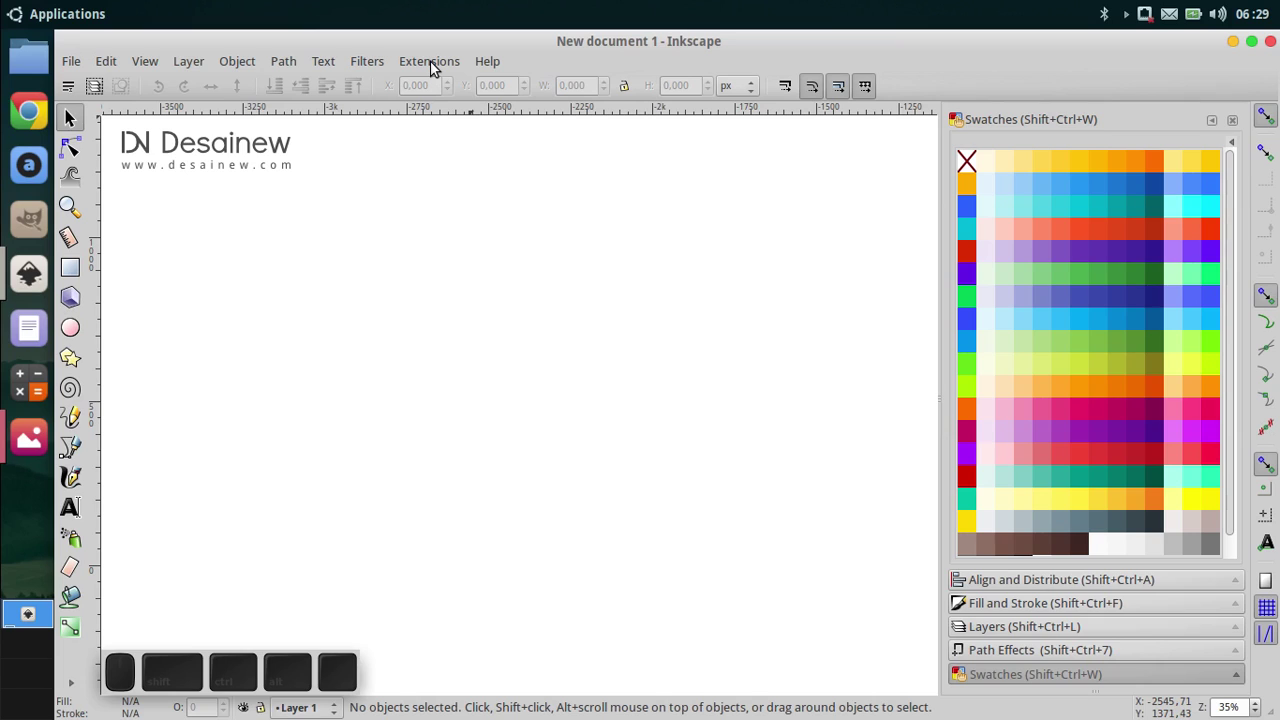
pyautogui.click(438, 63)
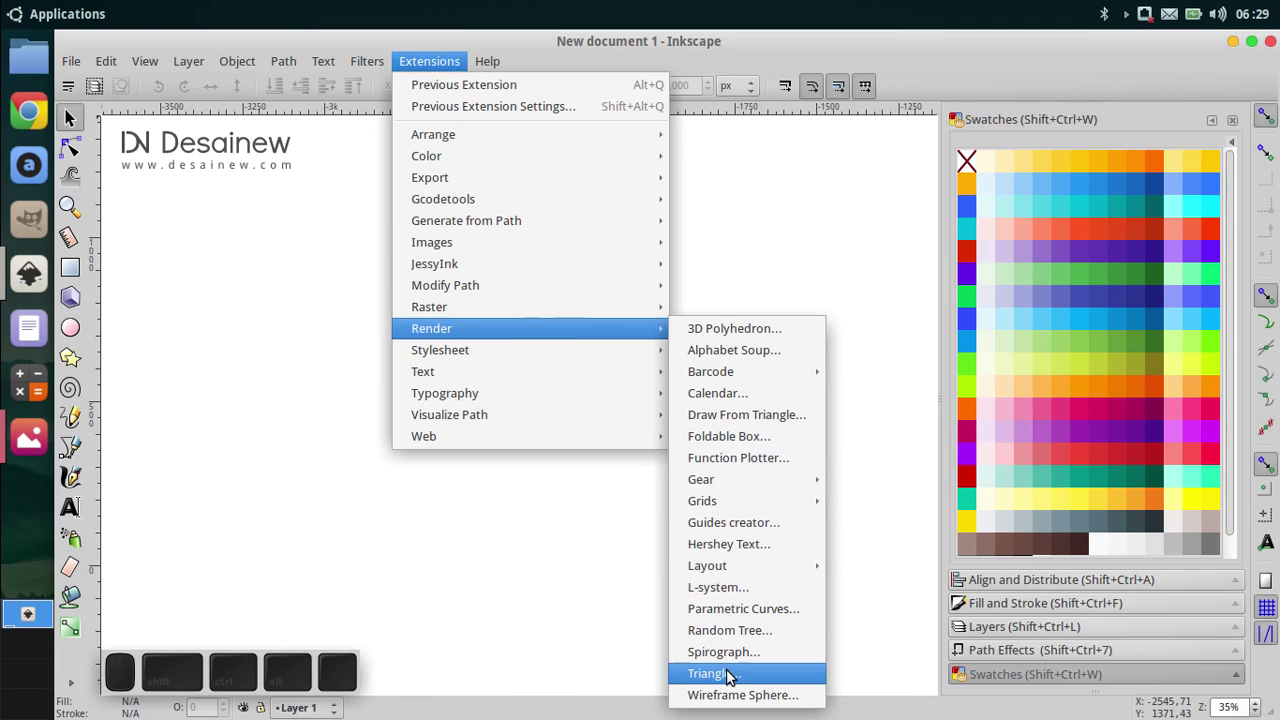
pyautogui.click(755, 681)
pyautogui.click(648, 259)
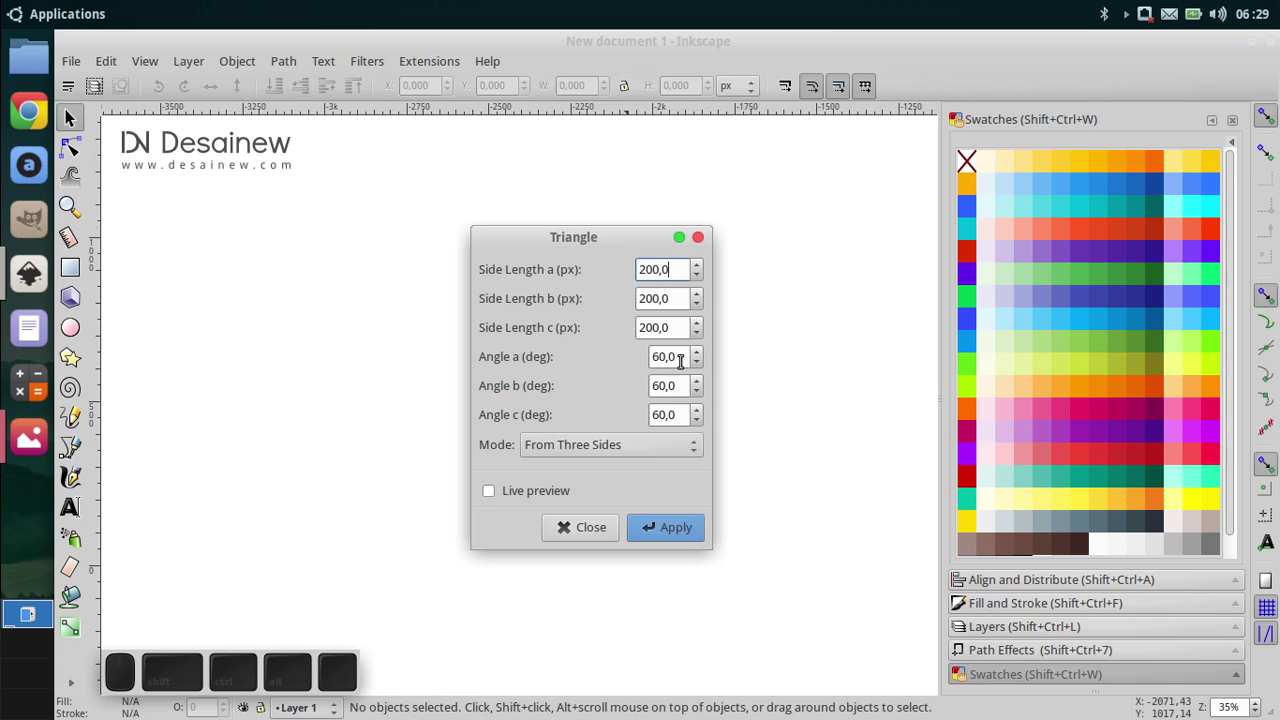
# Step: Generate an equilateral triangle with 200 px sides using live preview, then dismiss the generator
pyautogui.click(595, 239)
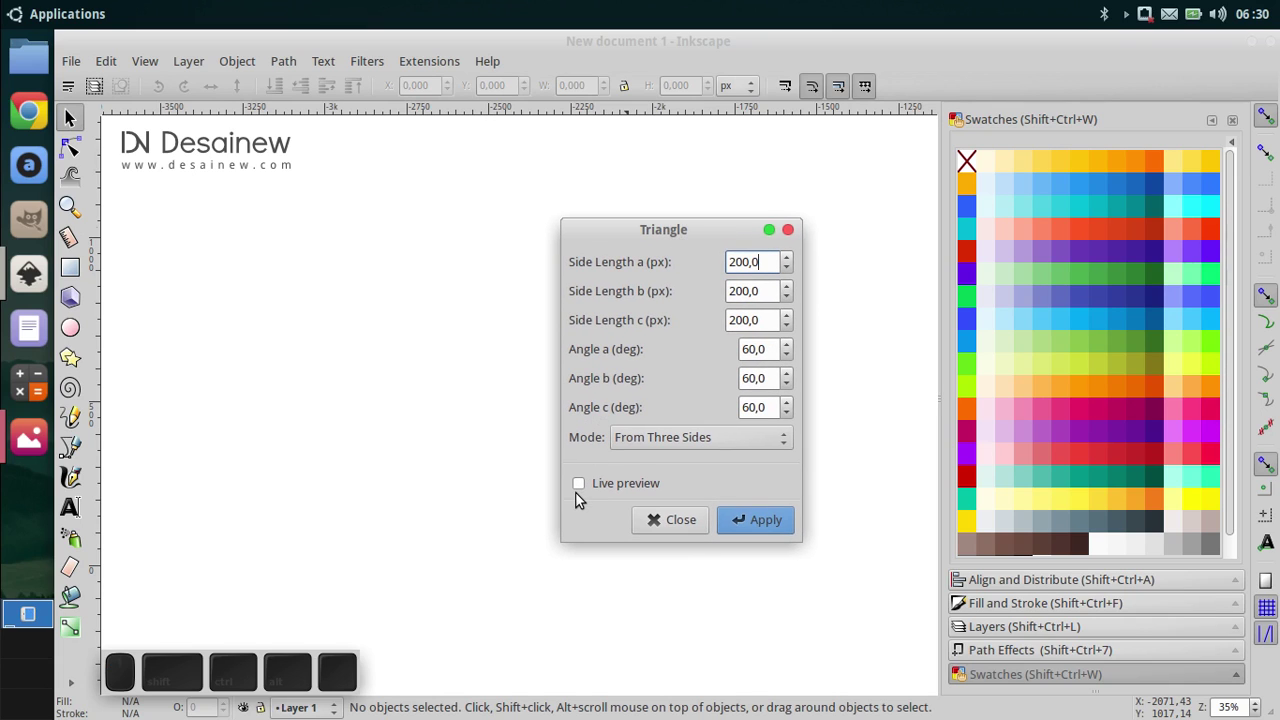
pyautogui.click(582, 486)
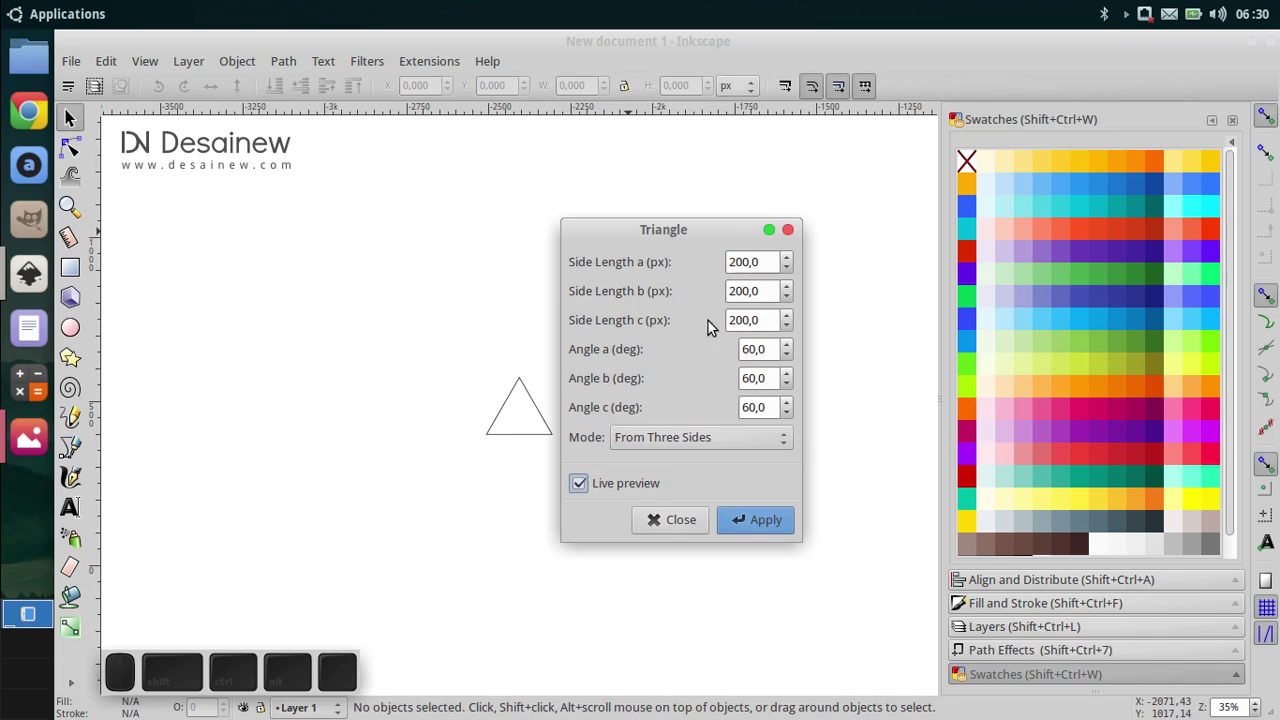
pyautogui.click(711, 233)
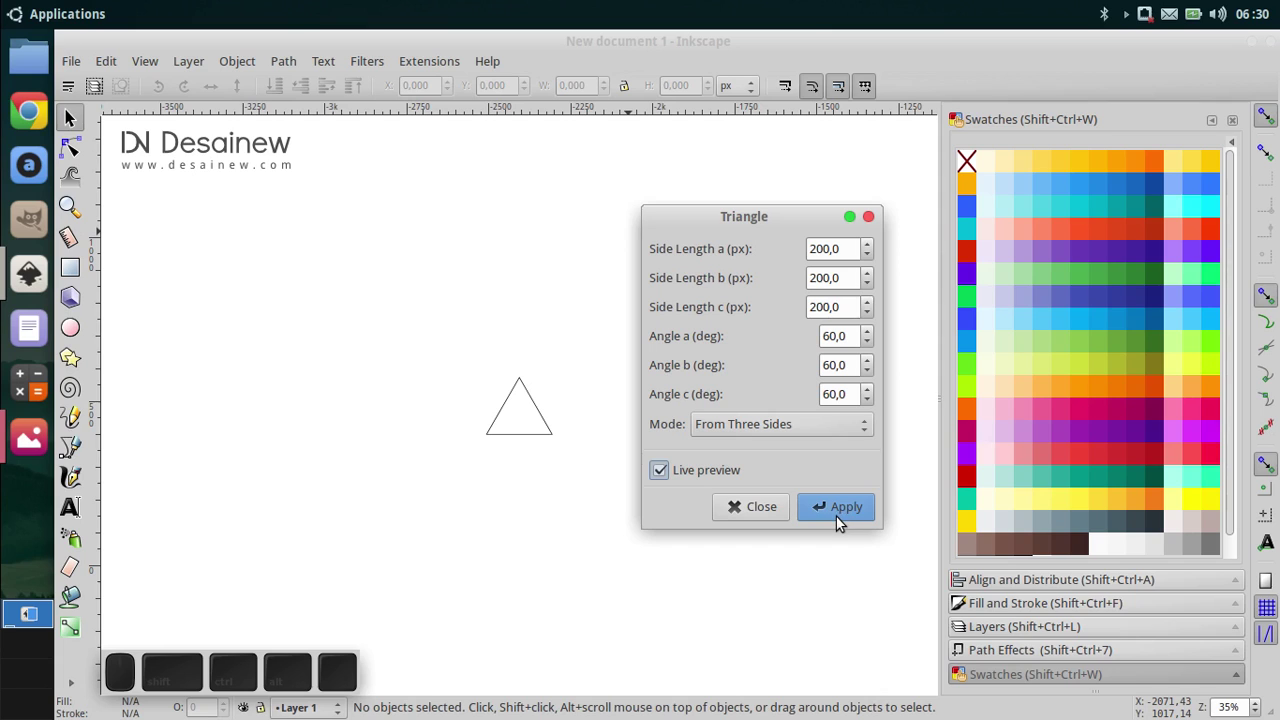
pyautogui.click(842, 518)
pyautogui.click(763, 514)
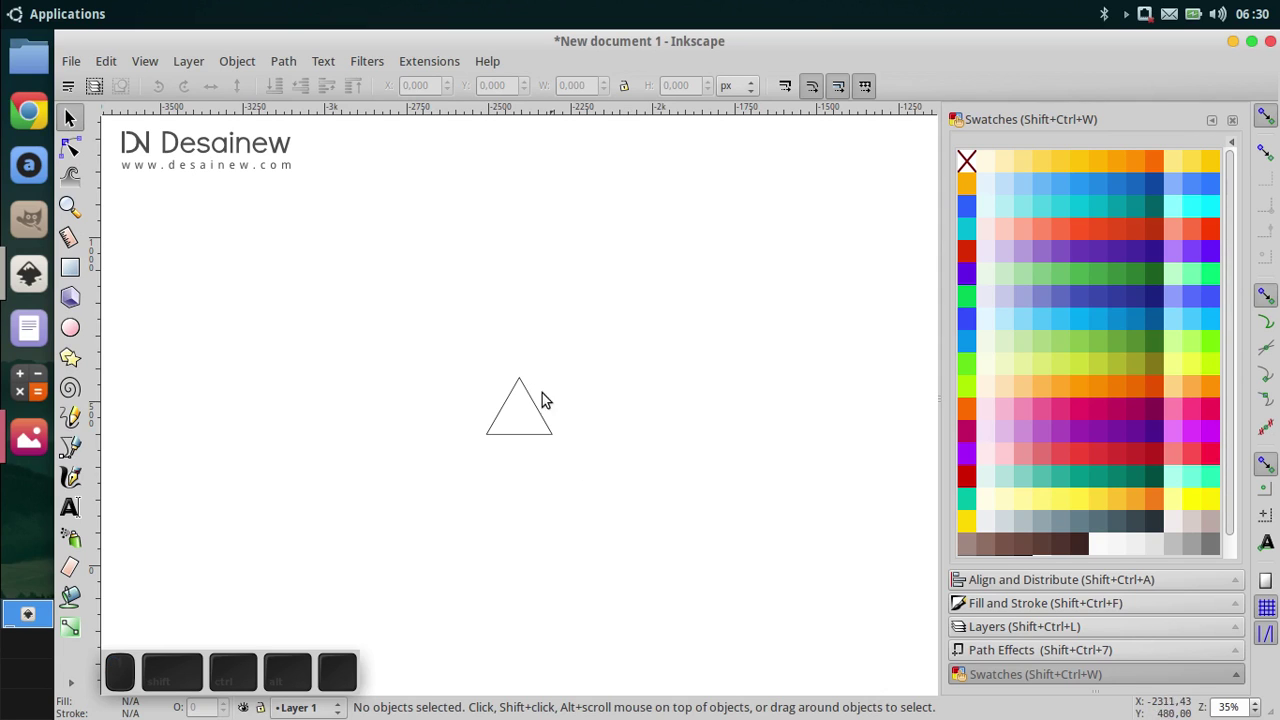
# Step: Select the new triangle and fill it with the pink 600 swatch
pyautogui.click(454, 339)
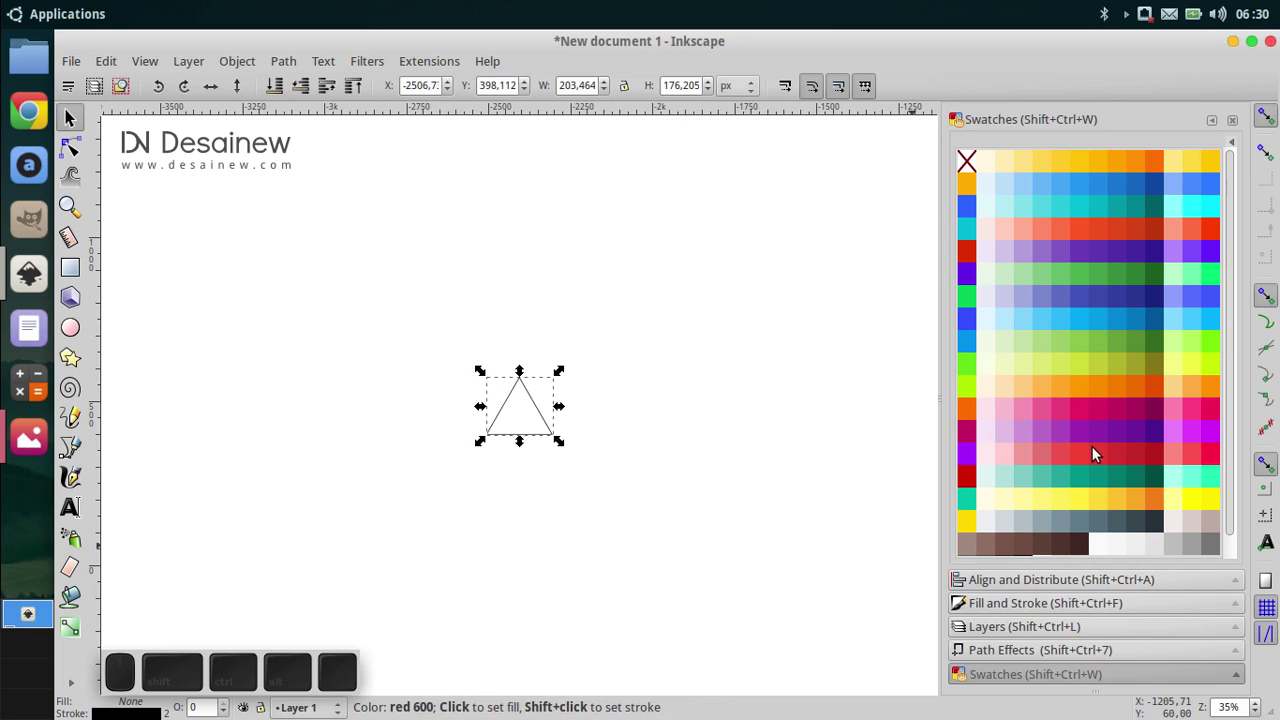
pyautogui.scroll(-3)
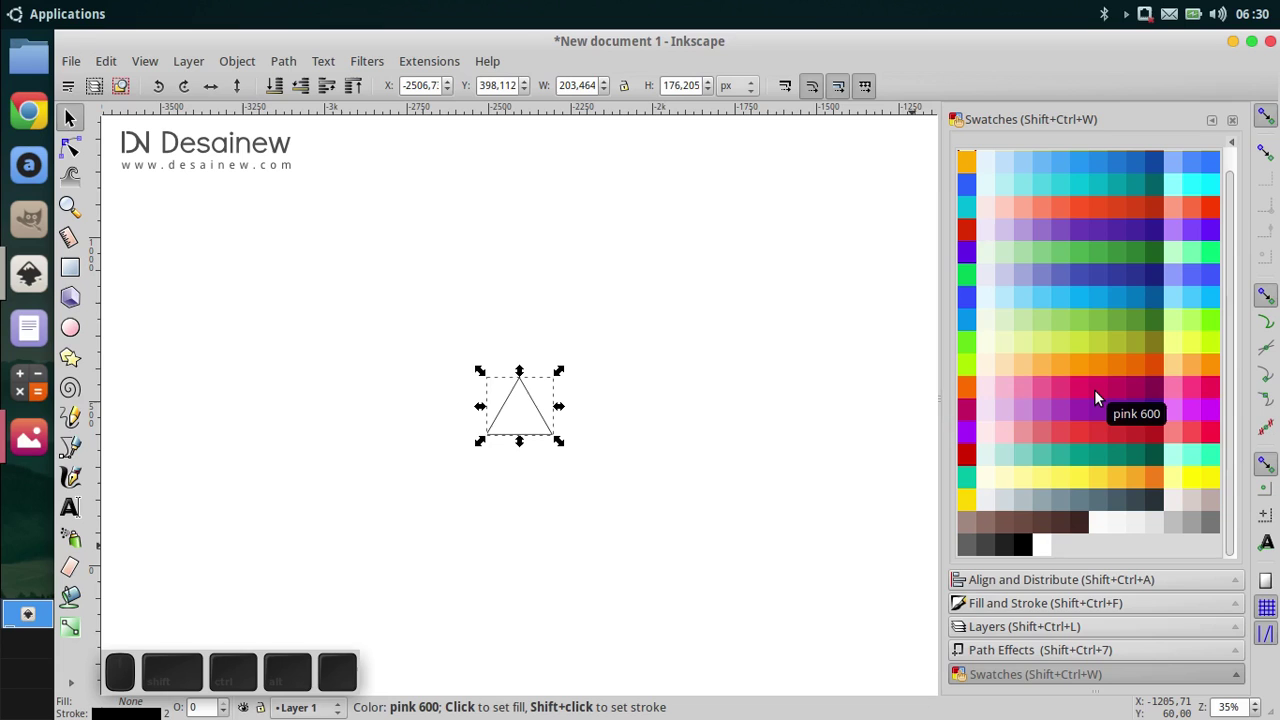
pyautogui.click(1102, 396)
pyautogui.click(569, 451)
# Step: Set the triangle's stroke paint to none in Fill and Stroke
pyautogui.click(982, 608)
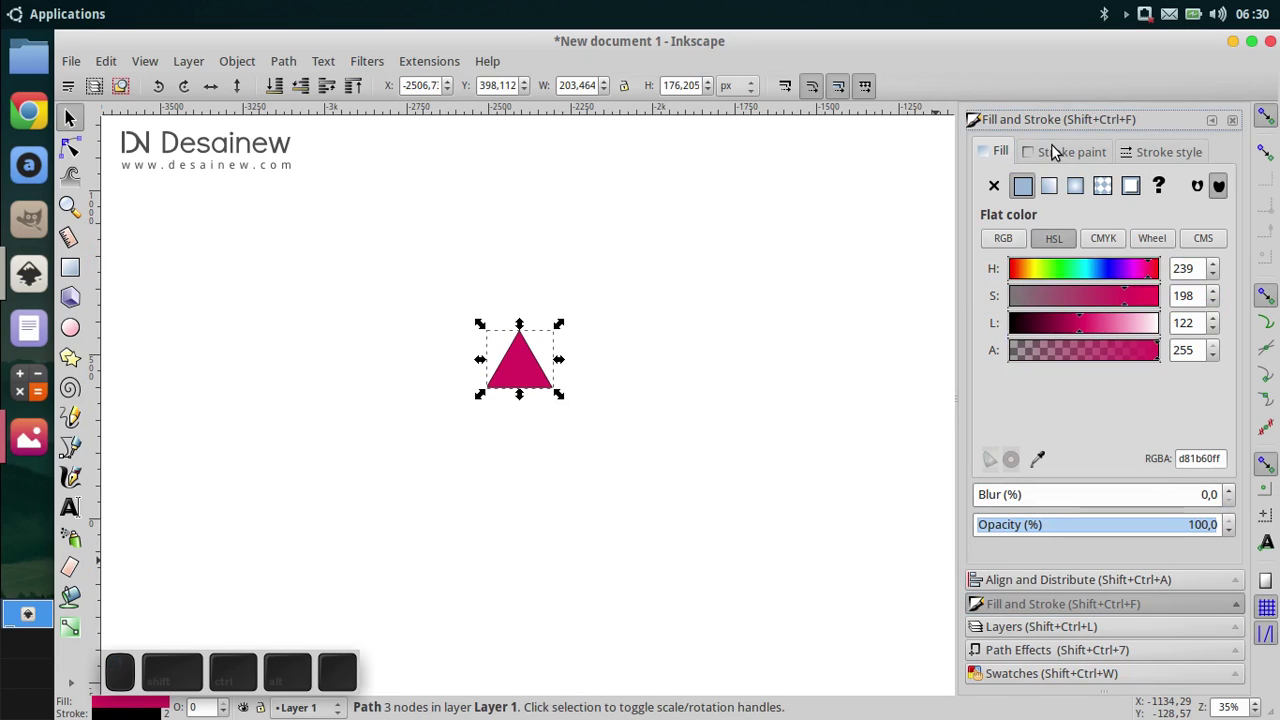
pyautogui.click(1061, 150)
pyautogui.click(997, 187)
pyautogui.middleClick(67, 356)
pyautogui.click(426, 444)
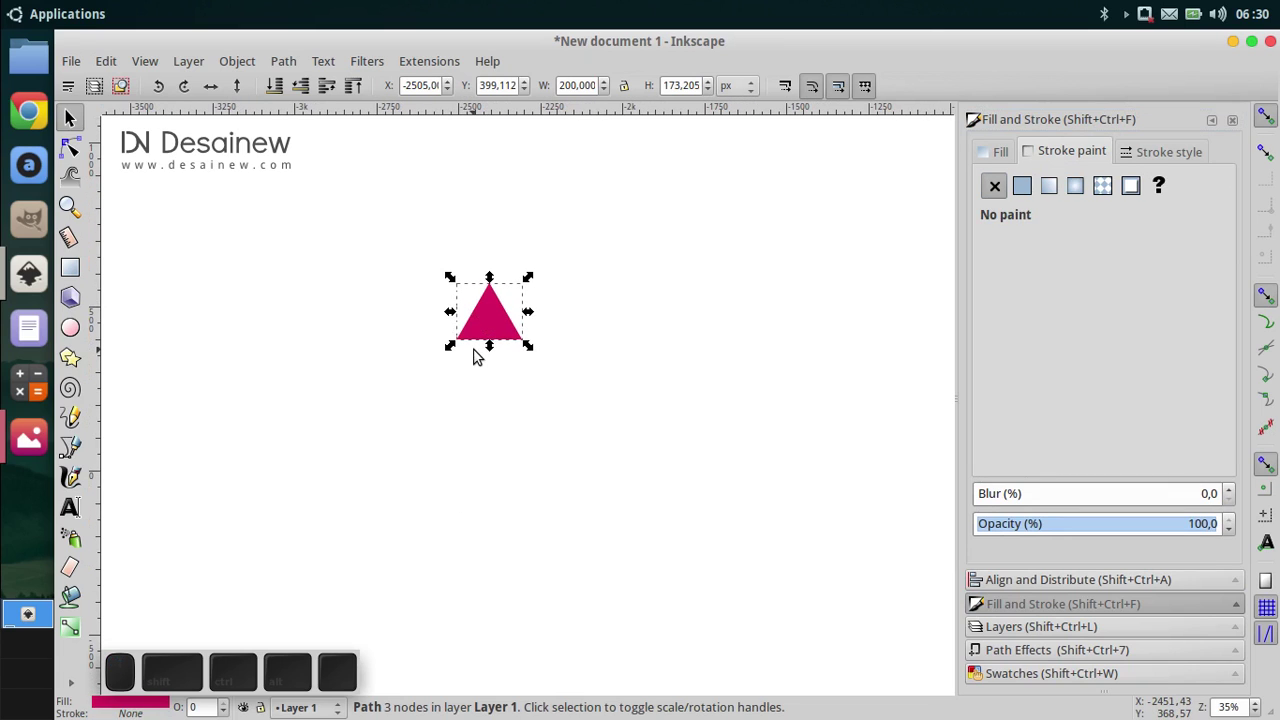
# Step: Bring the colour swatches back and reselect the pink triangle
pyautogui.scroll(3)
pyautogui.click(1019, 675)
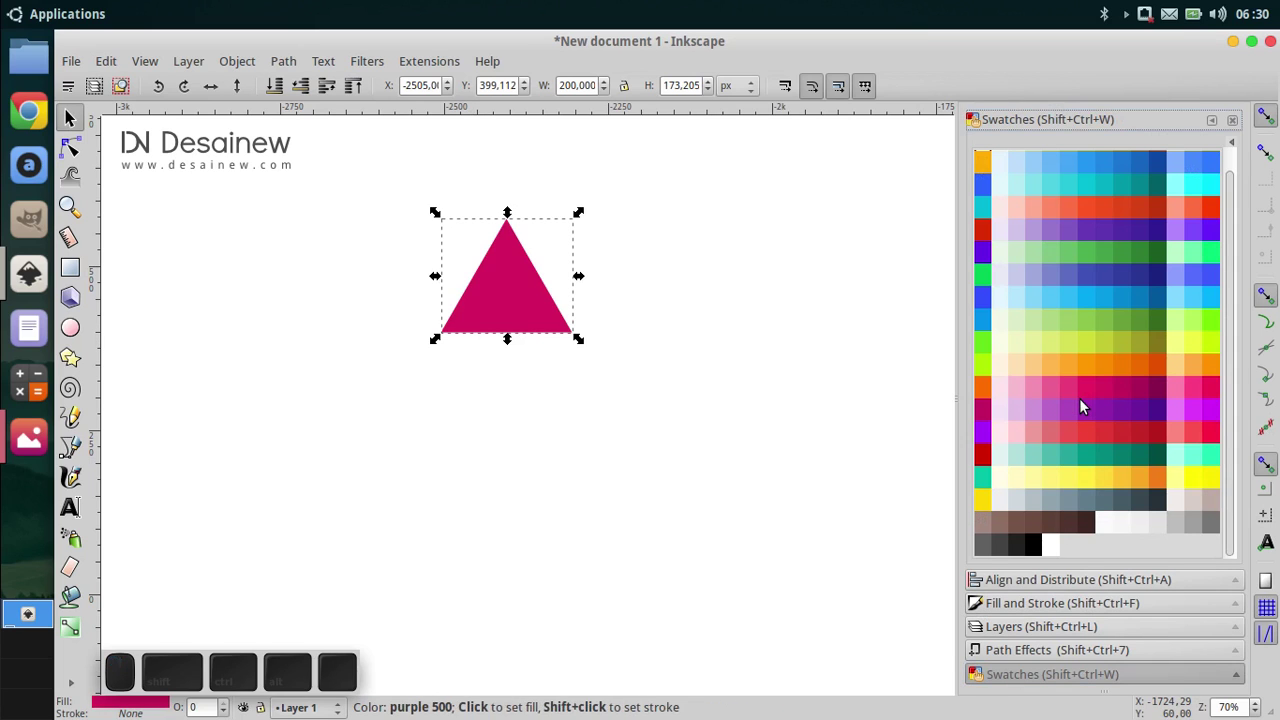
pyautogui.click(1089, 397)
pyautogui.scroll(3)
pyautogui.scroll(3)
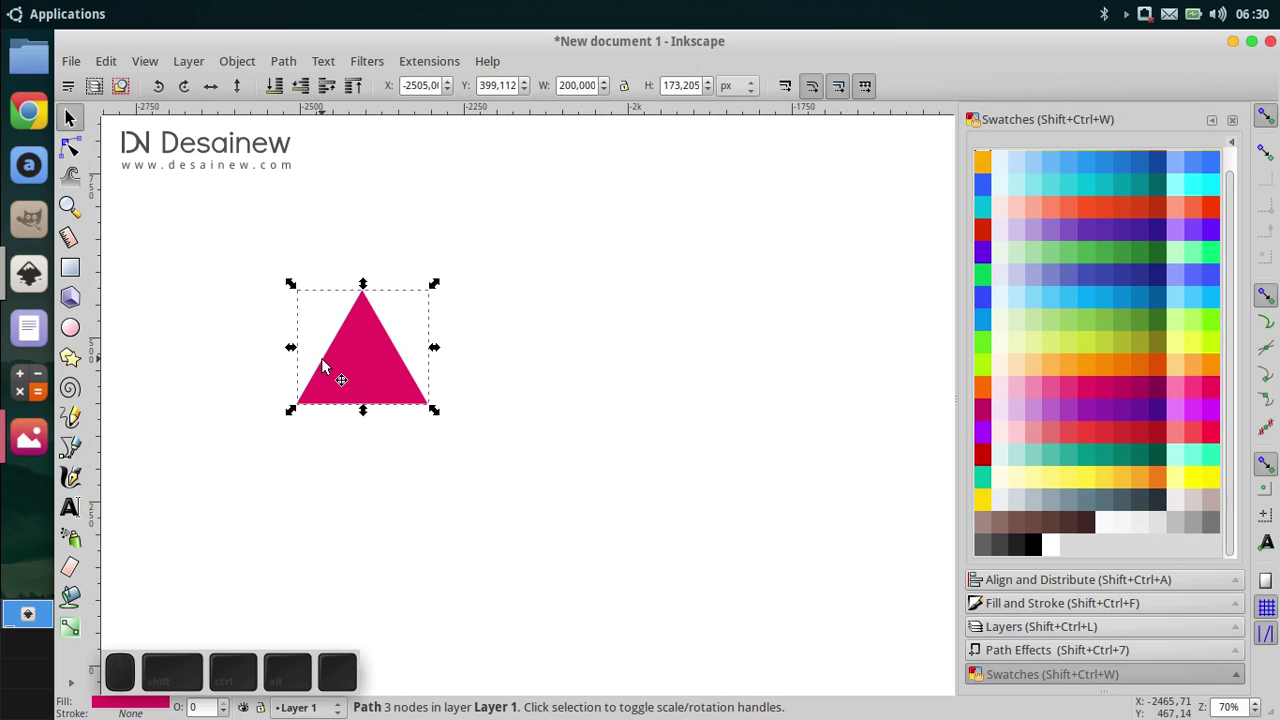
pyautogui.scroll(3)
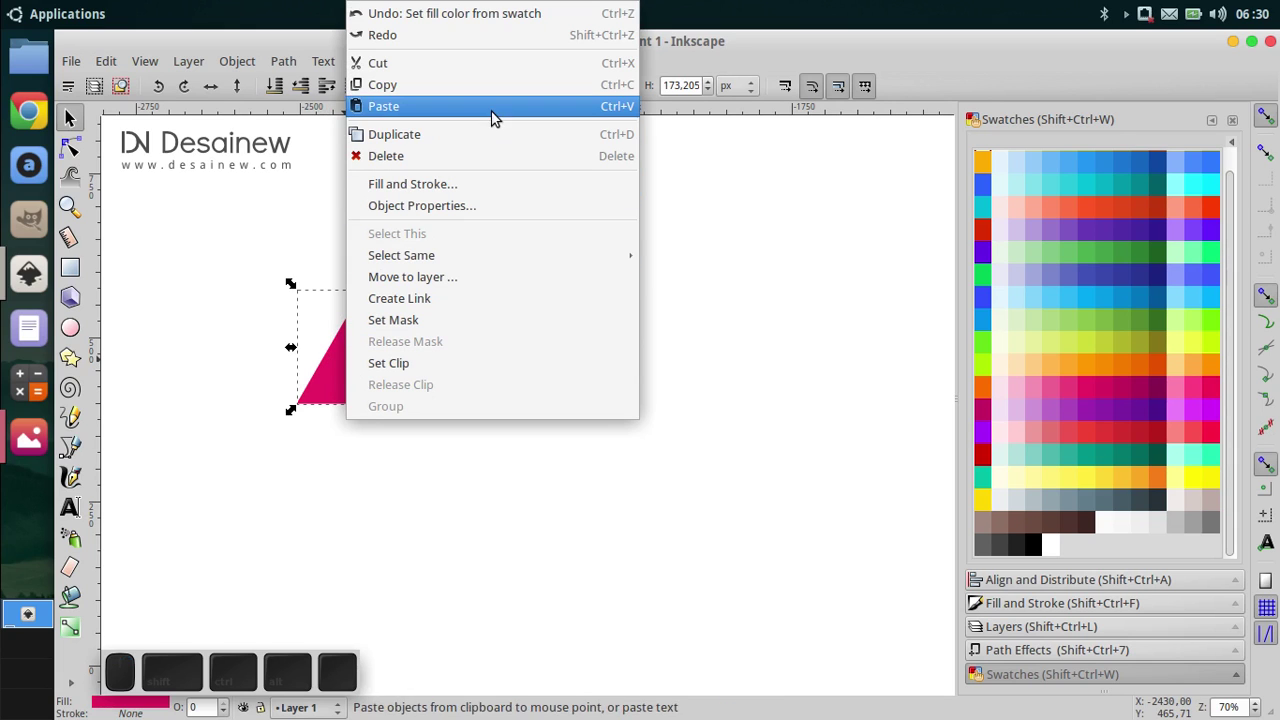
# Step: Paste a copy of the triangle and turn it into a Dynamic Offset with rounded corners
pyautogui.click(497, 135)
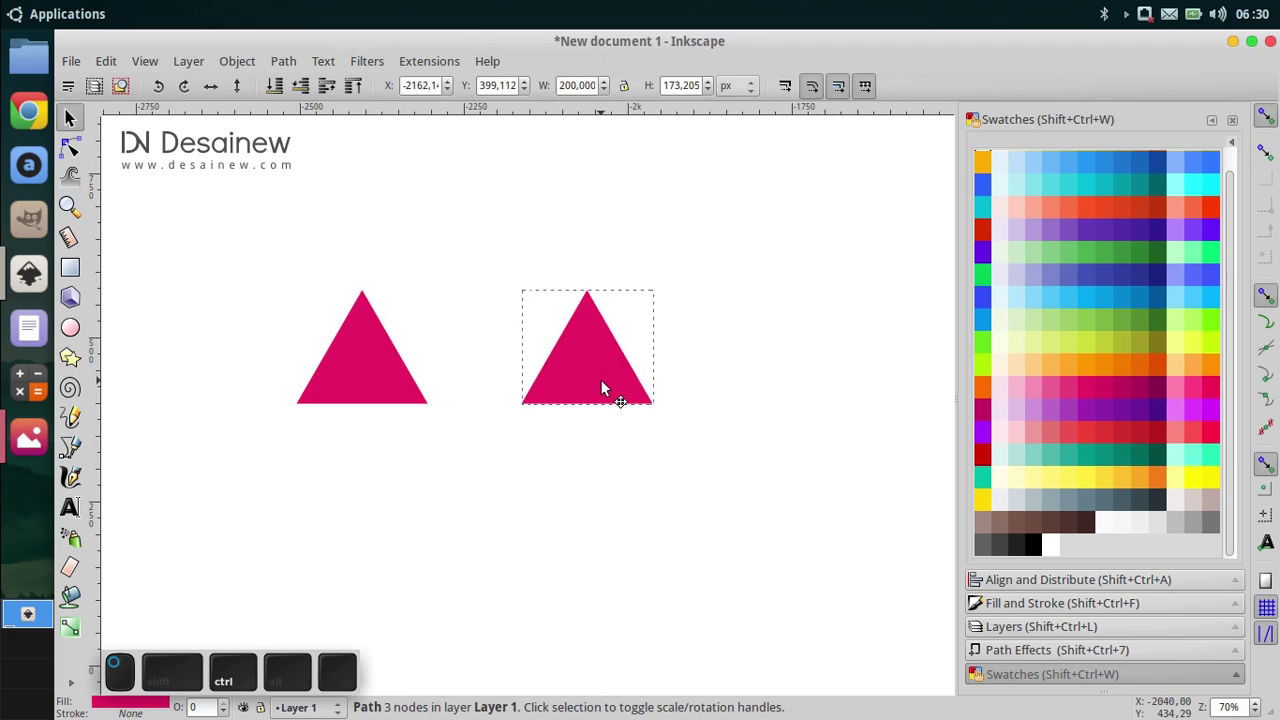
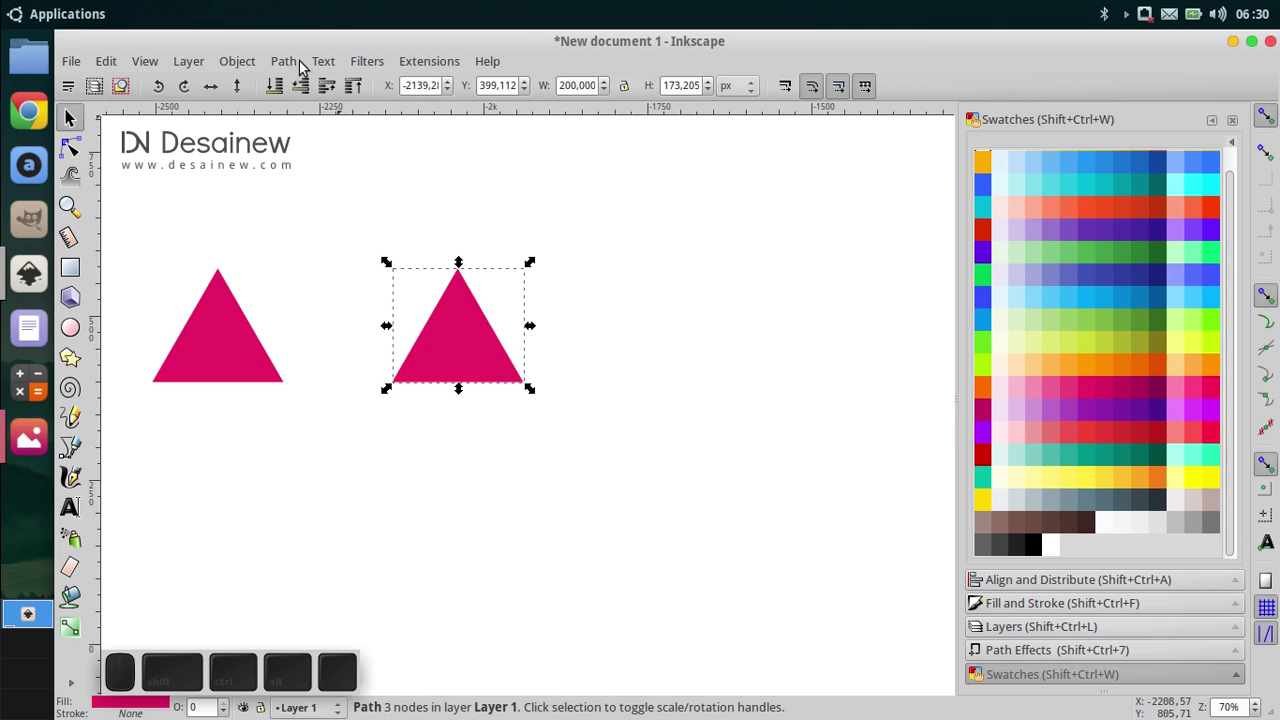
pyautogui.click(300, 61)
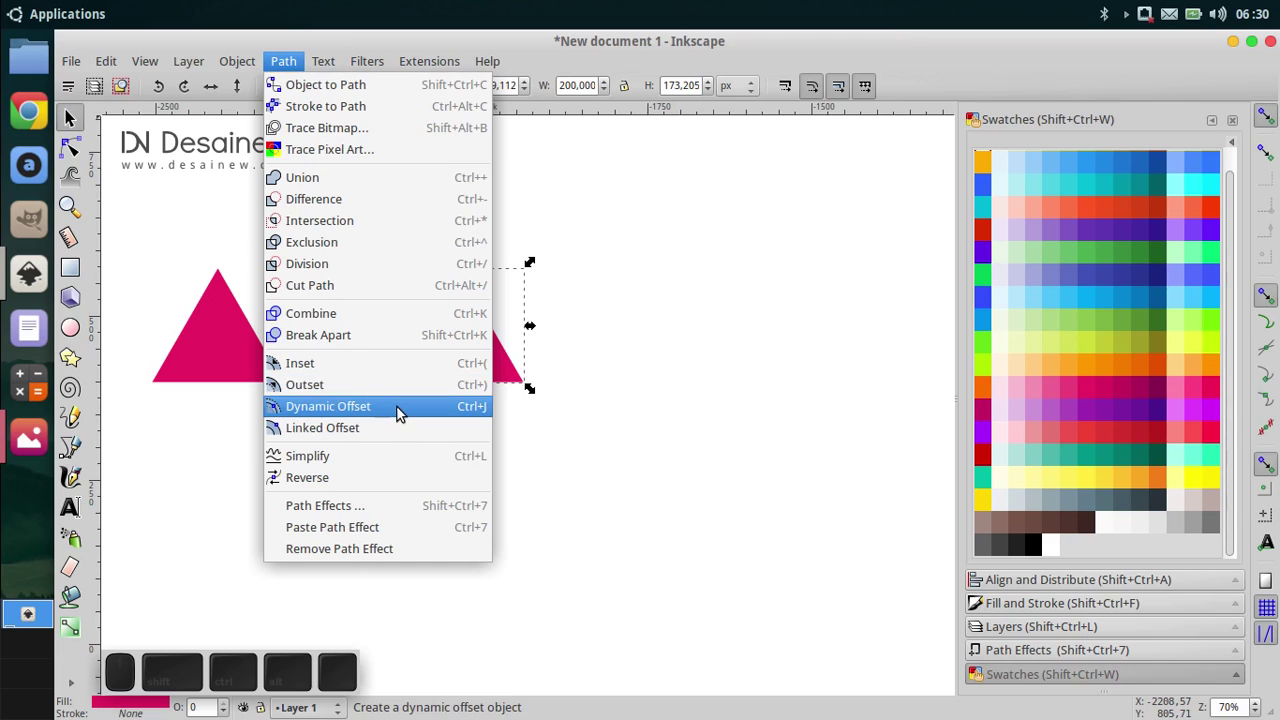
pyautogui.click(406, 410)
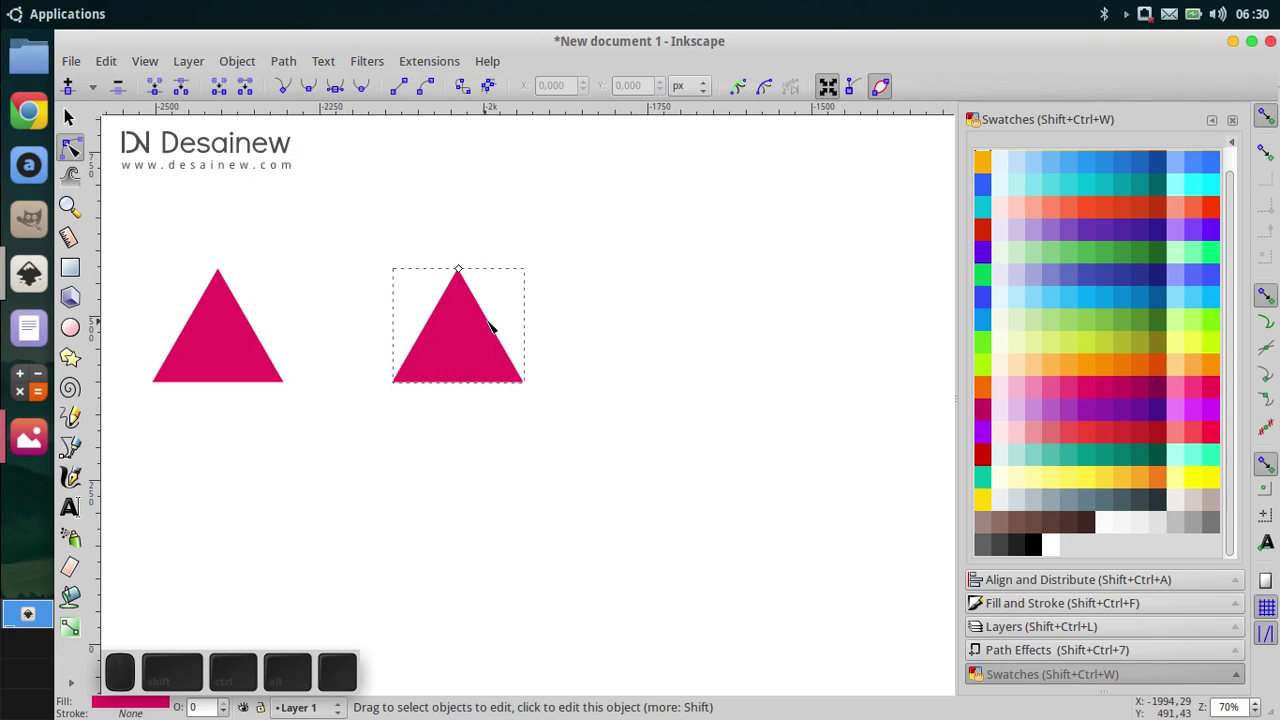
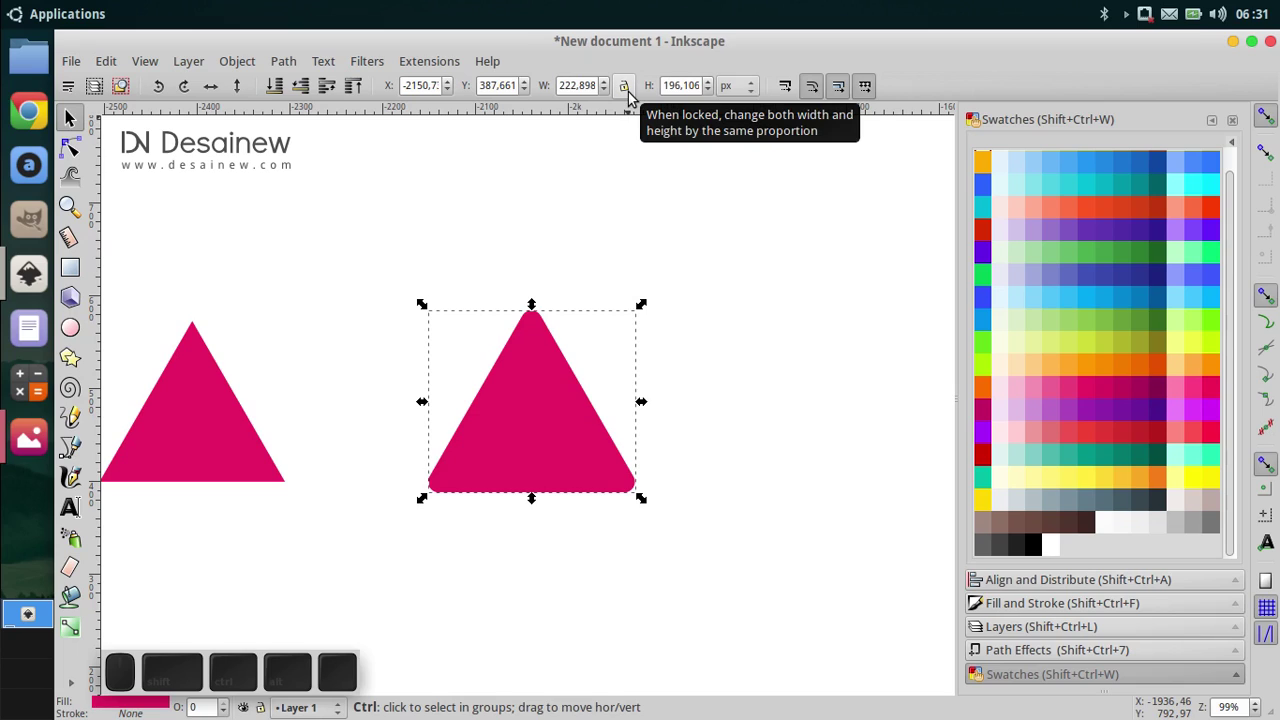
# Step: Scale the rounded copy proportionally to 200 px wide with the ratio locked
pyautogui.click(635, 100)
pyautogui.click(591, 92)
pyautogui.press('ctrl+a')
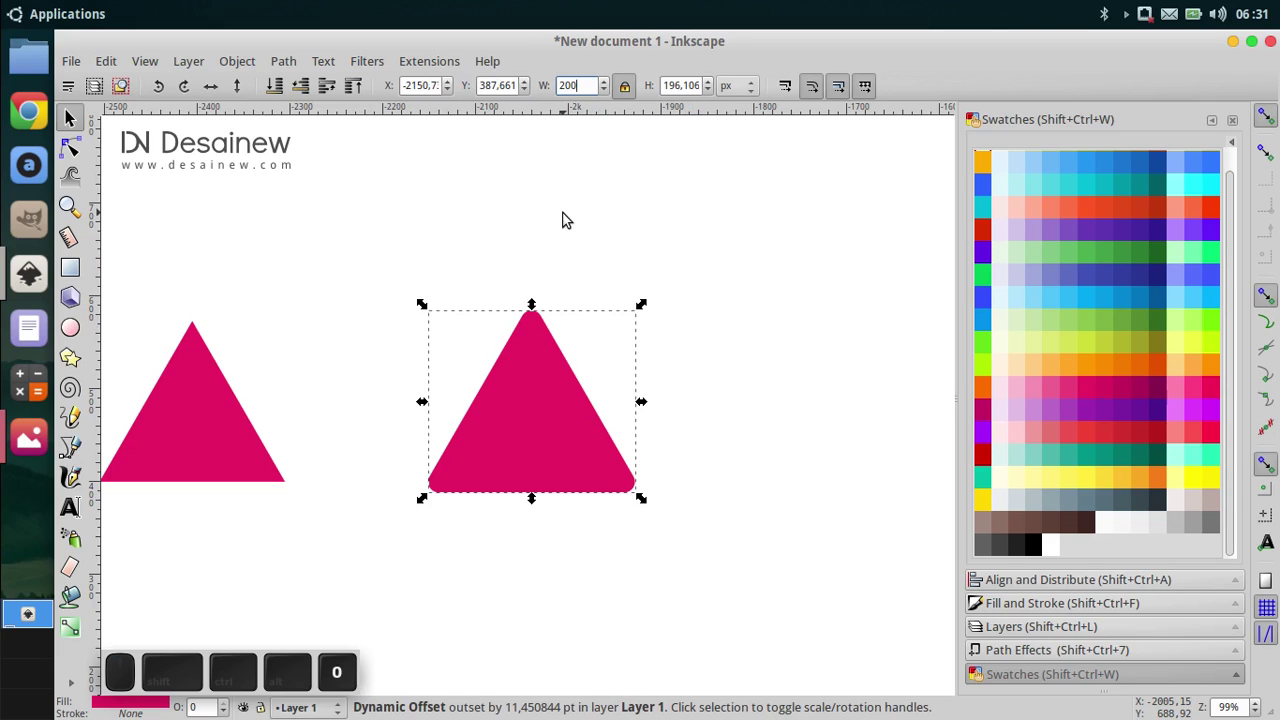
pyautogui.press('Return')
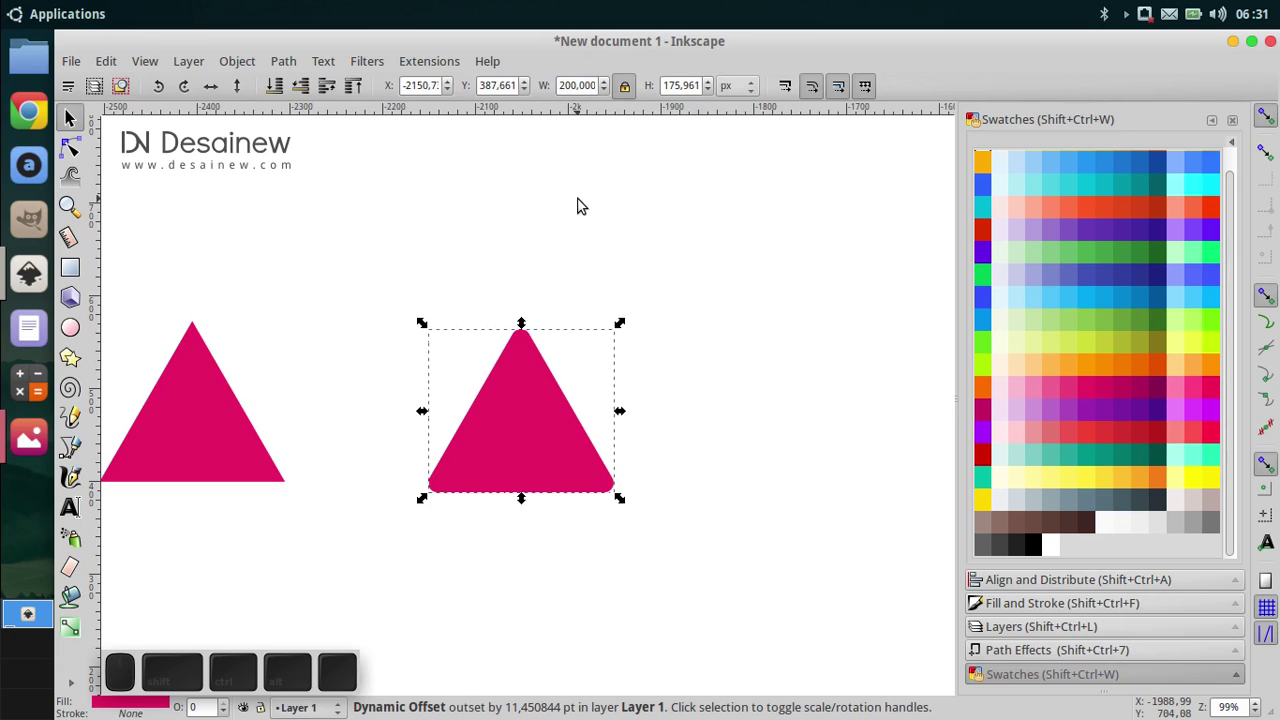
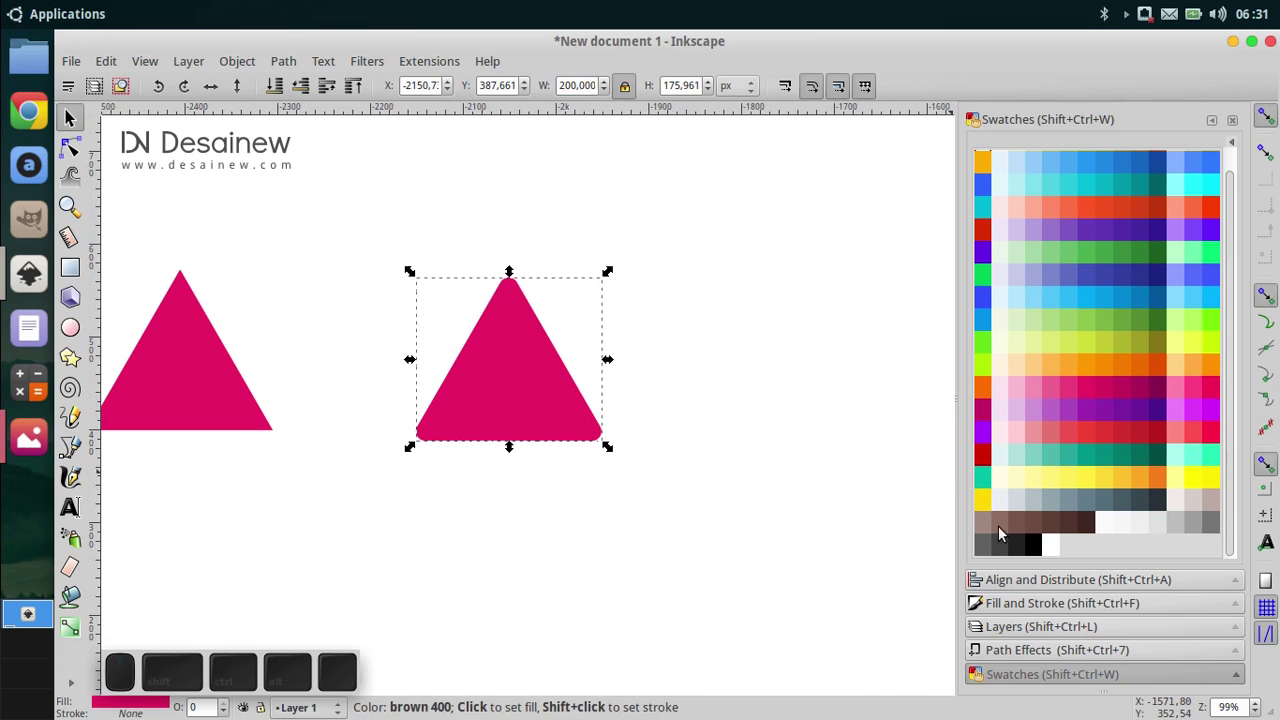
# Step: Set the rounded pink triangle's opacity to 80%
pyautogui.click(1017, 617)
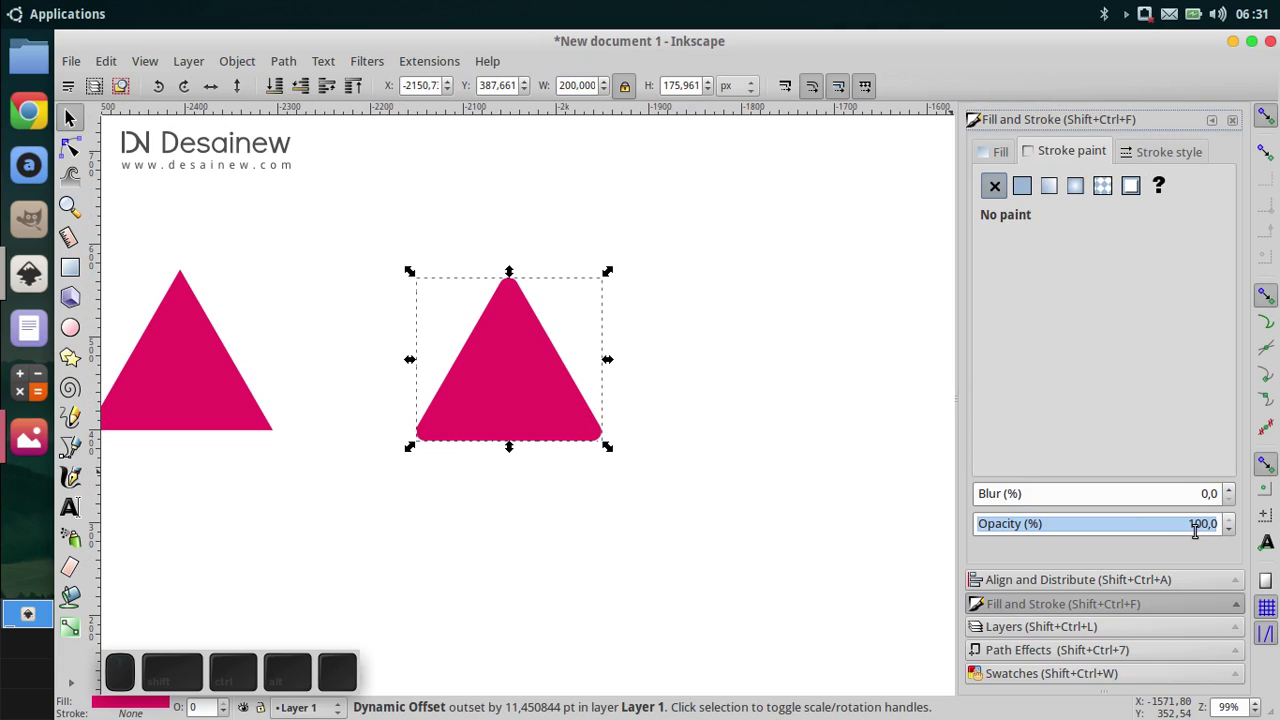
pyautogui.click(71, 357)
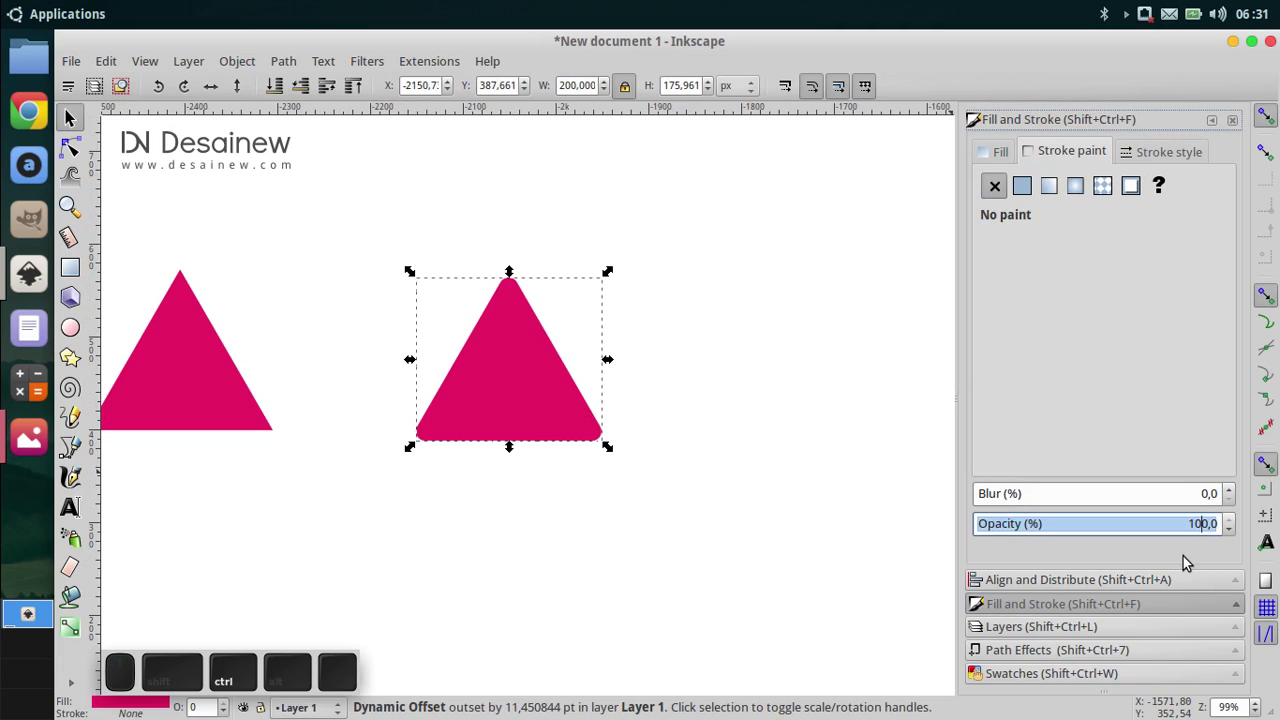
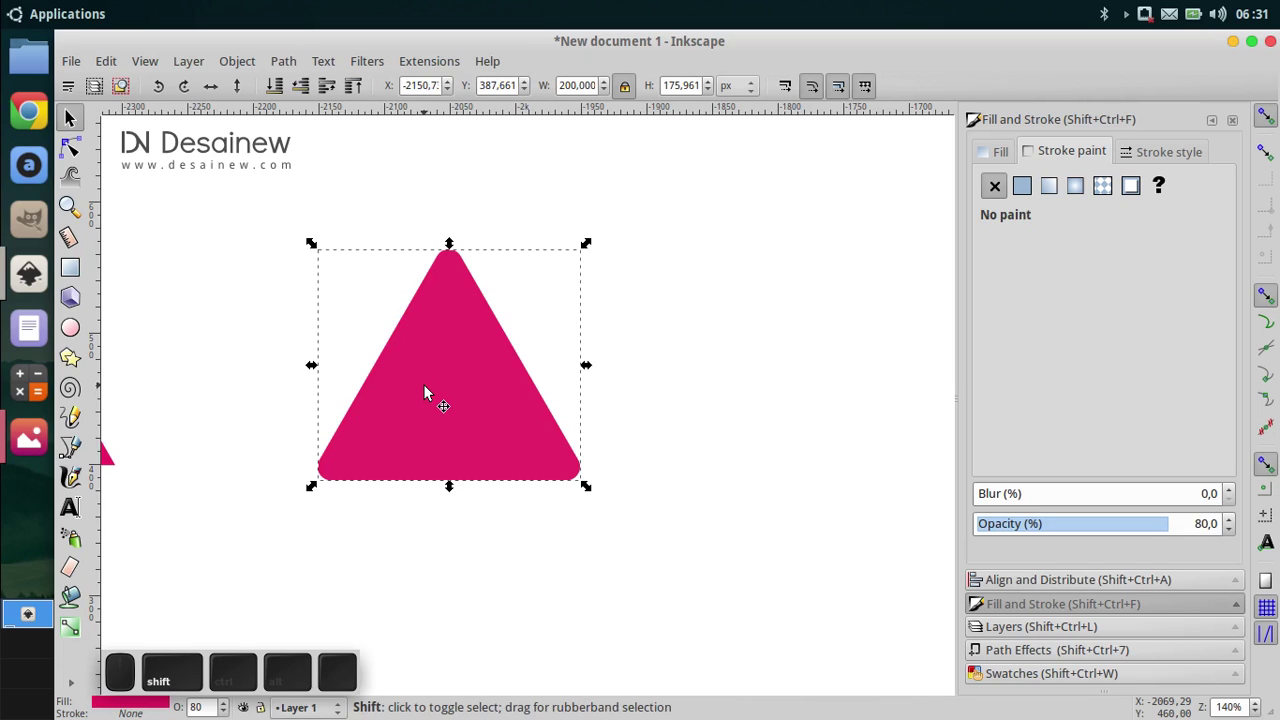
# Step: Duplicate the triangle and nudge the copy right so the two overlap in an M shape
pyautogui.press('shift+Right')
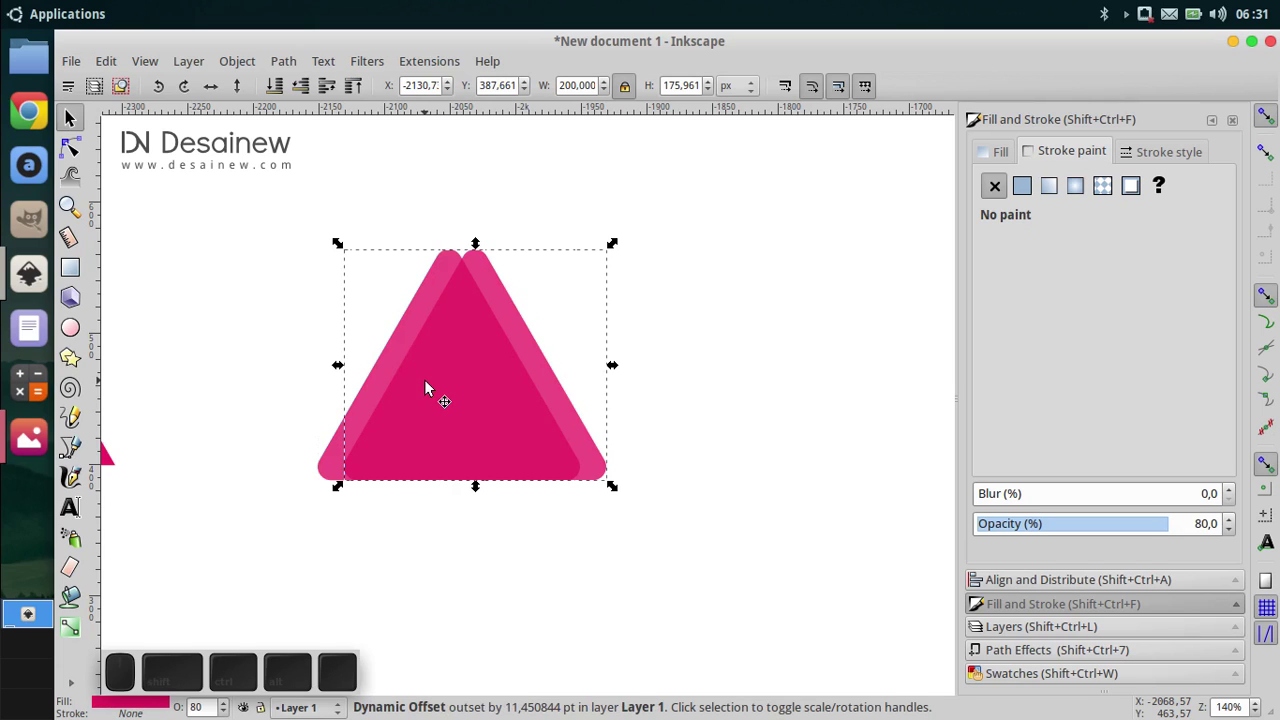
pyautogui.press('shift+Right')
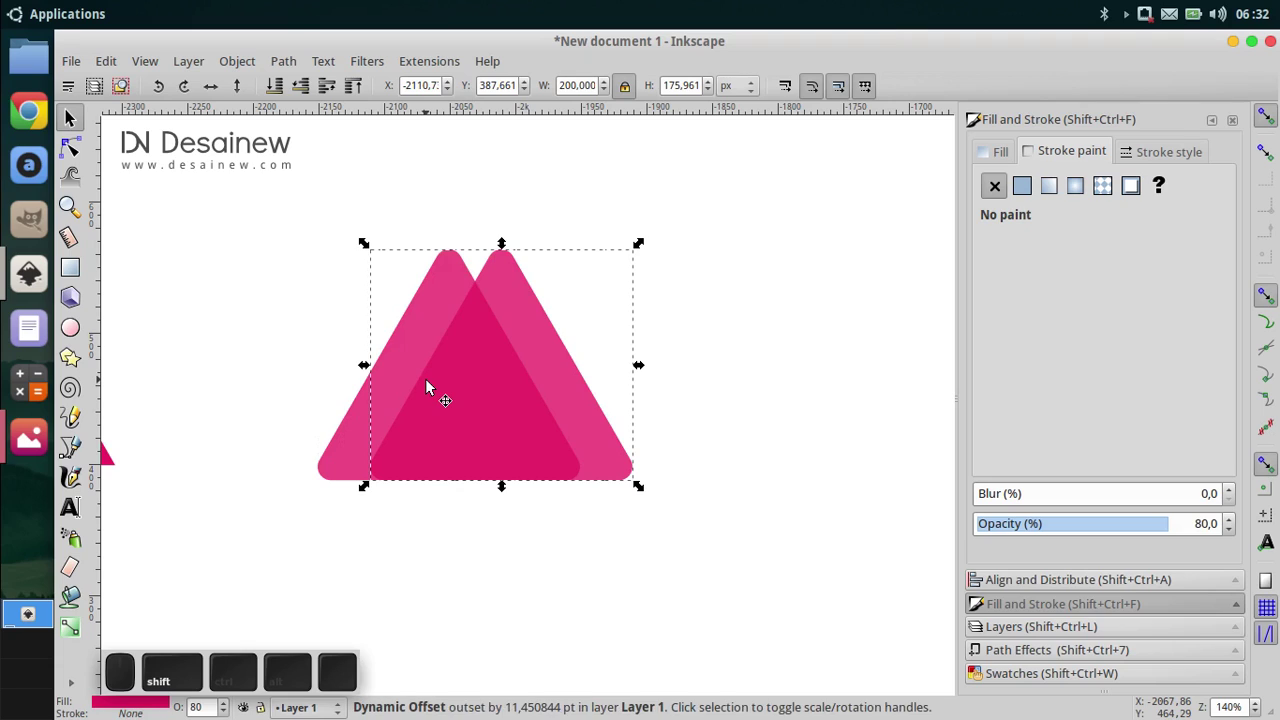
pyautogui.press('shift+Right')
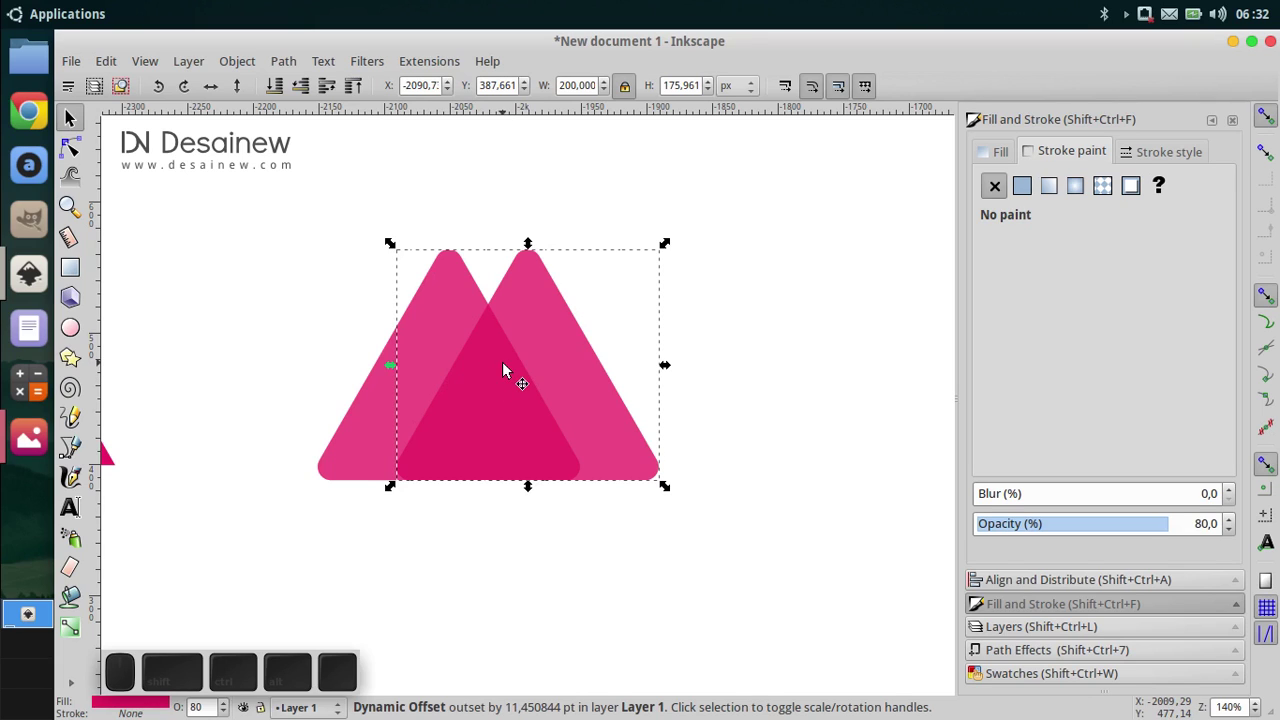
pyautogui.press('Right')
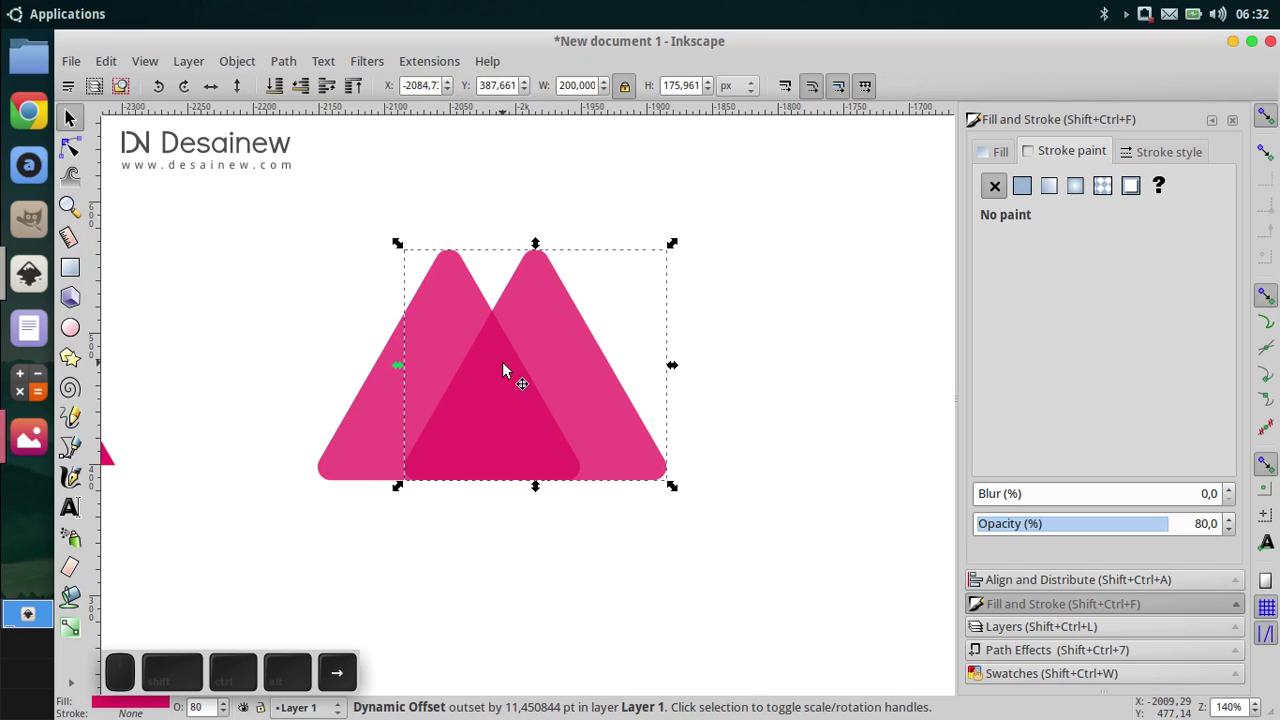
pyautogui.click(725, 567)
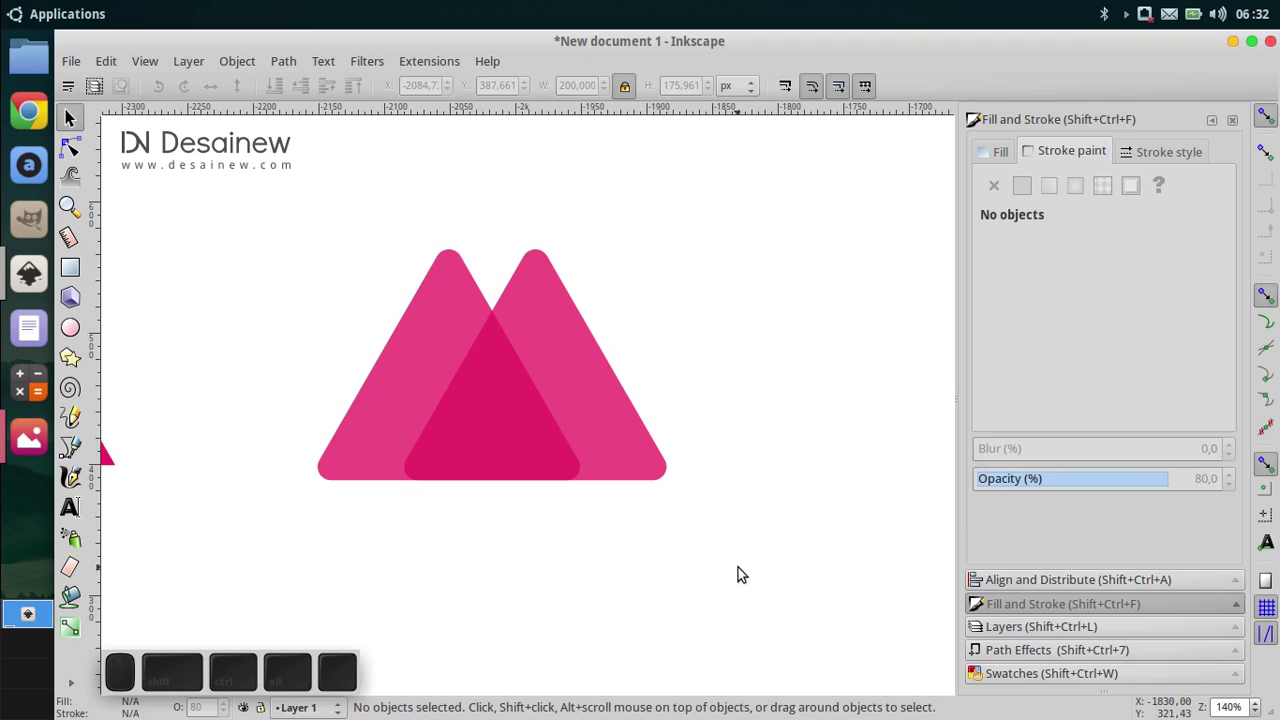
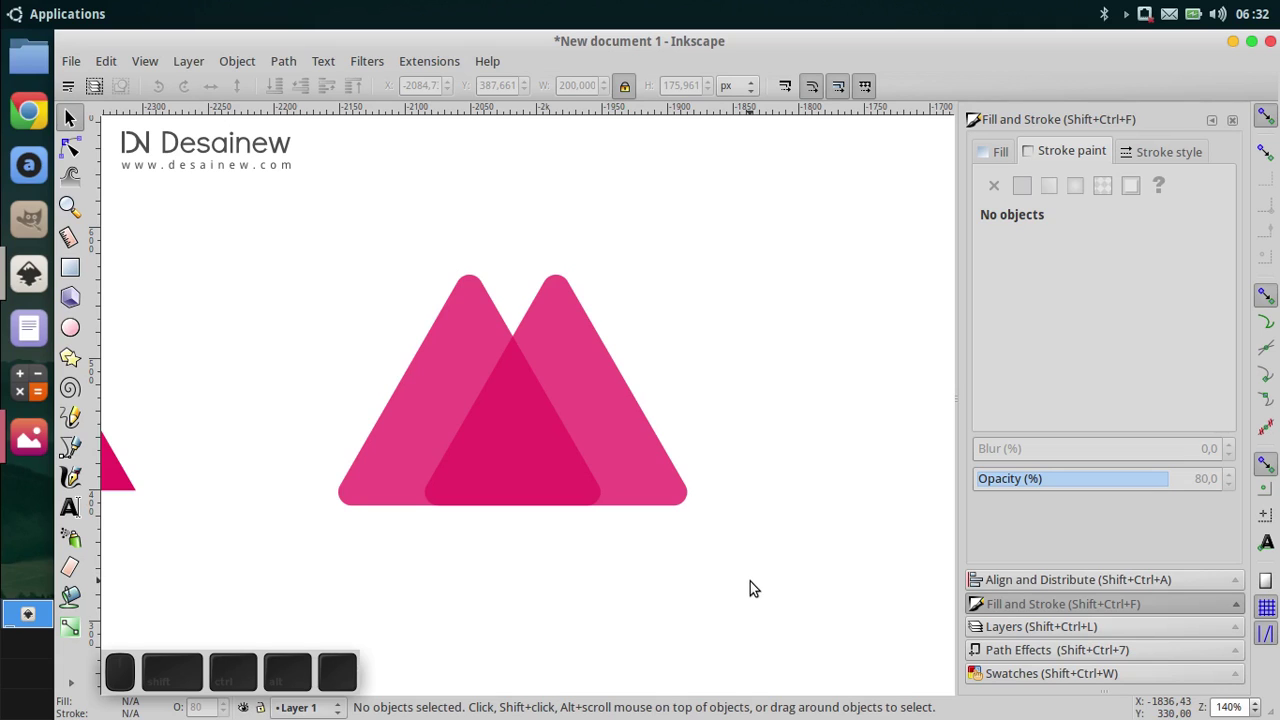
# Step: Recentre the overlapping triangles and switch to the Bezier pen tool
pyautogui.middleClick(760, 542)
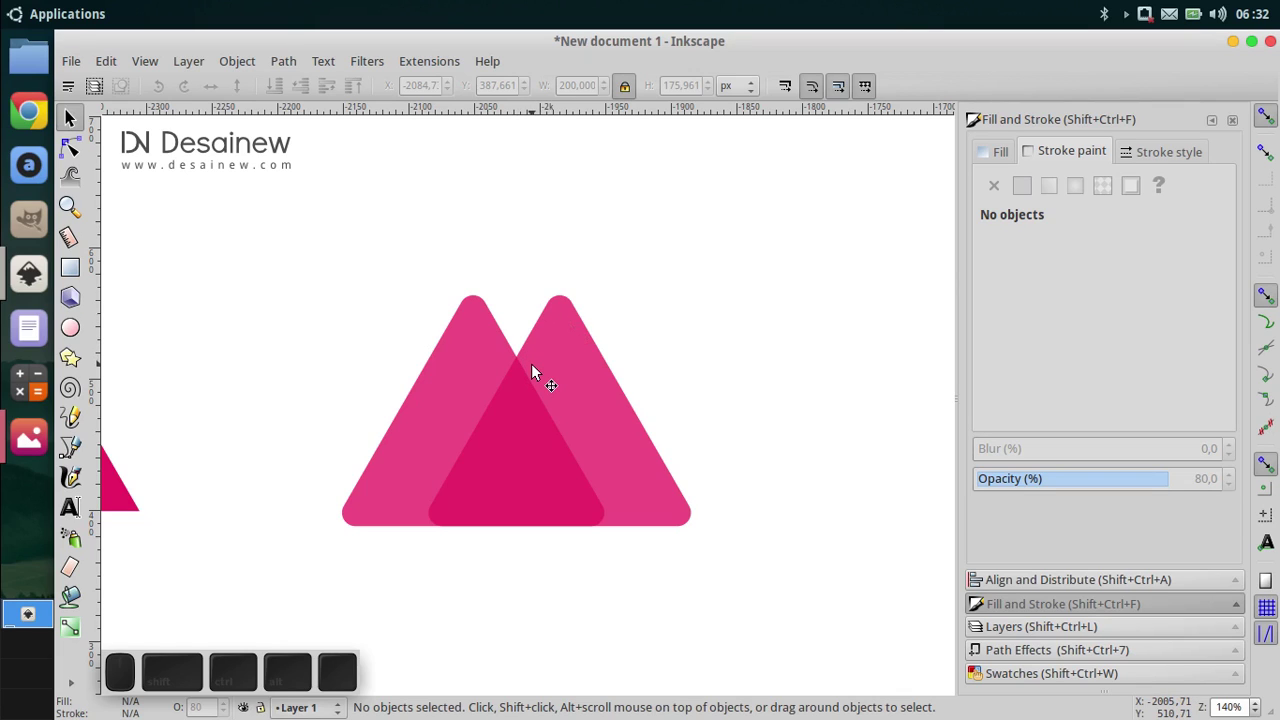
pyautogui.middleClick(357, 405)
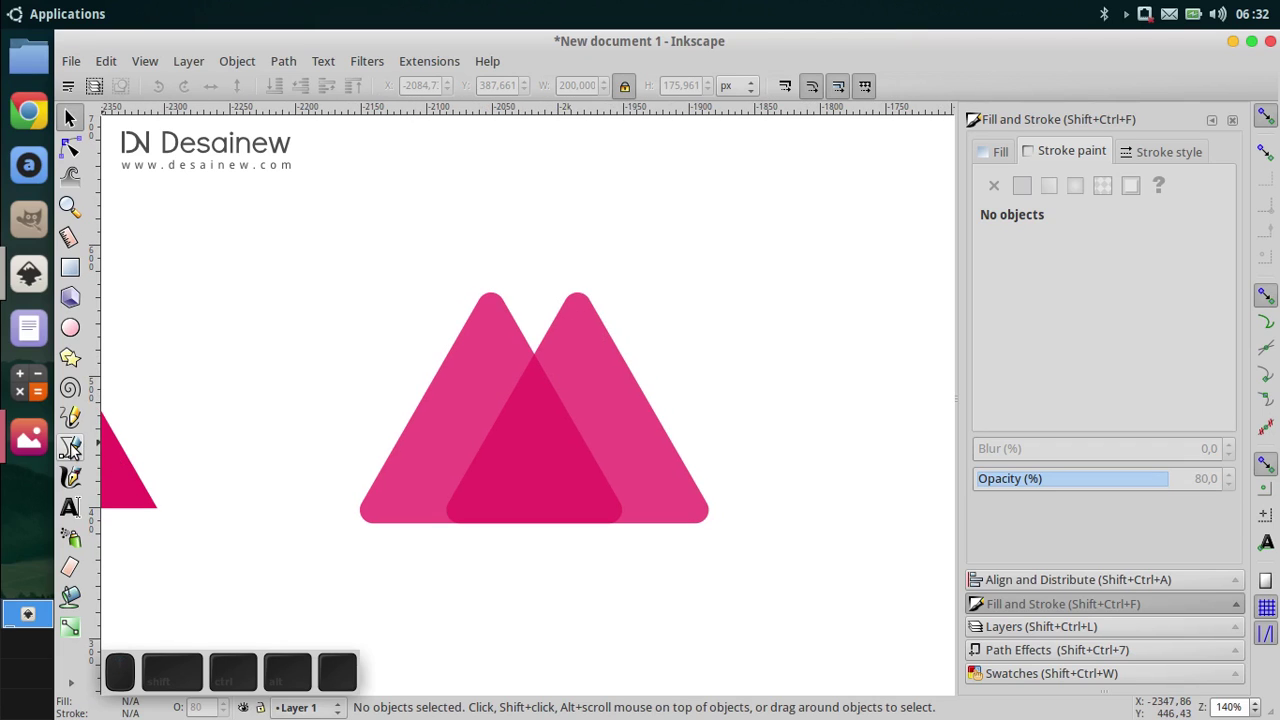
pyautogui.click(77, 447)
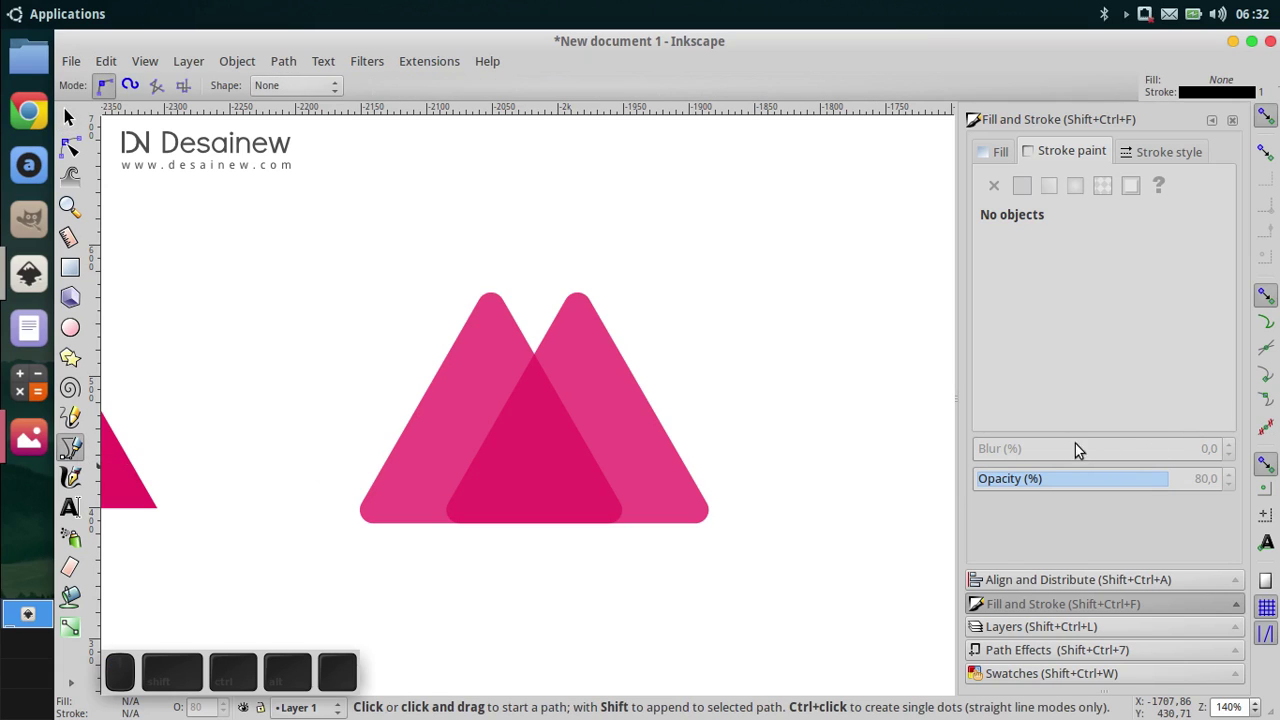
# Step: Zoom to the two peaks and draw a closed inverted triangle between them, with no outline
pyautogui.middleClick(791, 472)
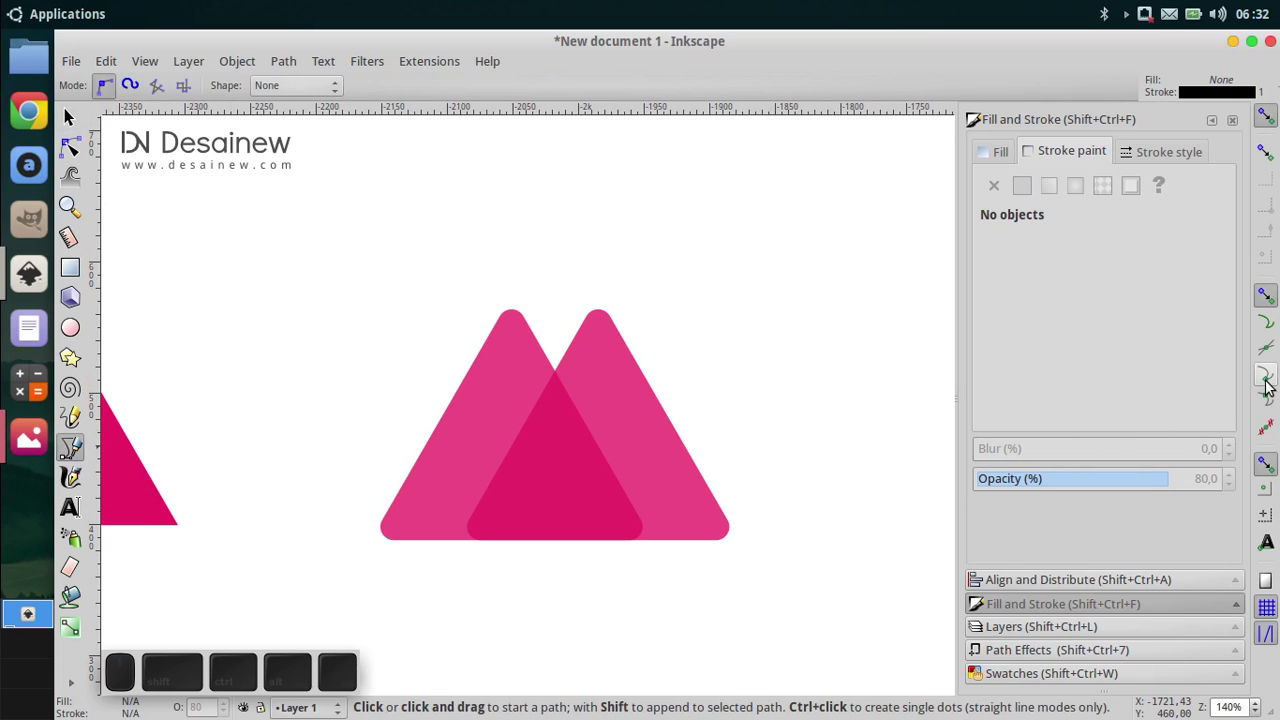
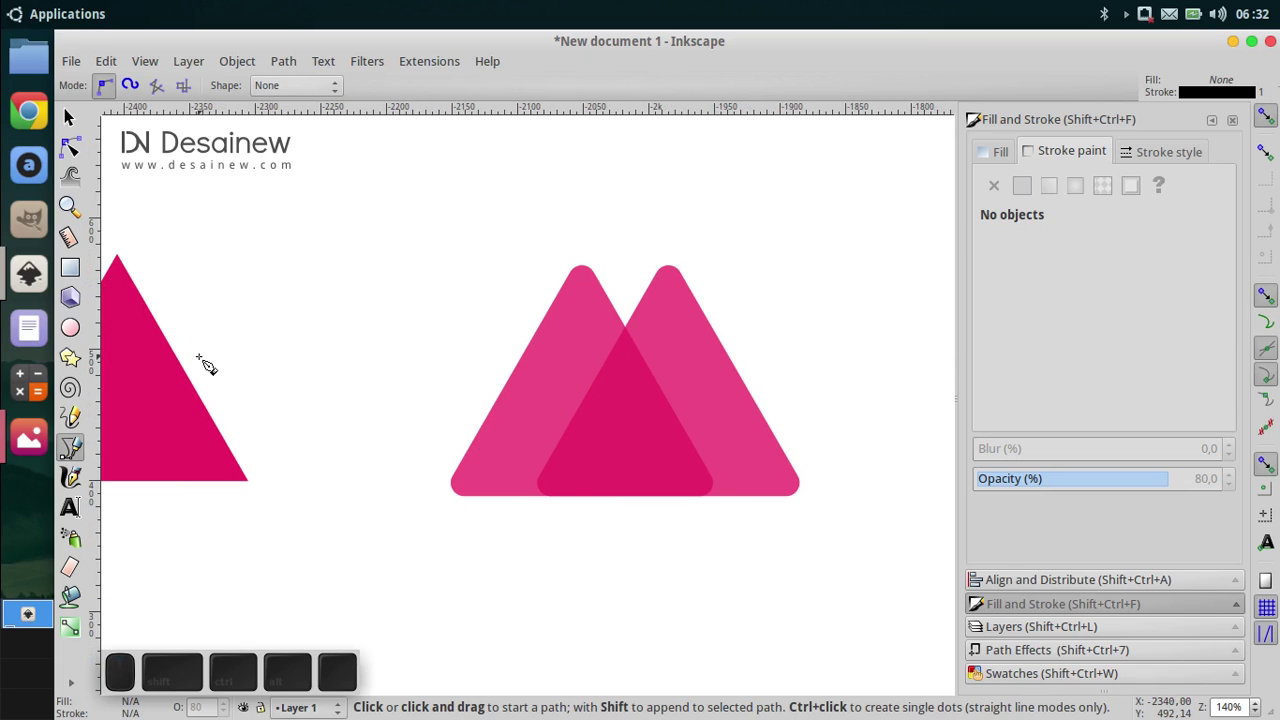
pyautogui.middleClick(70, 118)
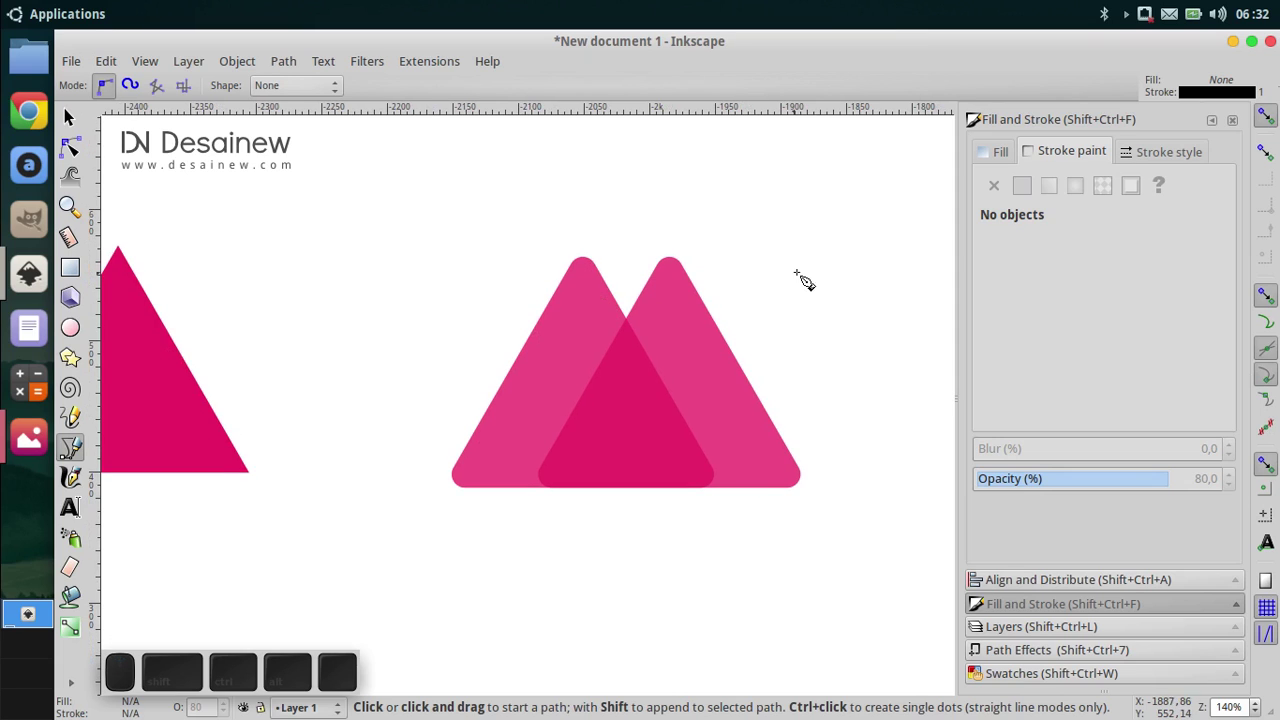
pyautogui.scroll(3)
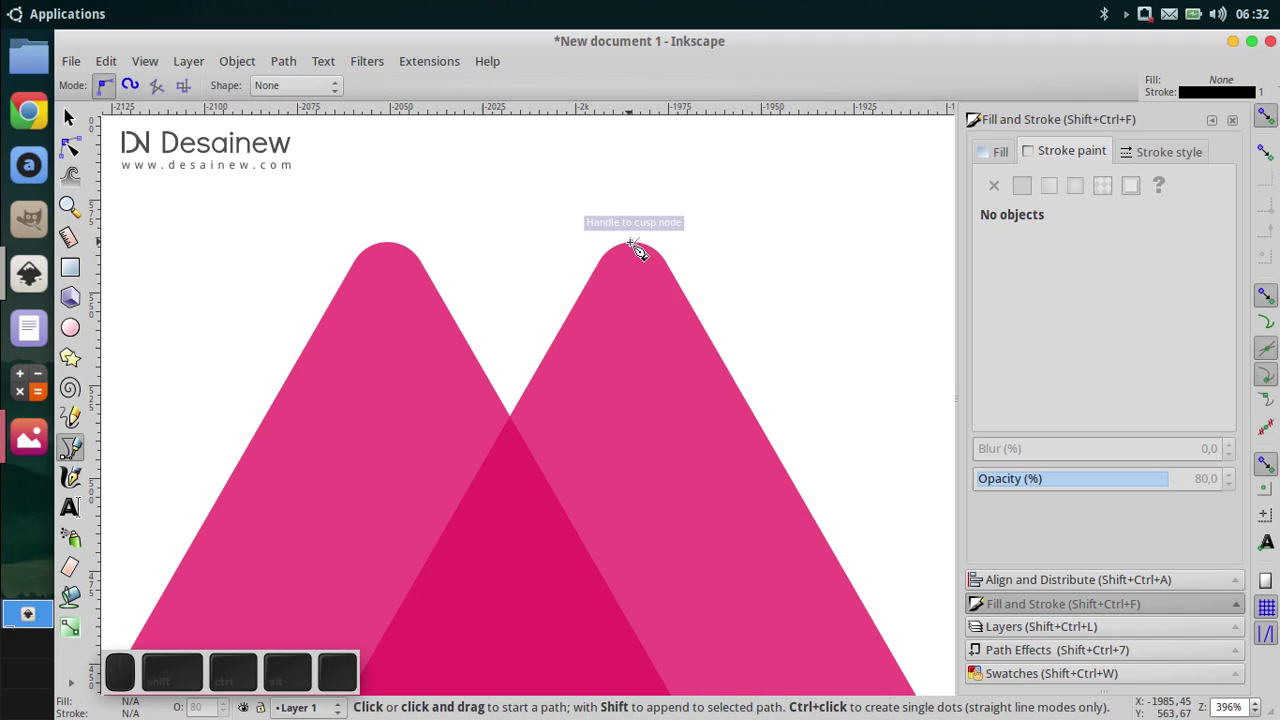
pyautogui.middleClick(71, 120)
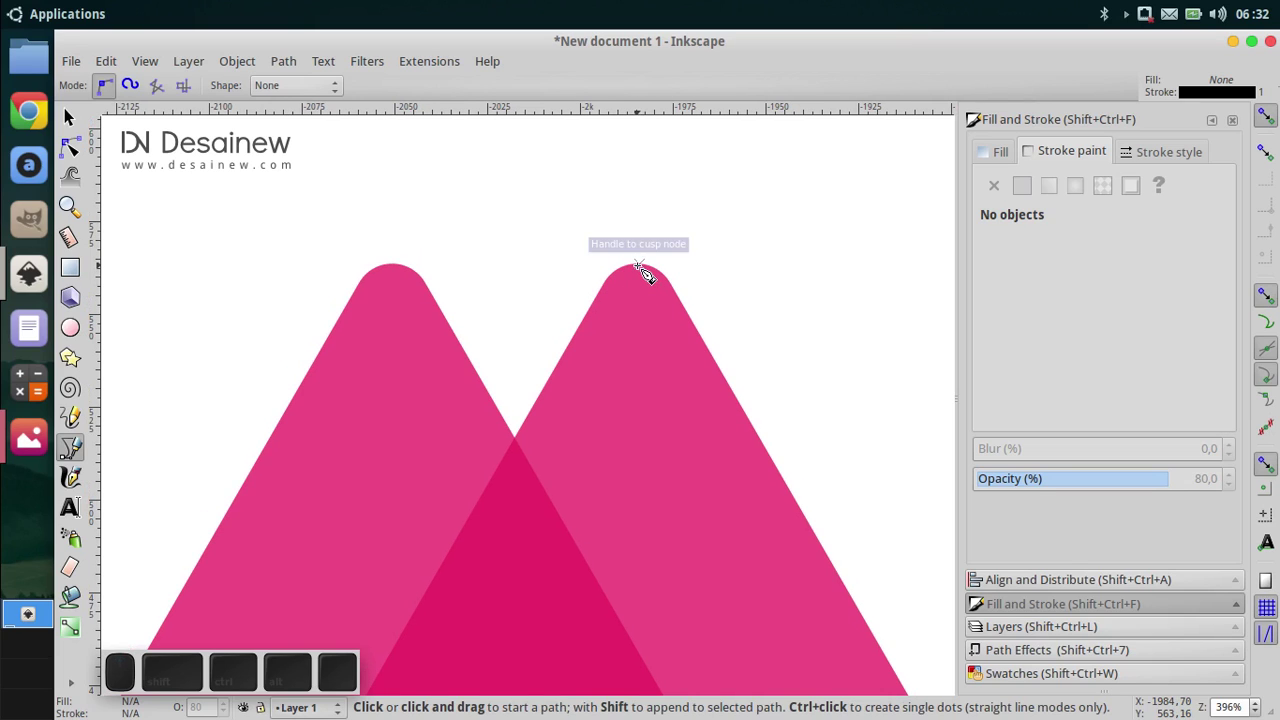
pyautogui.click(647, 265)
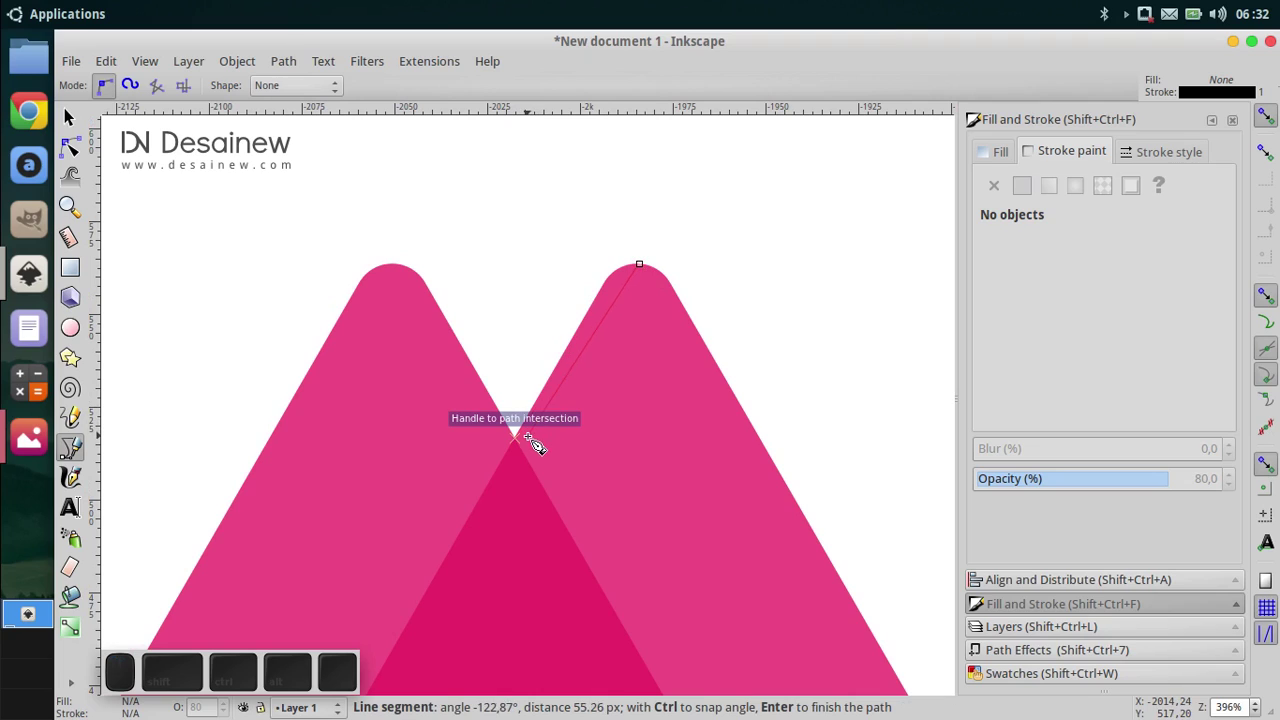
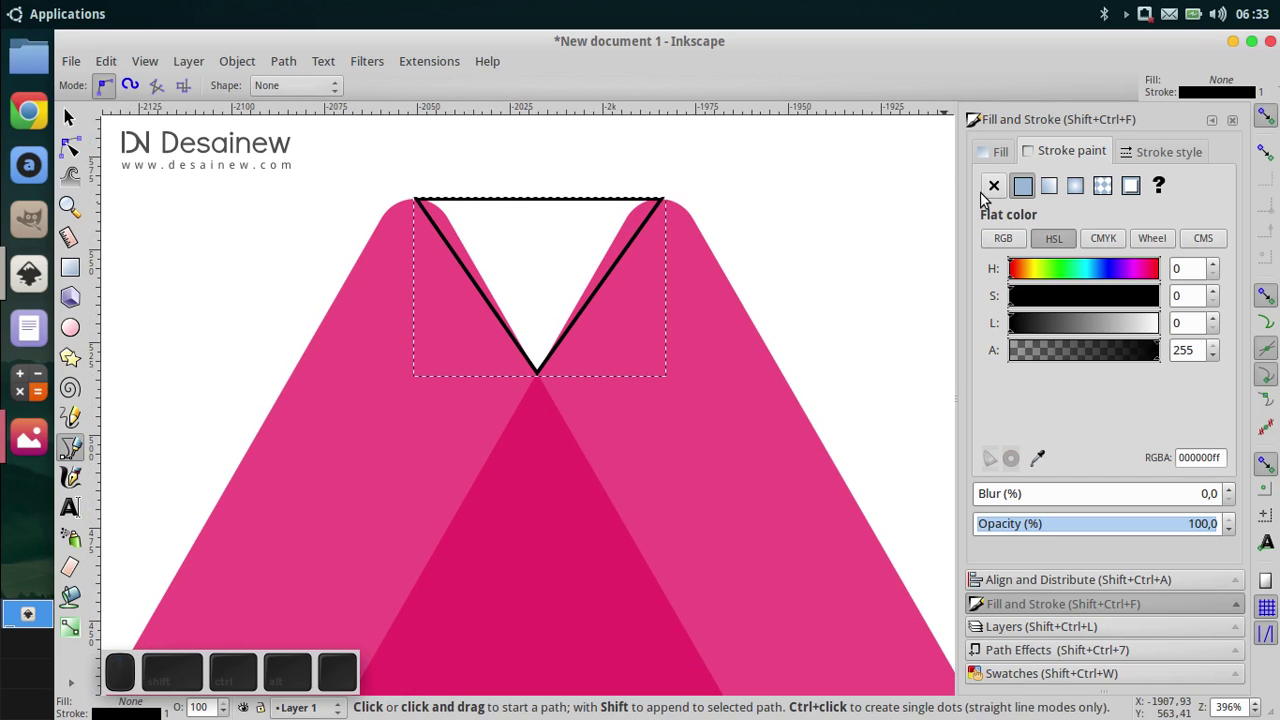
pyautogui.click(986, 200)
# Step: Fill the small triangle black, select all three shapes and cut them with Path > Division
pyautogui.click(1005, 163)
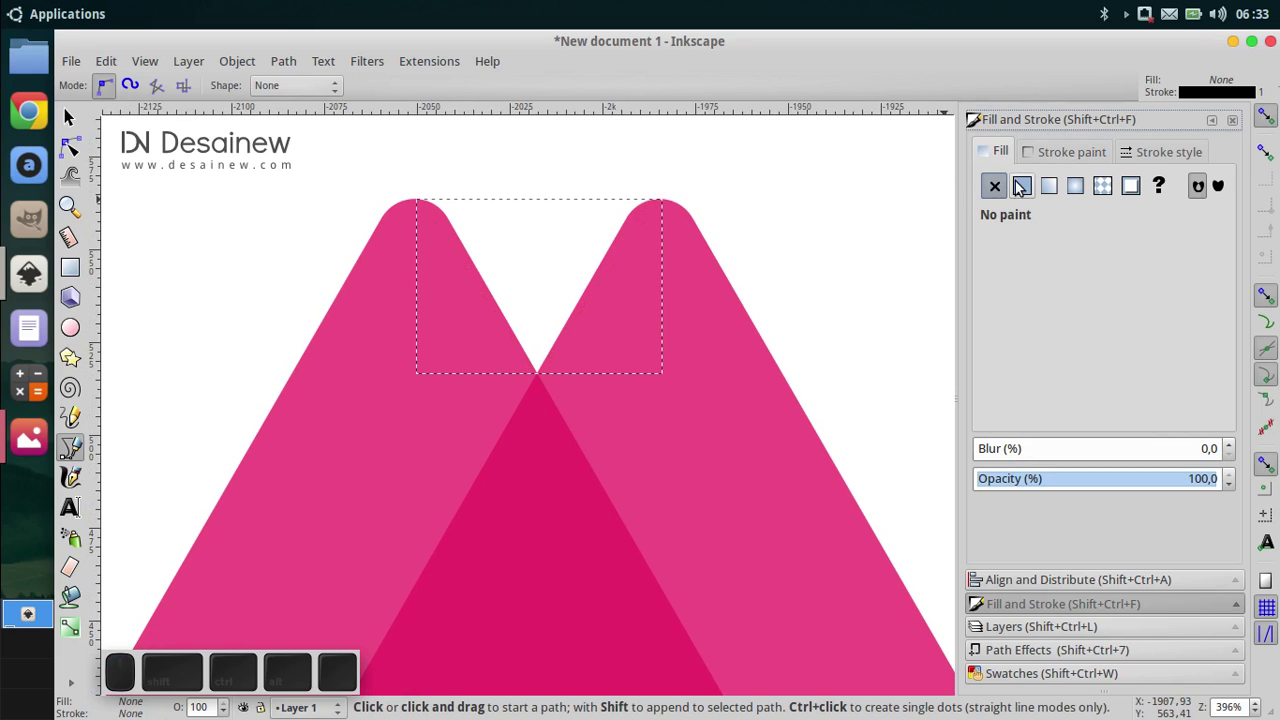
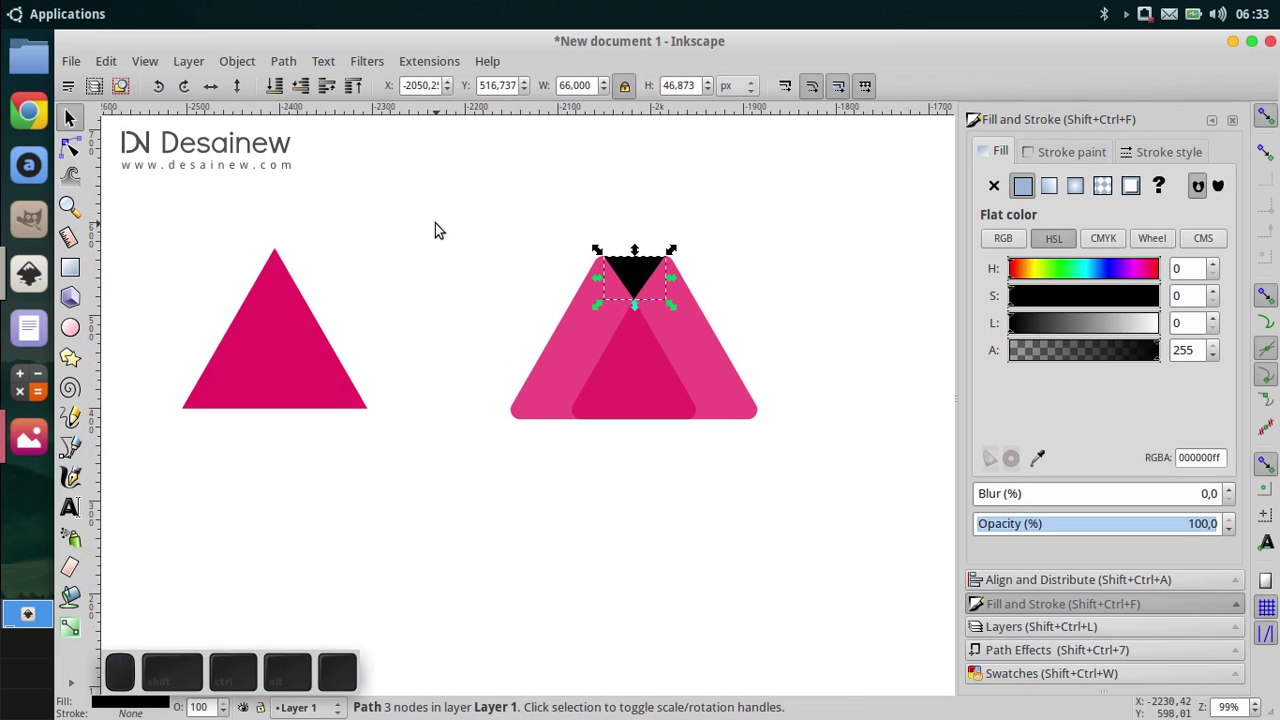
pyautogui.moveTo(445, 195); pyautogui.dragTo(870, 499)
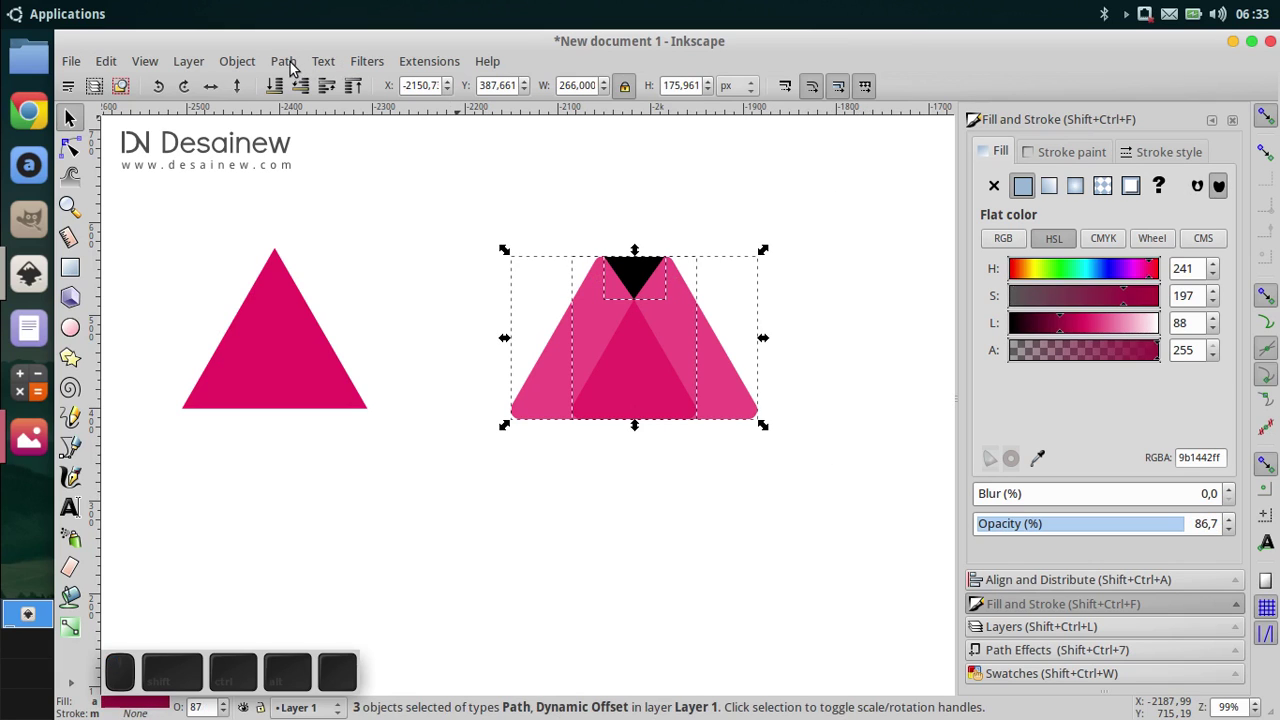
pyautogui.click(292, 67)
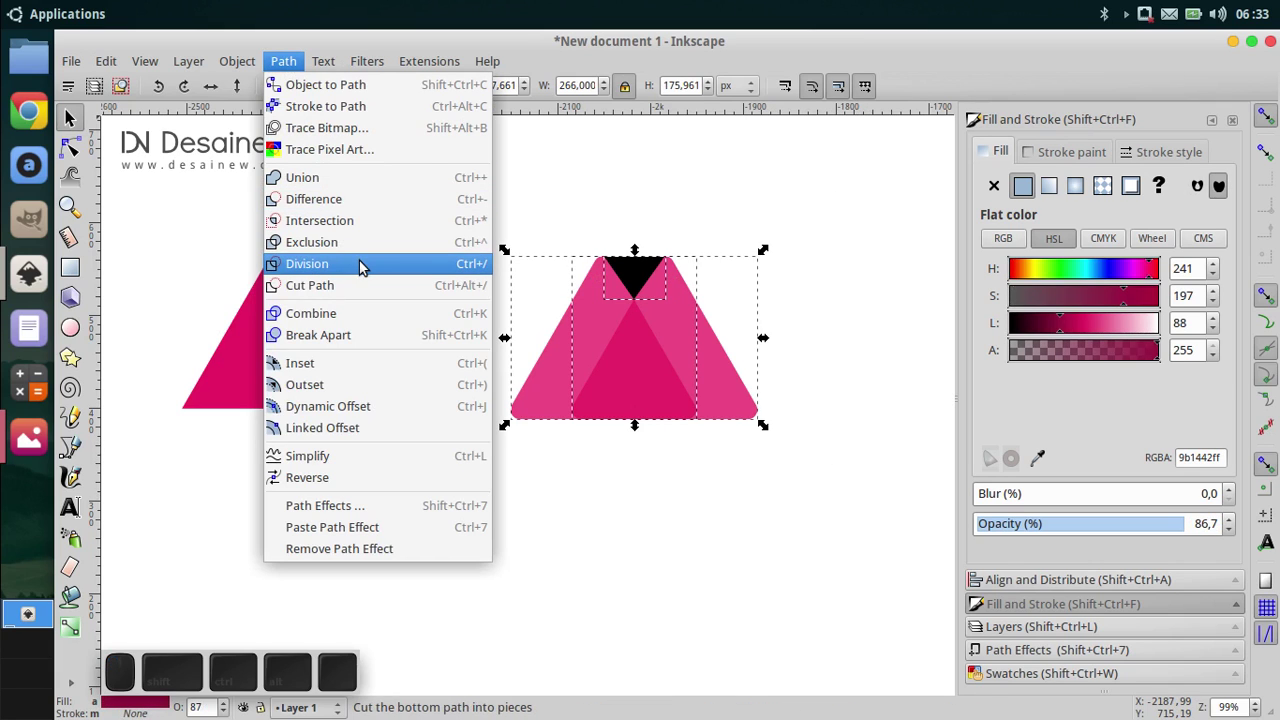
pyautogui.click(387, 245)
# Step: Recentre the divided pieces in view and deselect them
pyautogui.middleClick(537, 380)
pyautogui.middleClick(702, 460)
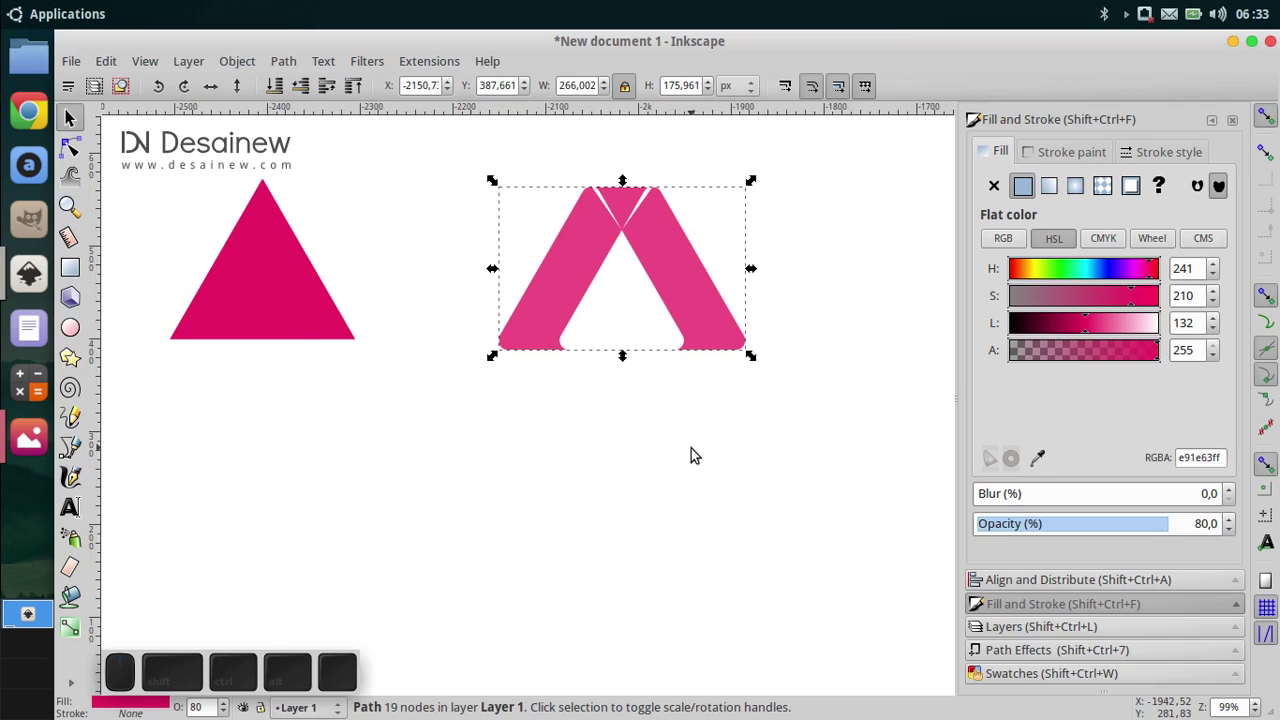
pyautogui.middleClick(626, 348)
pyautogui.click(454, 438)
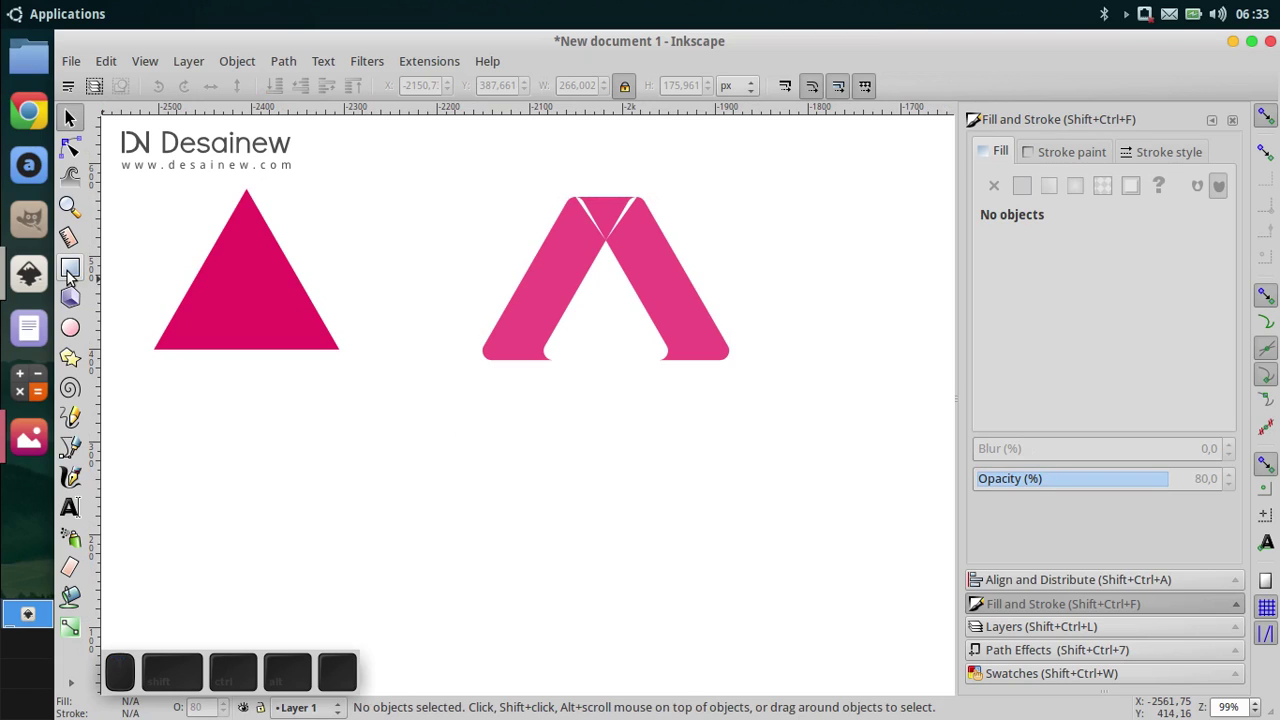
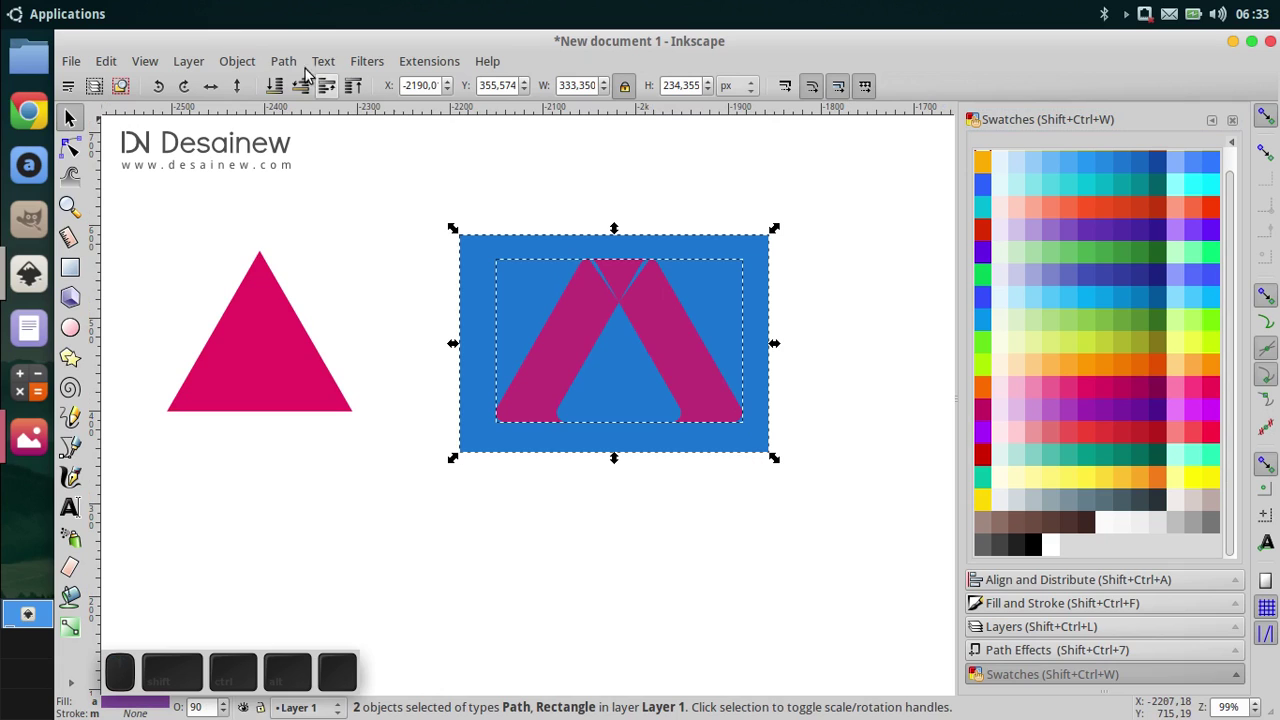
# Step: Merge the blue backing rectangle with the folded pieces through a path operation
pyautogui.click(294, 69)
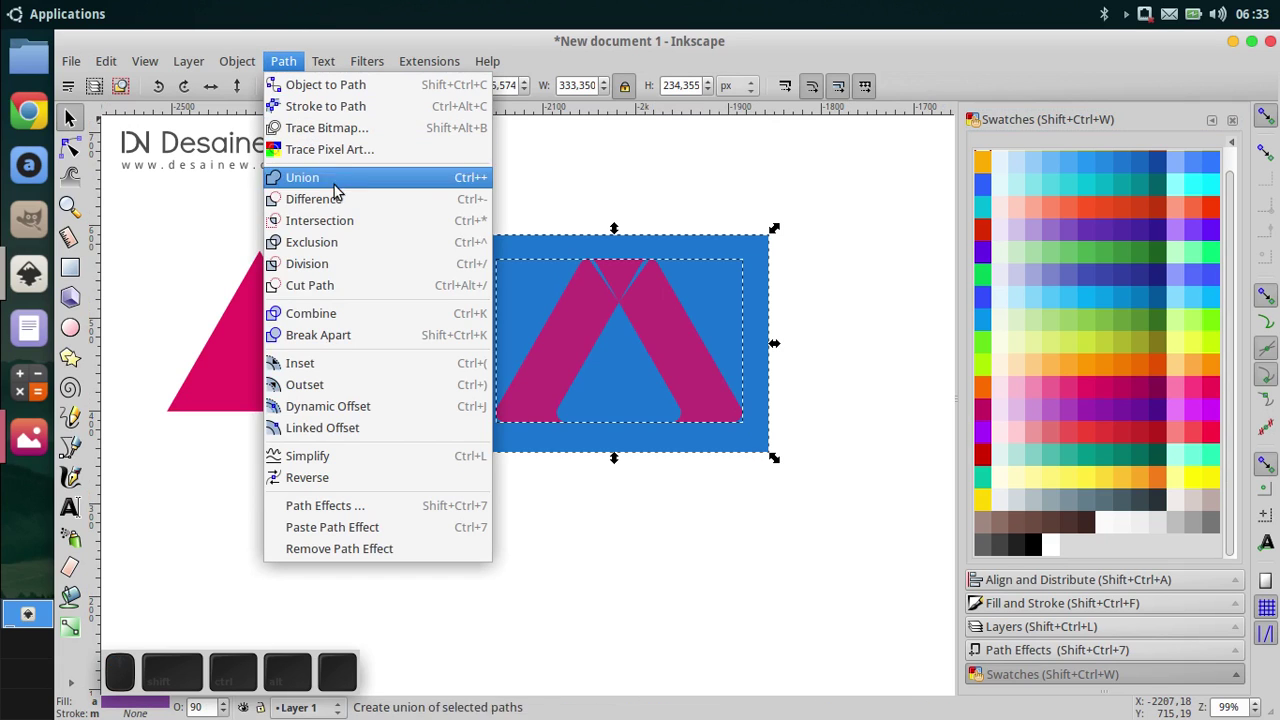
pyautogui.click(365, 266)
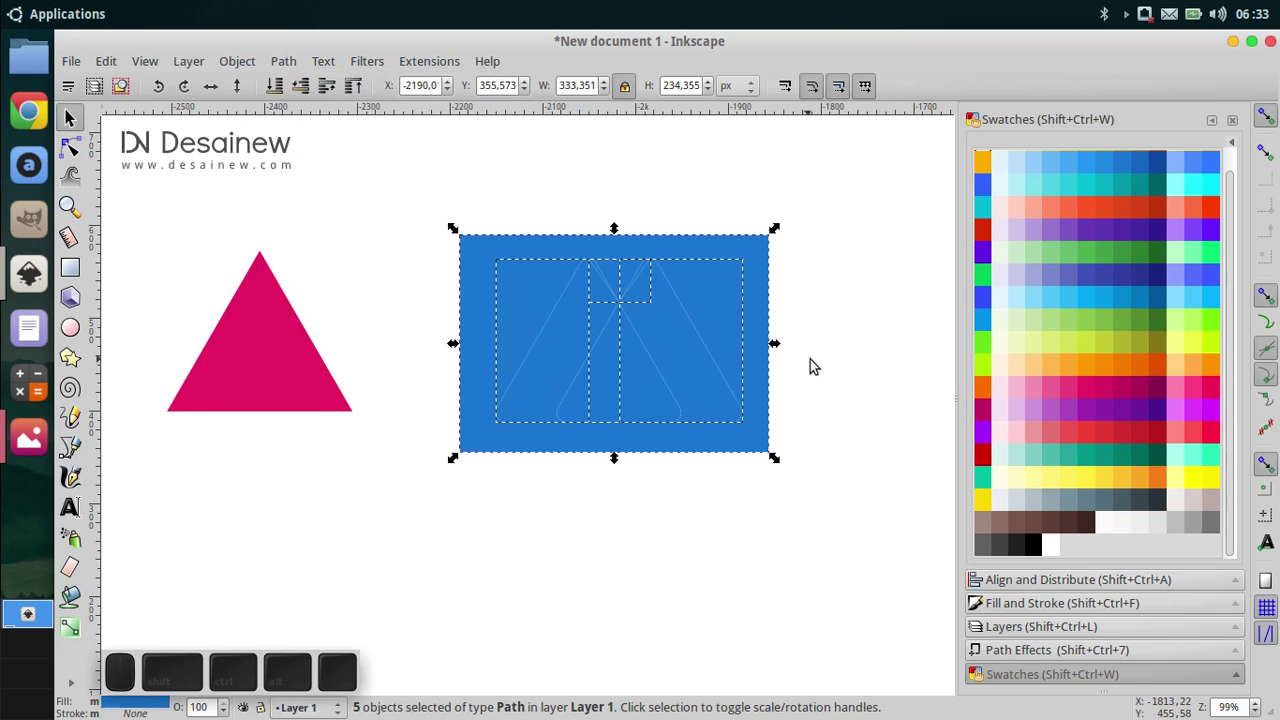
pyautogui.middleClick(835, 423)
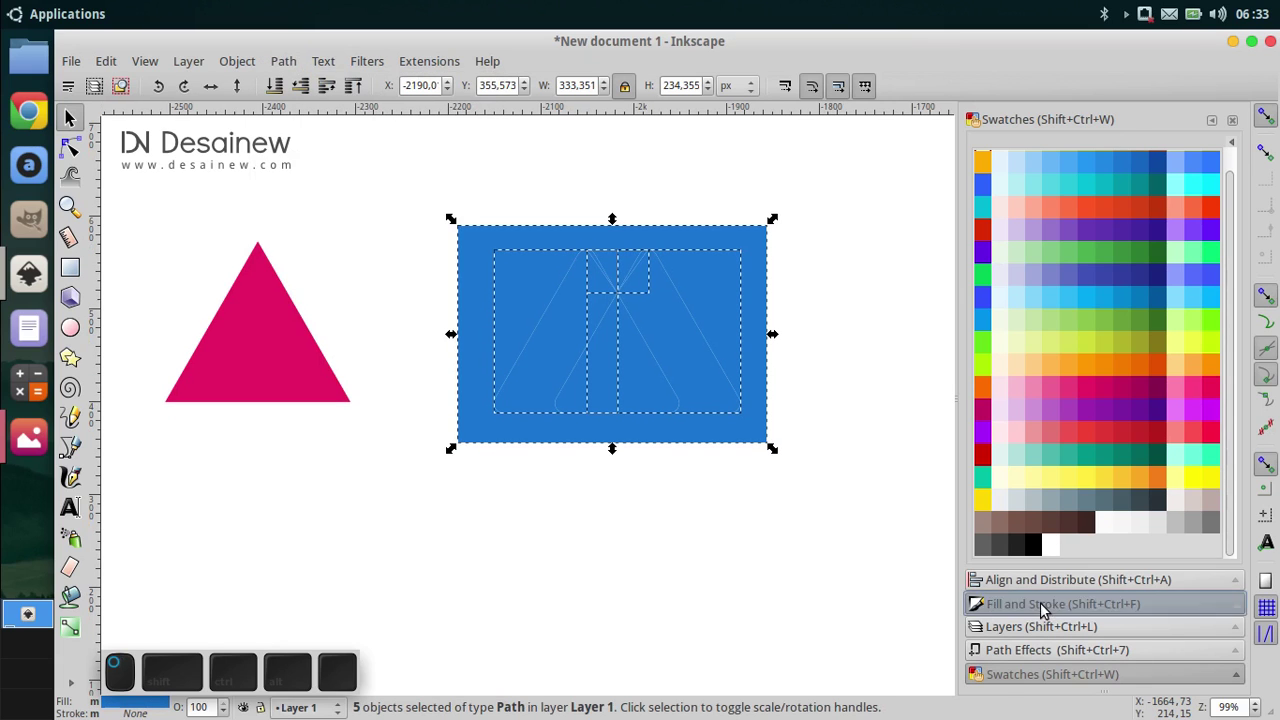
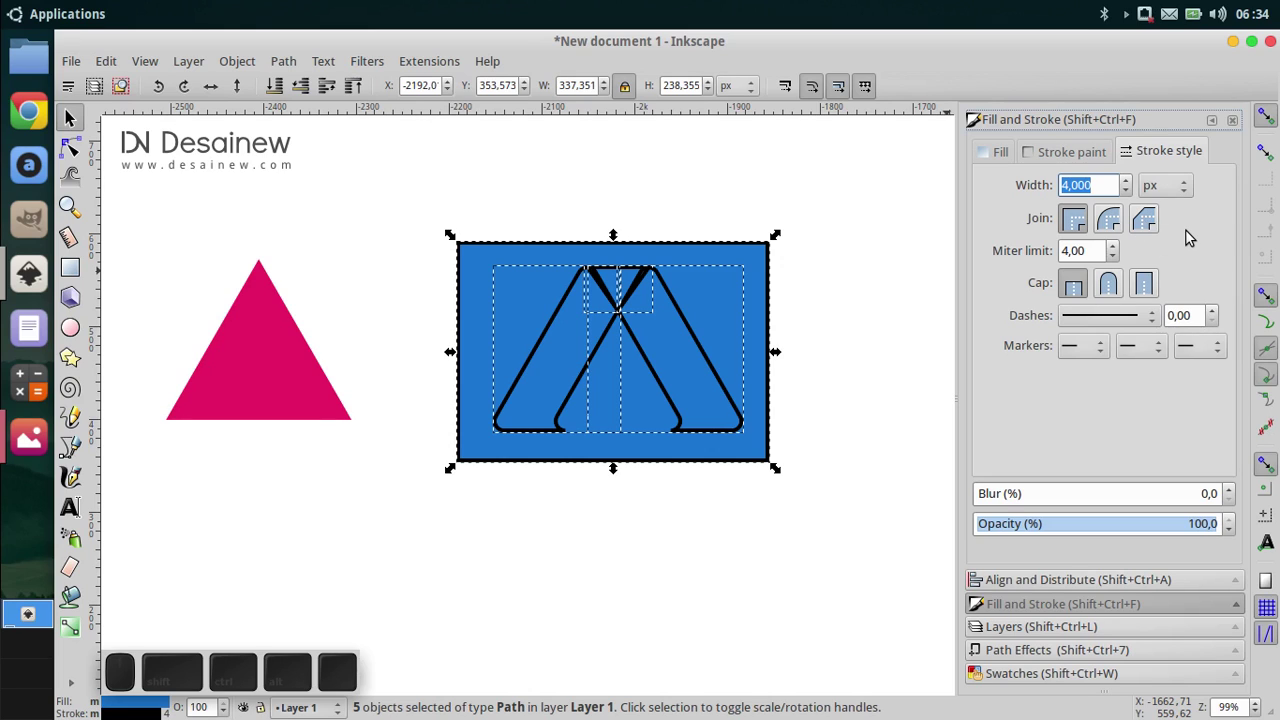
# Step: Give the folded pieces a 1 px black outline
pyautogui.press('1')
pyautogui.press('Return')
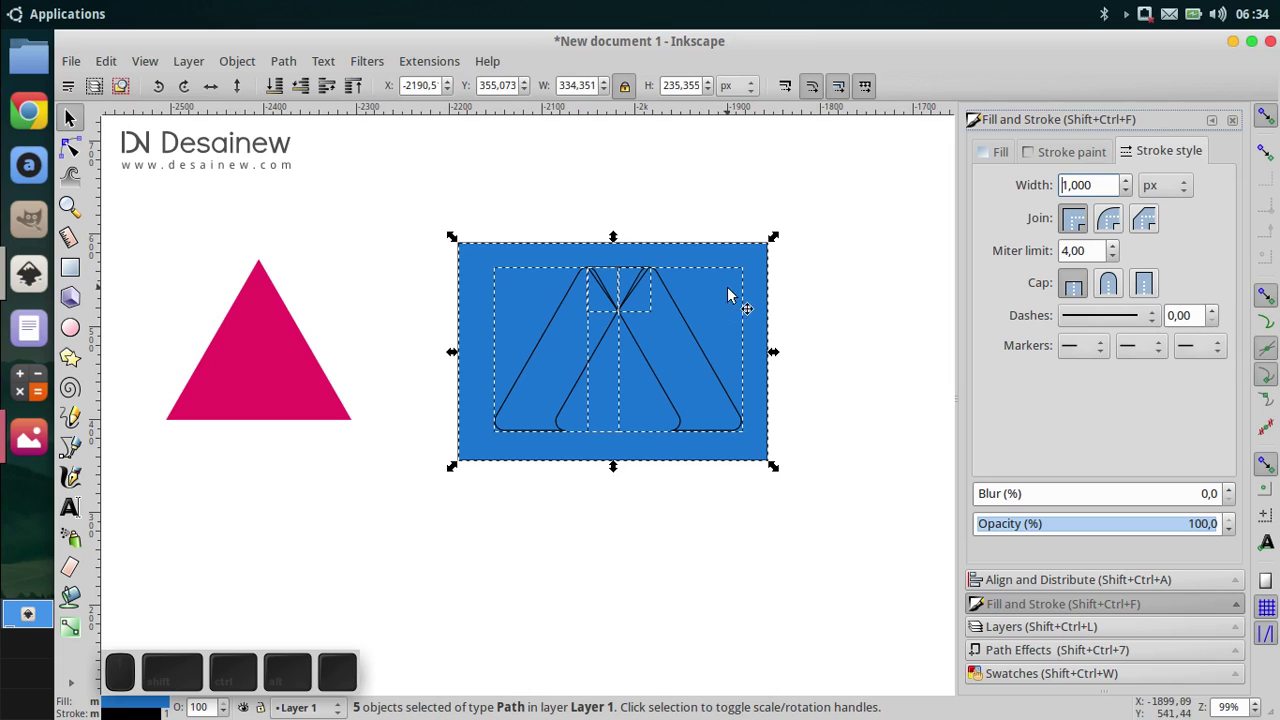
pyautogui.click(834, 375)
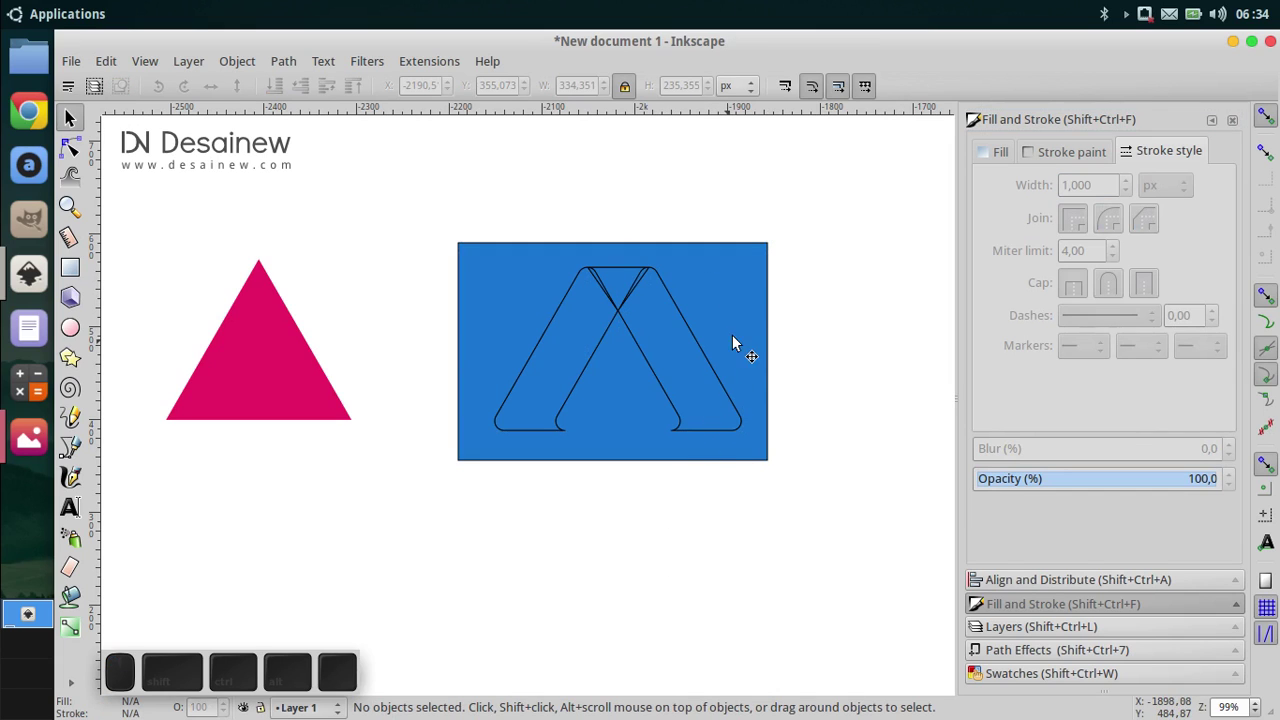
# Step: Drag the blue backing rectangle aside and delete it
pyautogui.click(748, 298)
pyautogui.moveTo(731, 268); pyautogui.dragTo(808, 468)
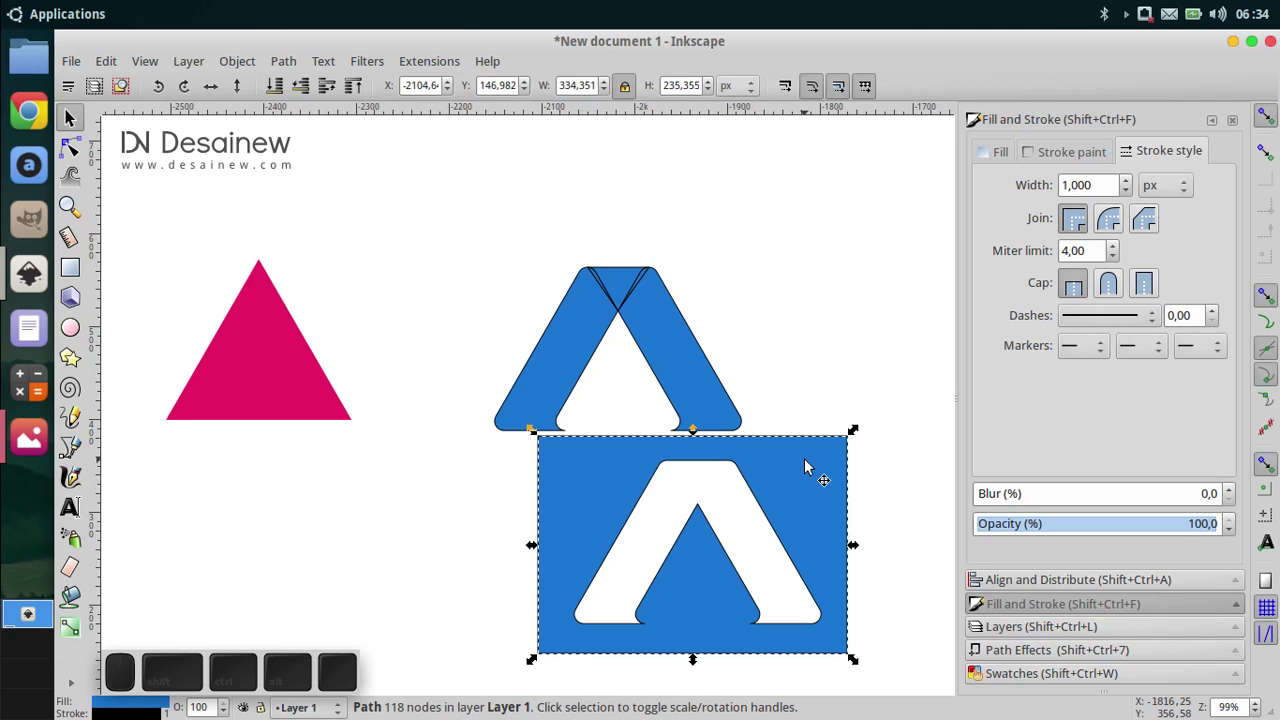
pyautogui.press('Delete')
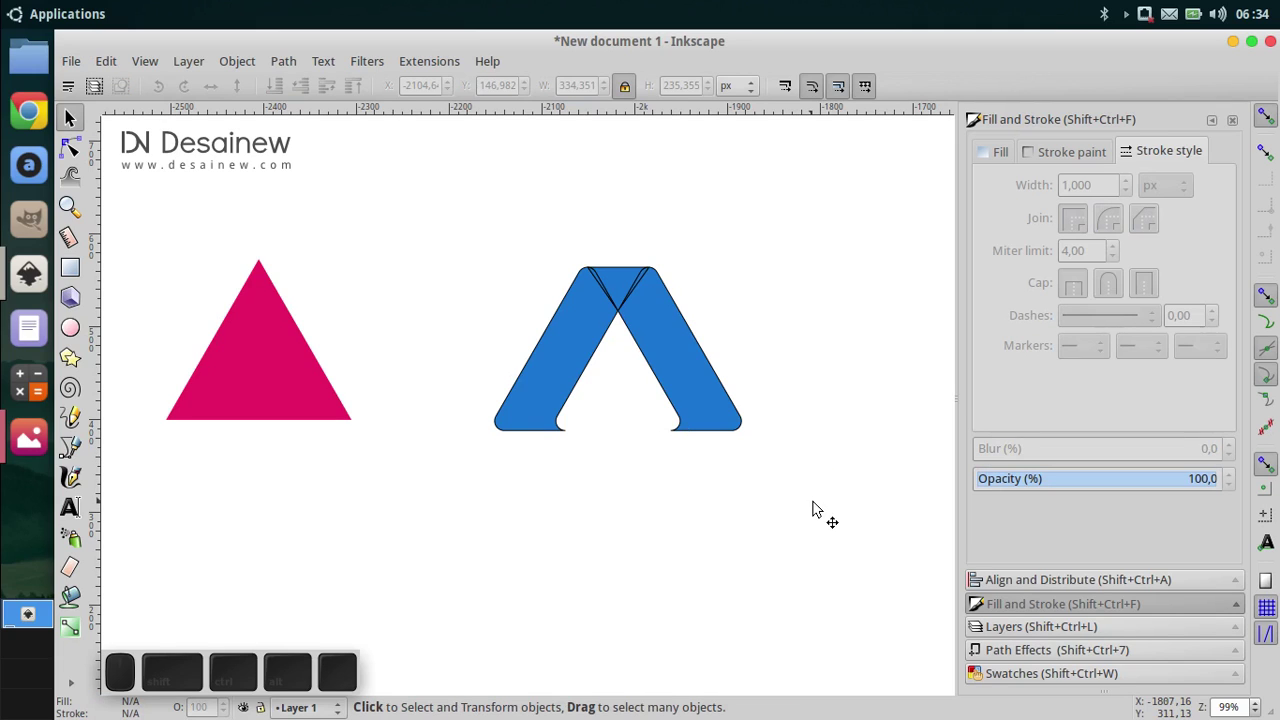
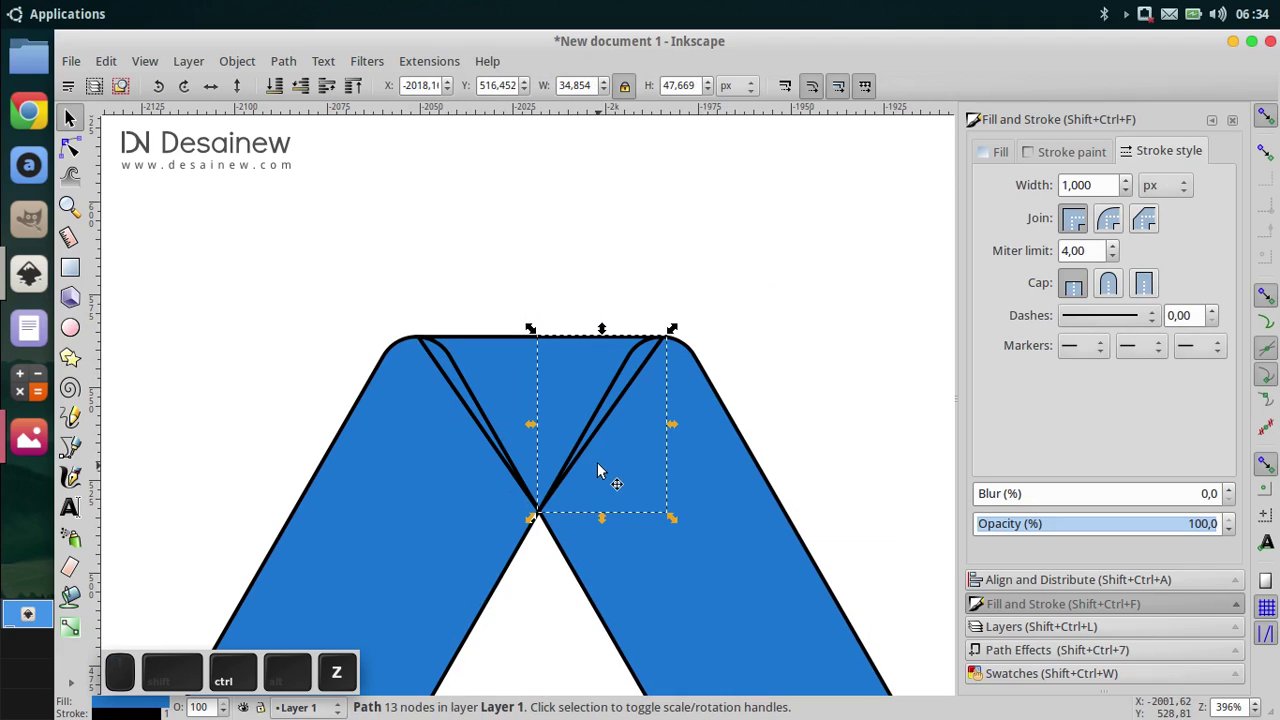
# Step: Fill the folded A's right strap and top fold pieces with the darker green
pyautogui.click(631, 456)
pyautogui.click(749, 439)
pyautogui.click(686, 518)
pyautogui.click(1022, 679)
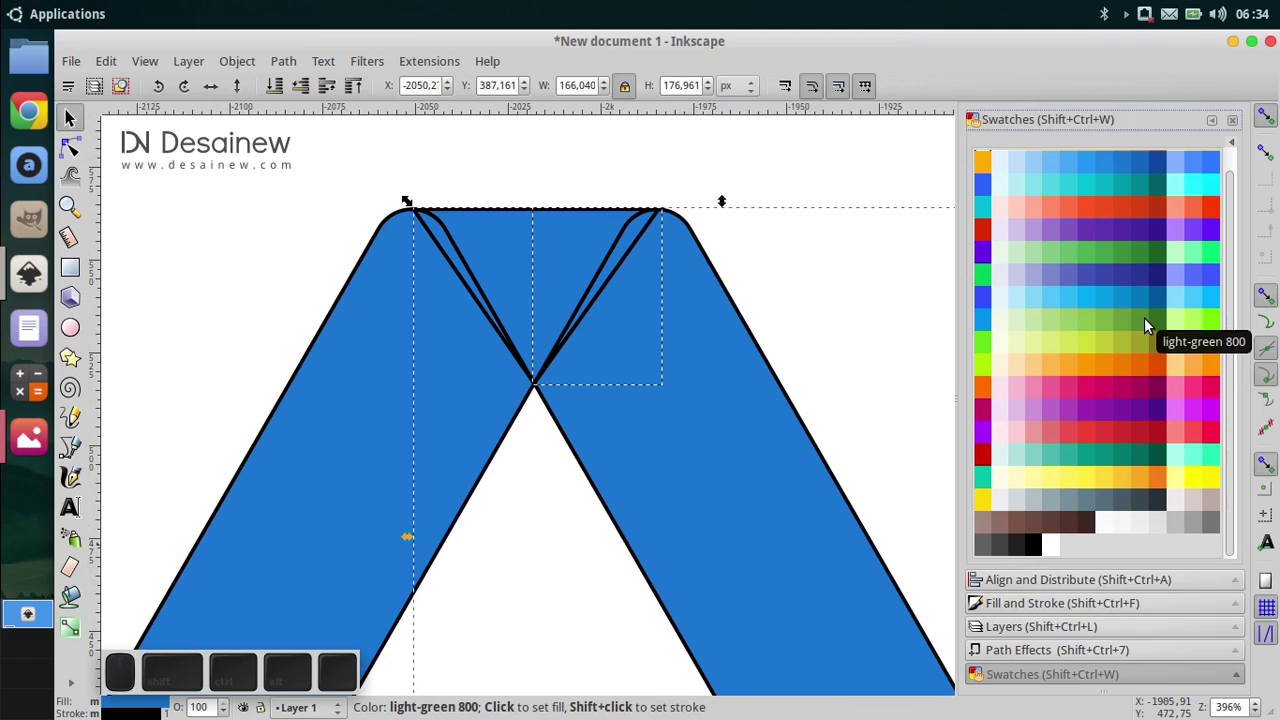
pyautogui.click(1148, 324)
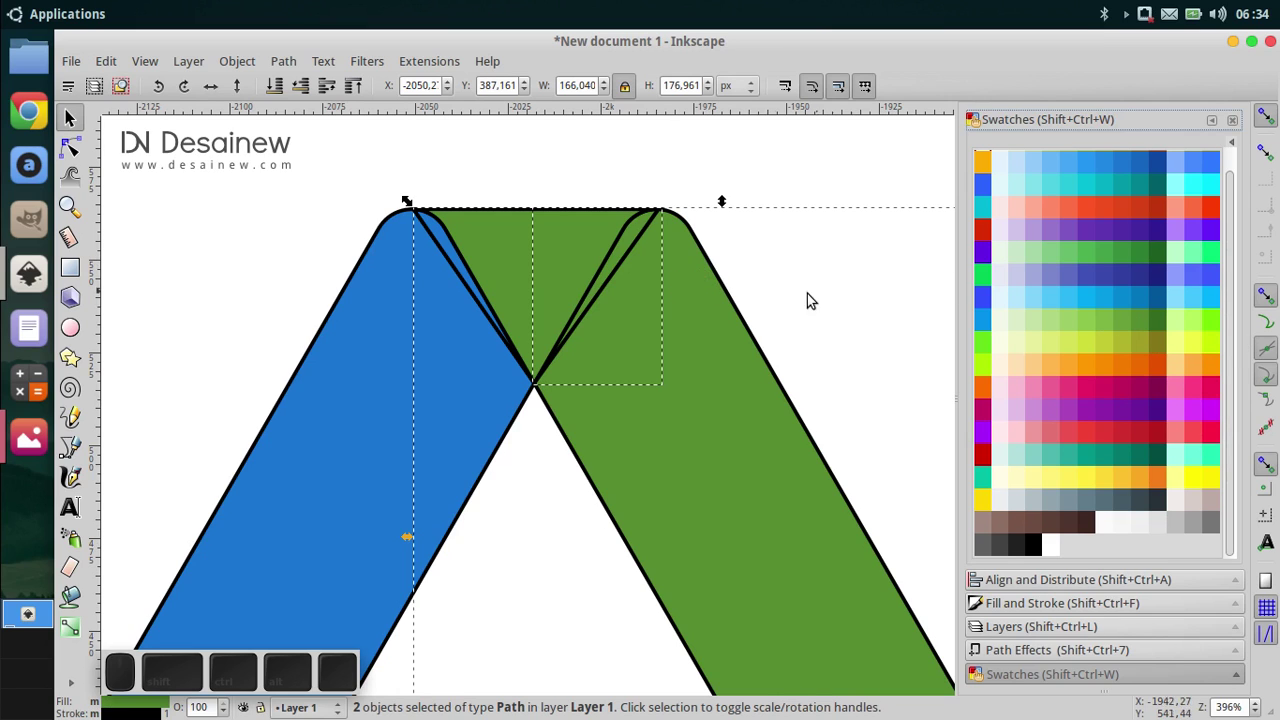
pyautogui.click(728, 400)
pyautogui.press('ctrl+z')
pyautogui.click(816, 315)
pyautogui.click(556, 255)
pyautogui.press('ctrl+z')
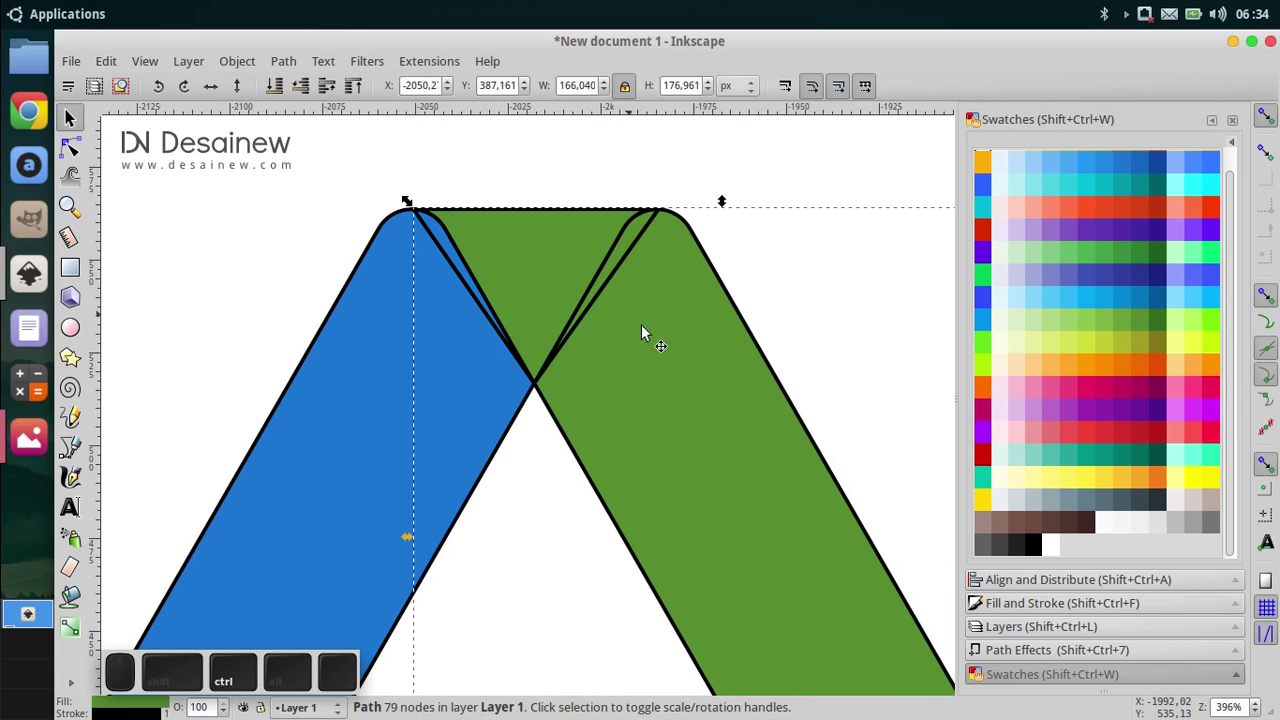
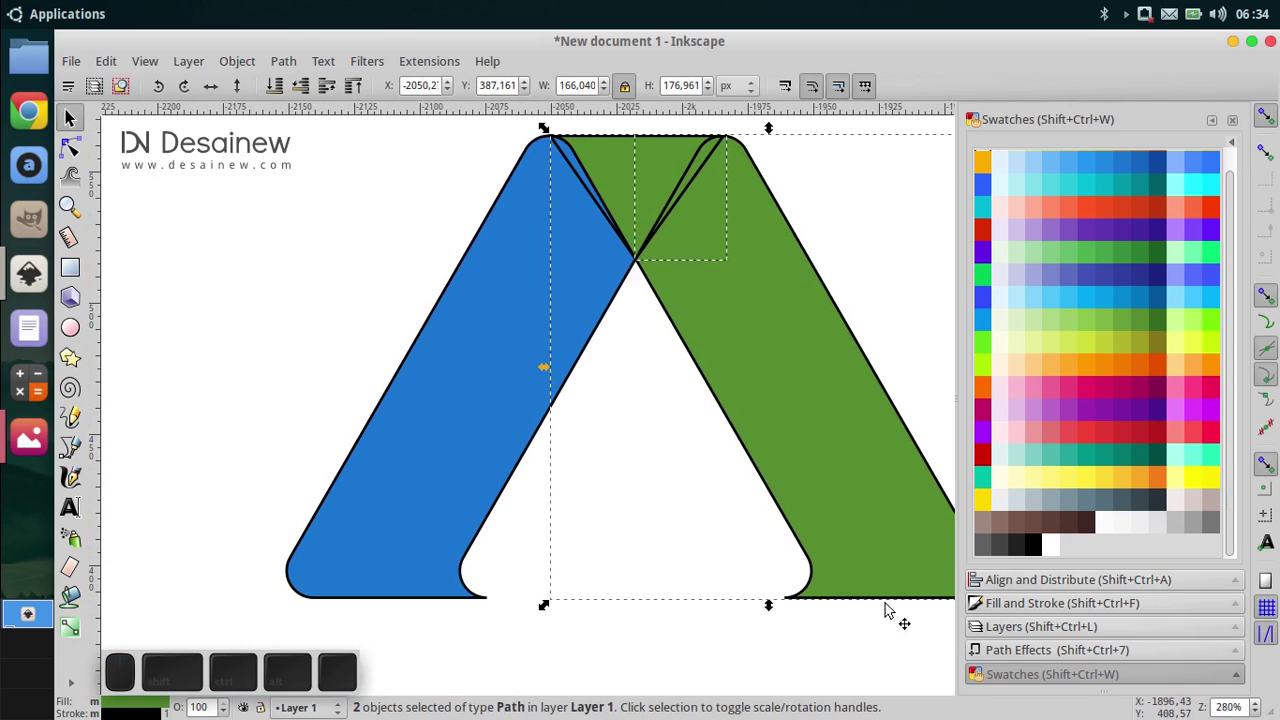
# Step: Reach the left strap inside the group and fill it with the lighter green
pyautogui.scroll(-3)
pyautogui.moveTo(740, 510); pyautogui.dragTo(556, 460)
pyautogui.scroll(3)
pyautogui.click(699, 412)
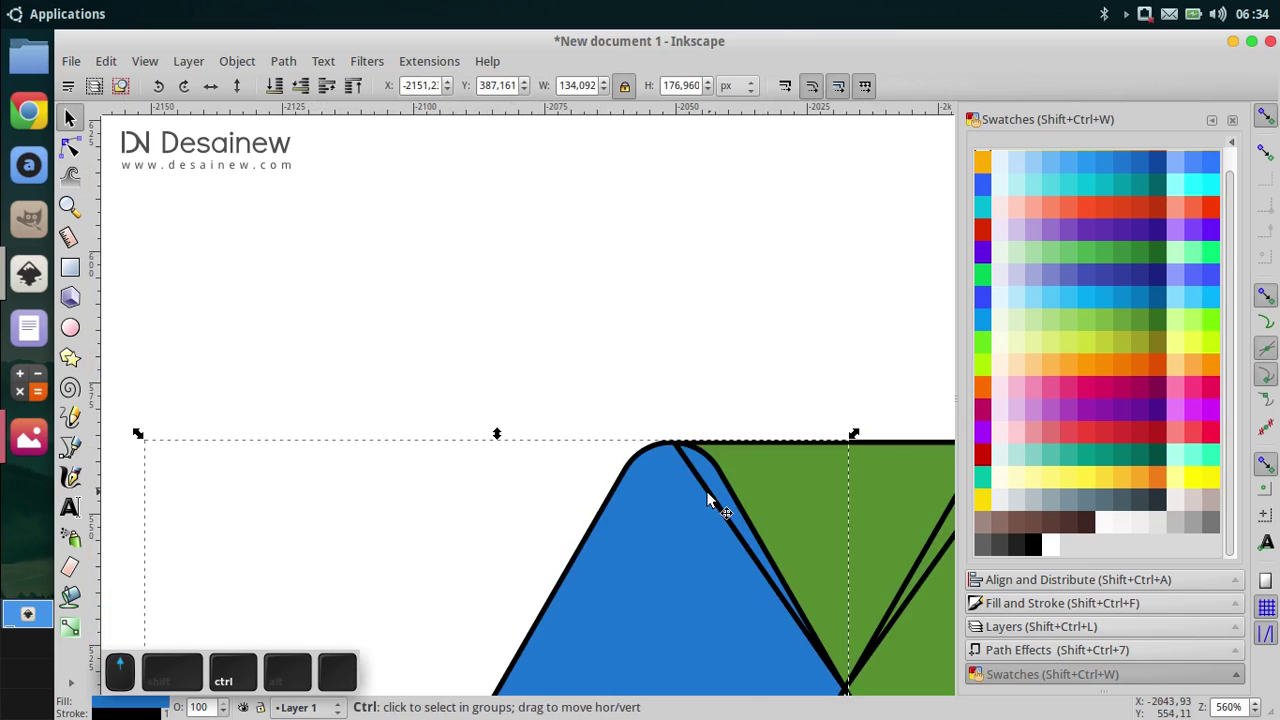
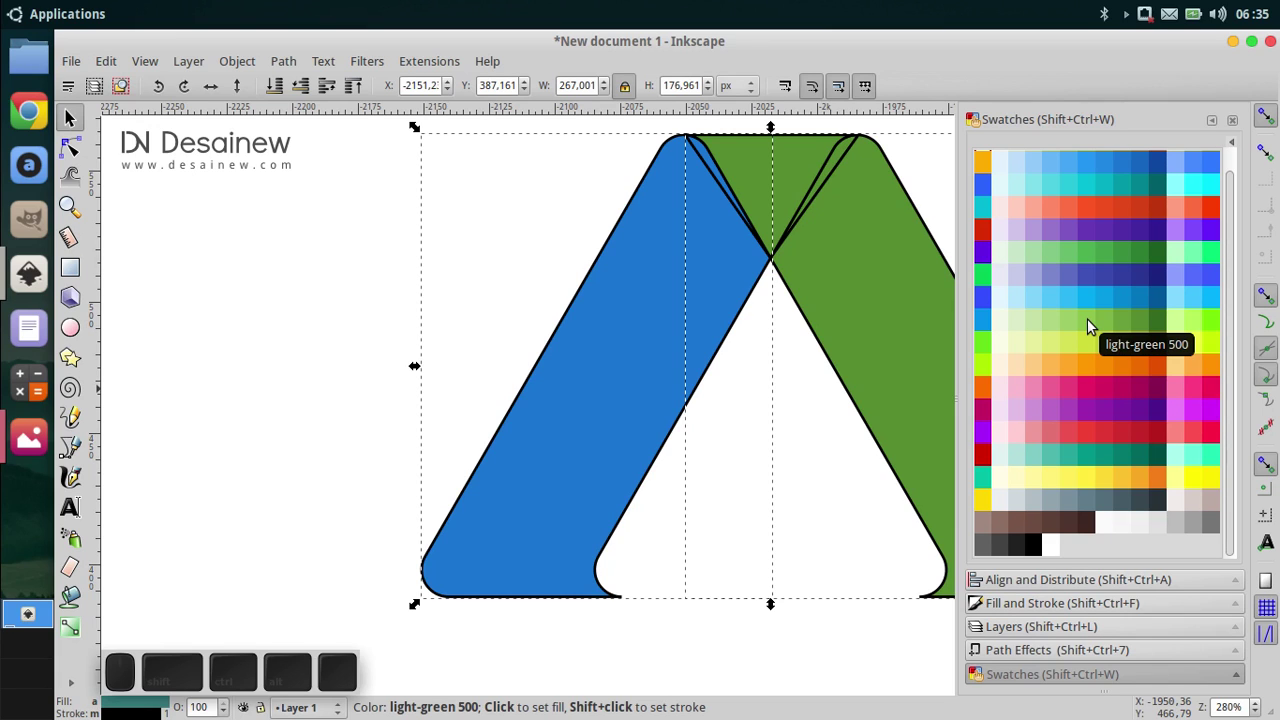
pyautogui.click(1094, 322)
pyautogui.press('ctrl+z')
pyautogui.click(703, 451)
pyautogui.doubleClick(701, 256)
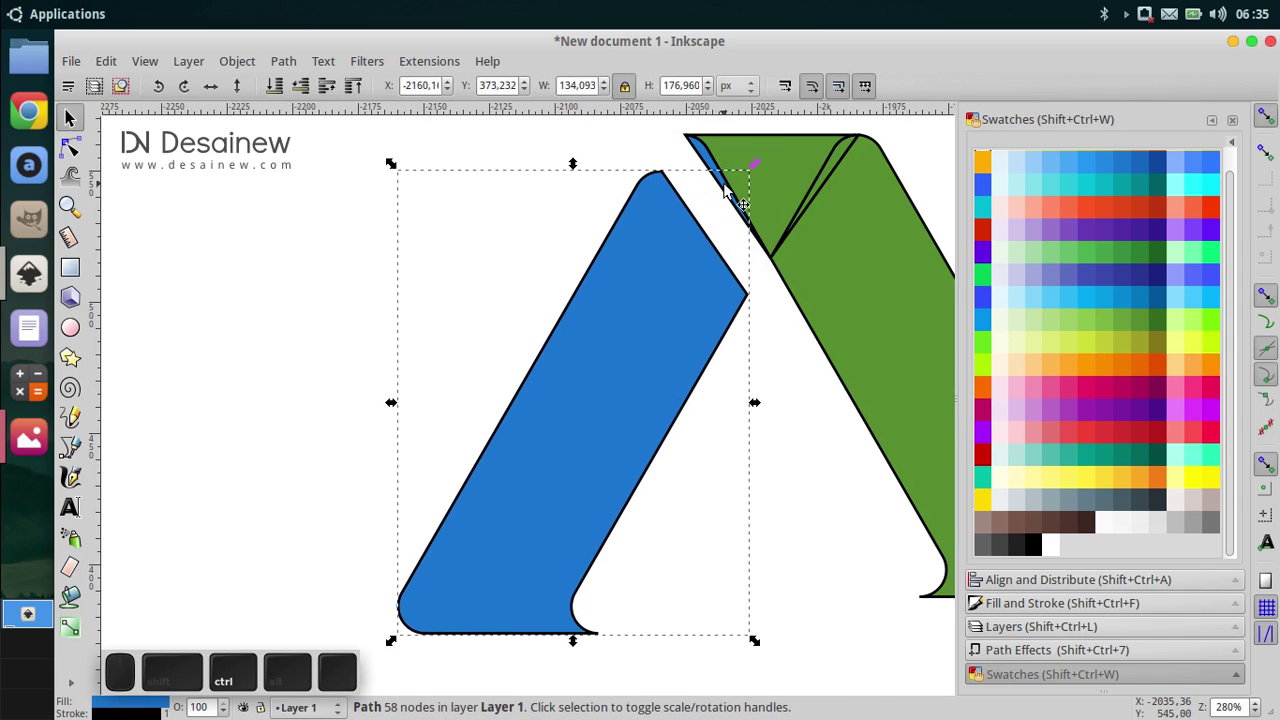
pyautogui.press('ctrl+z')
pyautogui.scroll(3)
pyautogui.click(704, 190)
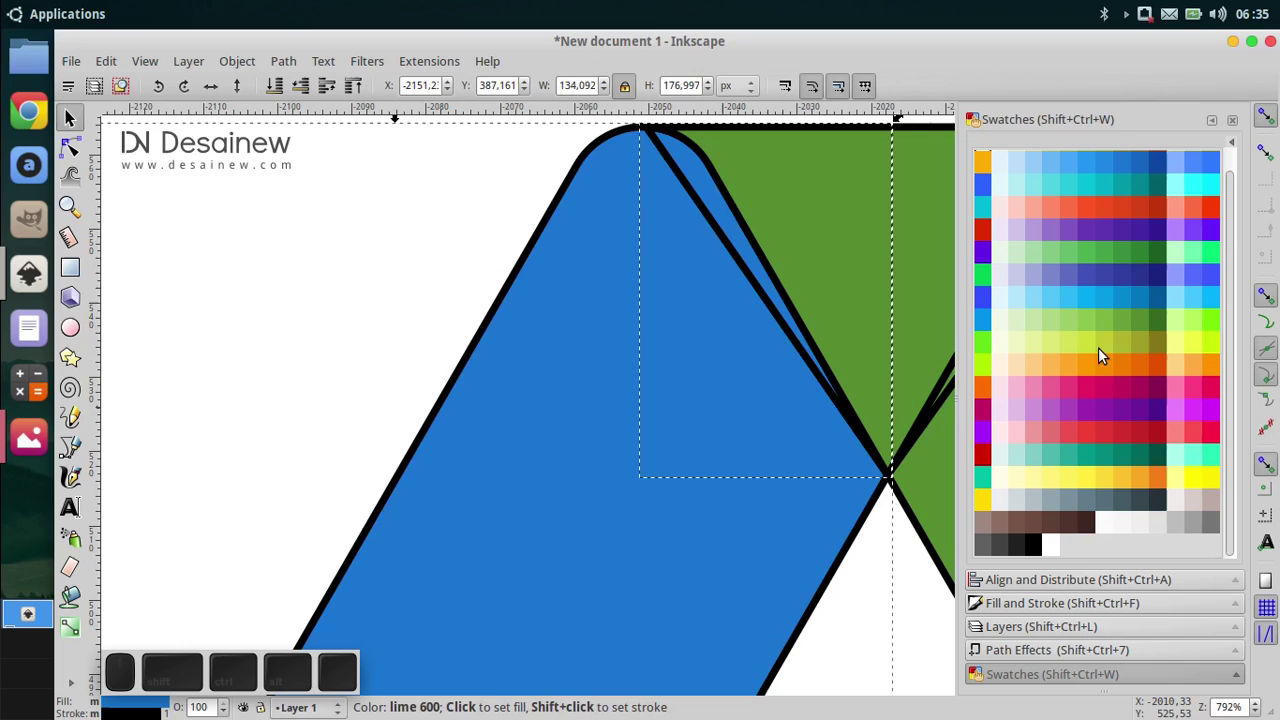
pyautogui.click(1108, 322)
pyautogui.scroll(-3)
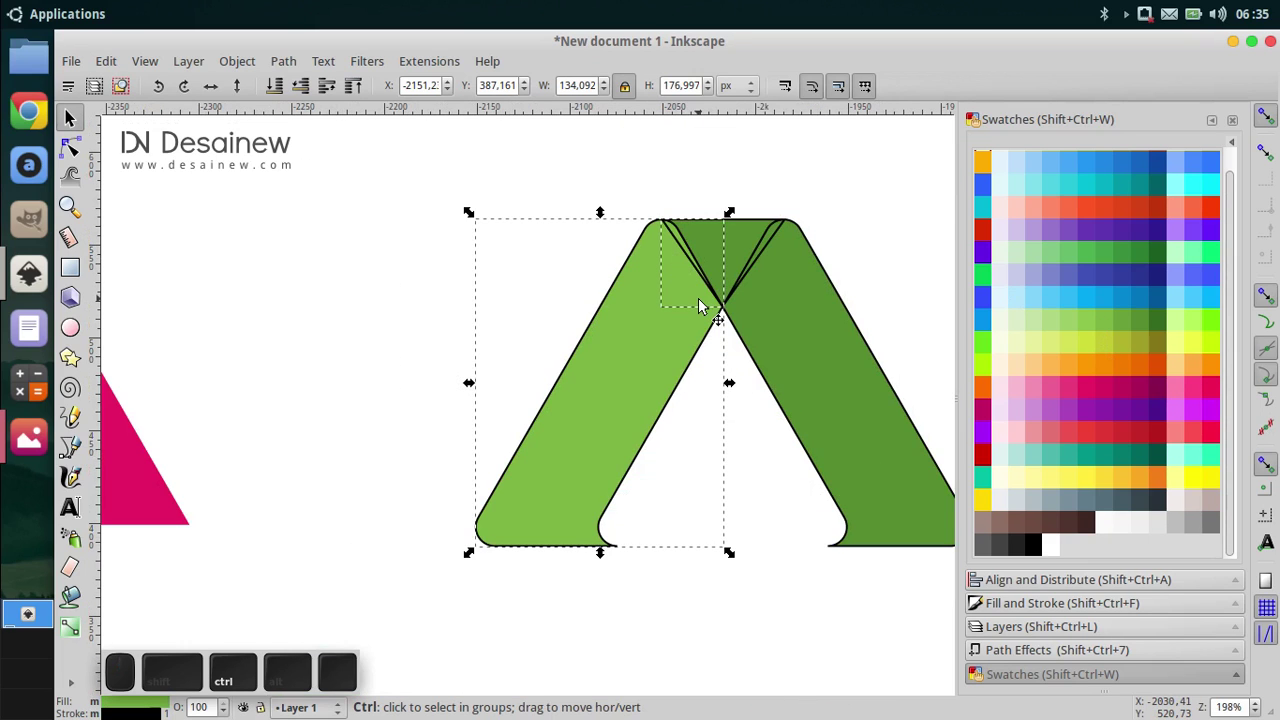
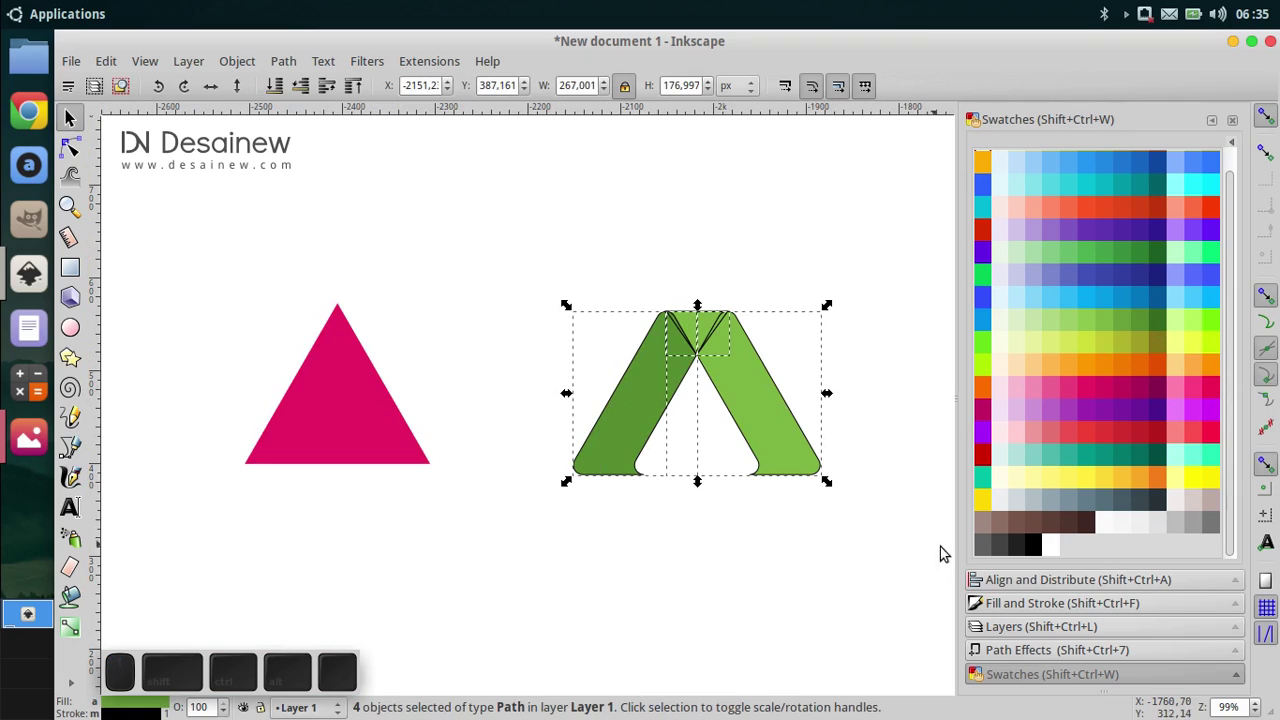
# Step: Set the stroke of all green A pieces to No paint so only flat green shapes remain
pyautogui.click(1038, 616)
pyautogui.click(1058, 166)
pyautogui.click(995, 186)
pyautogui.click(878, 373)
pyautogui.scroll(3)
pyautogui.click(756, 406)
pyautogui.scroll(3)
pyautogui.click(832, 406)
pyautogui.click(658, 222)
pyautogui.click(547, 224)
pyautogui.scroll(-3)
# Step: Try a path operation on the A pieces, undo it, and select the pink triangle
pyautogui.click(284, 60)
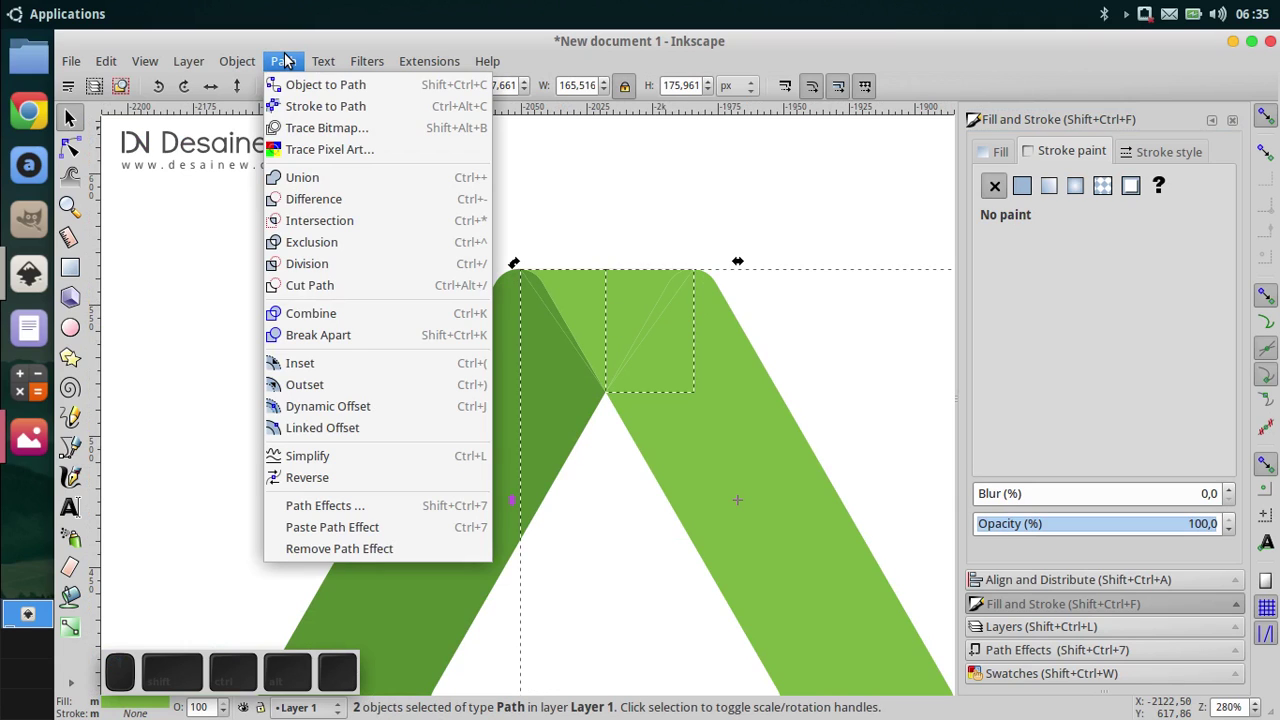
pyautogui.click(383, 182)
pyautogui.click(519, 328)
pyautogui.click(732, 294)
pyautogui.press('ctrl+z')
pyautogui.scroll(-3)
pyautogui.click(425, 260)
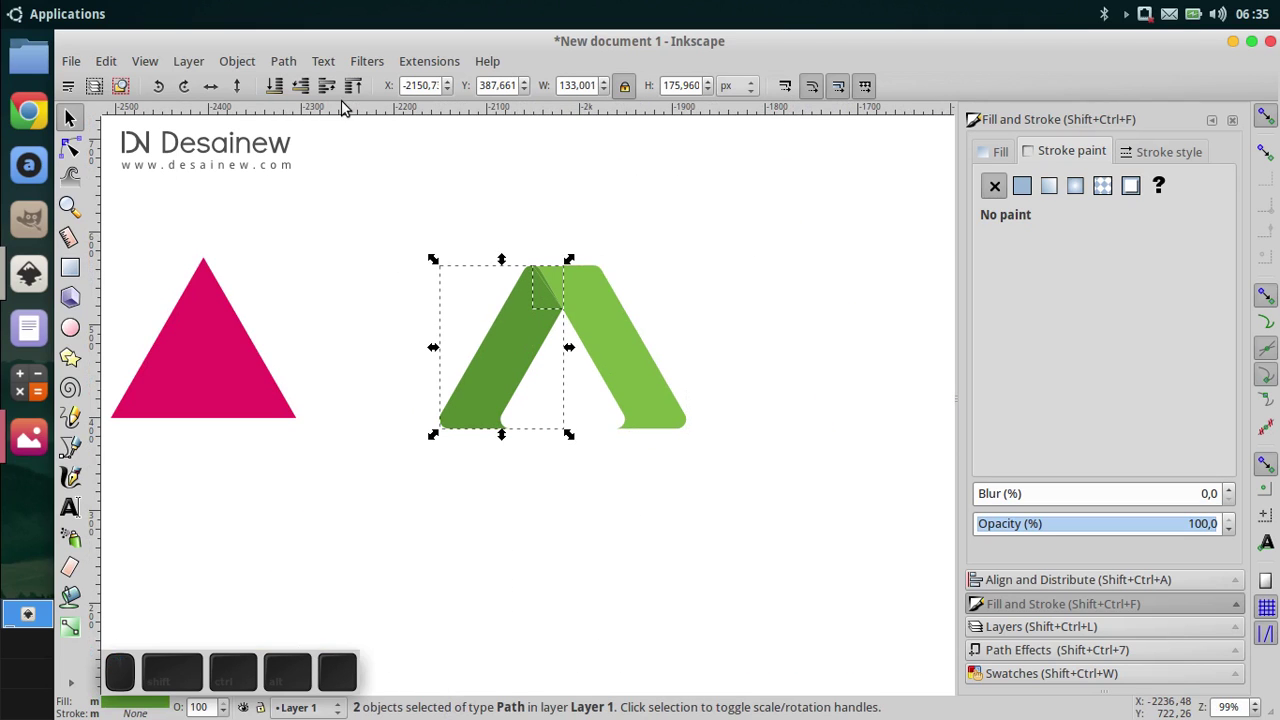
pyautogui.click(283, 57)
pyautogui.click(344, 175)
pyautogui.click(486, 225)
# Step: Pan and zoom the view to bring the pink triangle beside the green A
pyautogui.scroll(3)
pyautogui.scroll(-3)
pyautogui.middleClick(729, 361)
pyautogui.middleClick(512, 338)
pyautogui.middleClick(428, 313)
pyautogui.scroll(-3)
pyautogui.middleClick(417, 291)
# Step: Shrink the pink triangle to a width of 140 and set it inside the A's opening
pyautogui.moveTo(347, 338); pyautogui.dragTo(363, 412)
pyautogui.middleClick(496, 343)
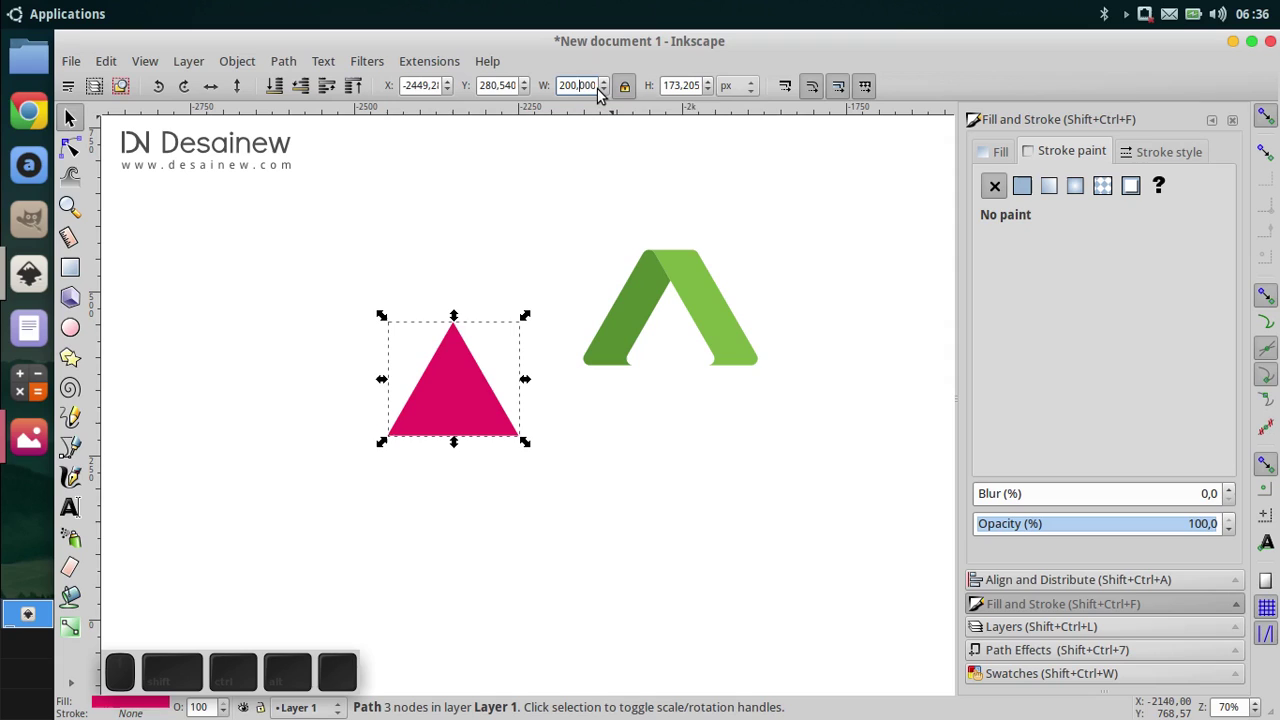
pyautogui.press('ctrl+a')
pyautogui.press('1')
pyautogui.press('4')
pyautogui.press('0')
pyautogui.press('Return')
pyautogui.click(541, 298)
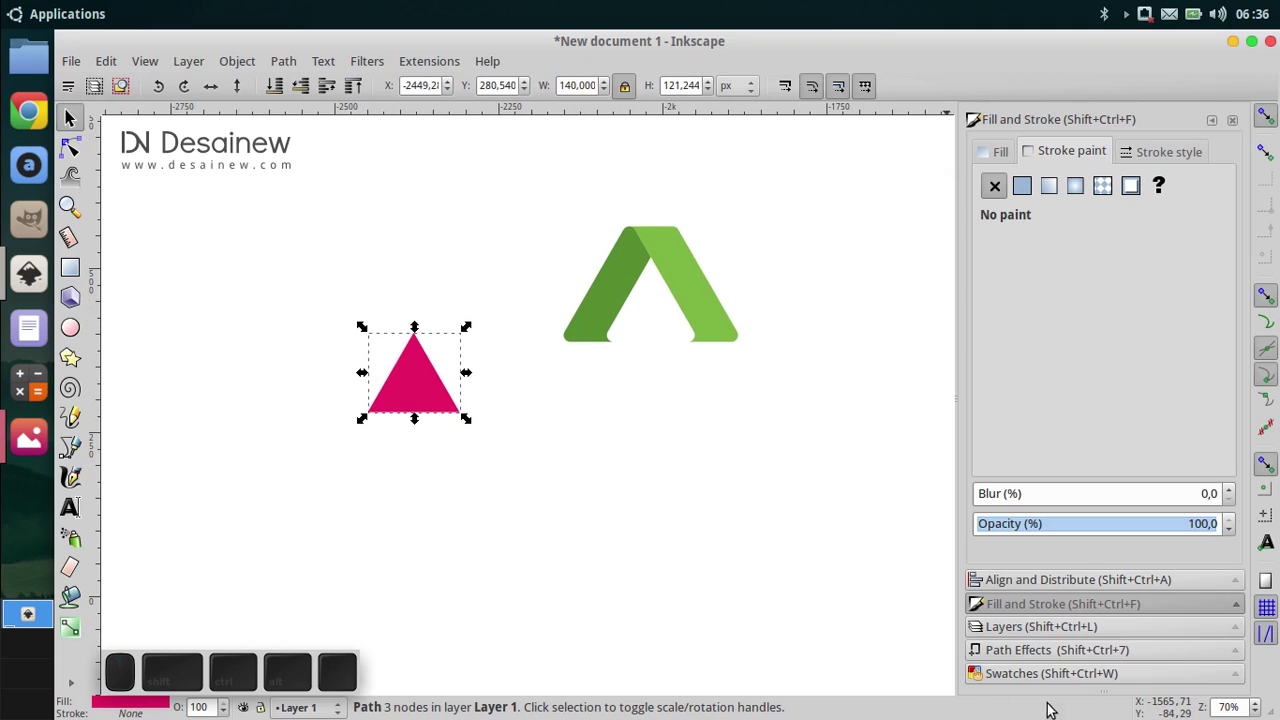
# Step: Try several swatch colours on the triangle and settle on a light blue fill
pyautogui.click(1062, 681)
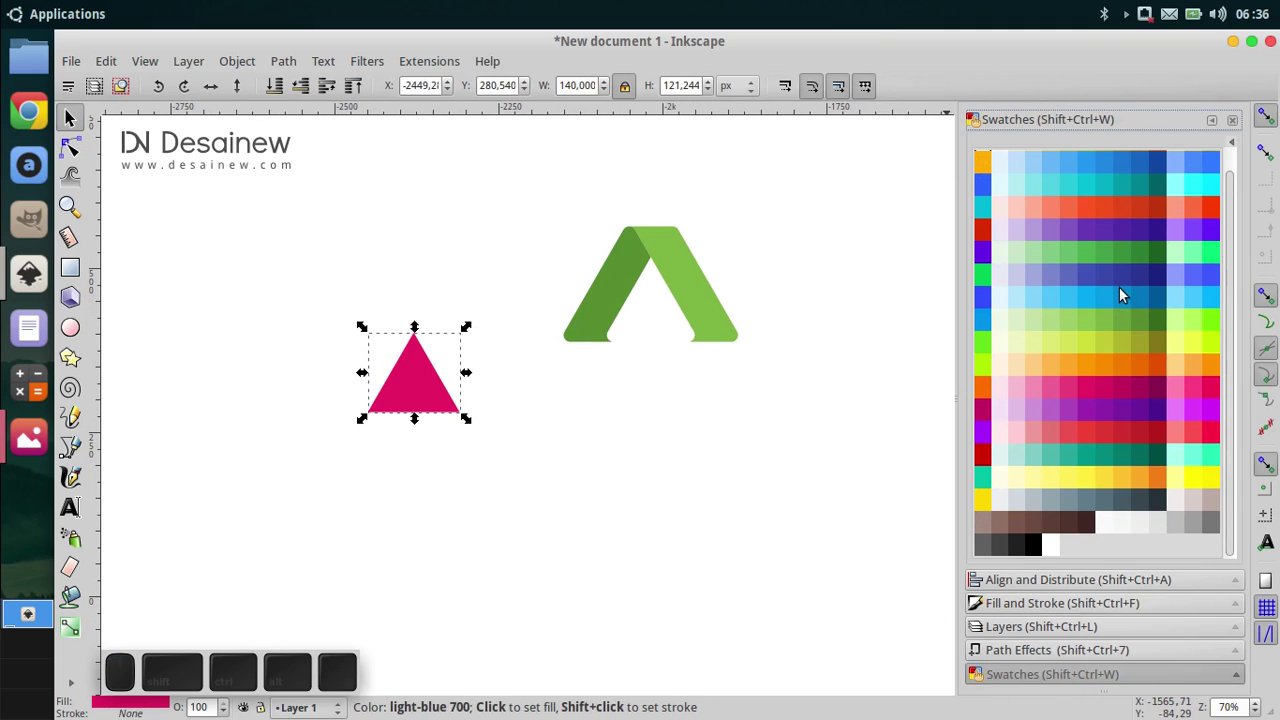
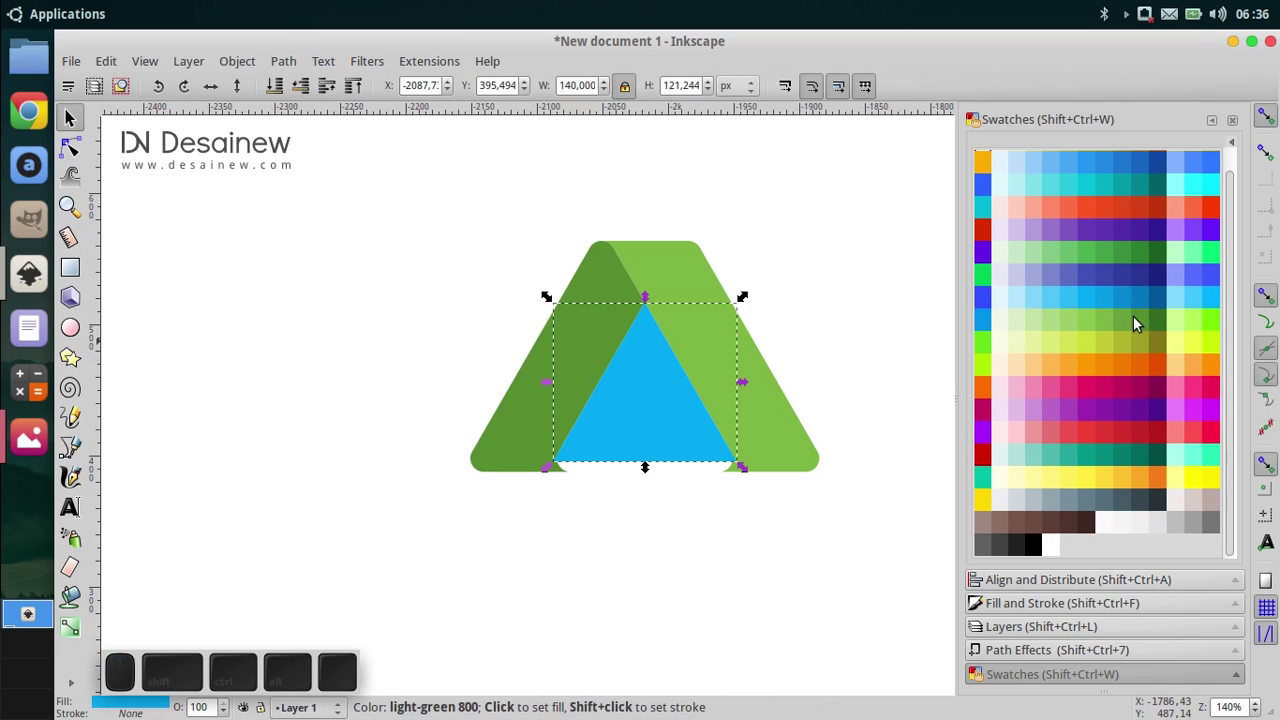
pyautogui.click(1103, 369)
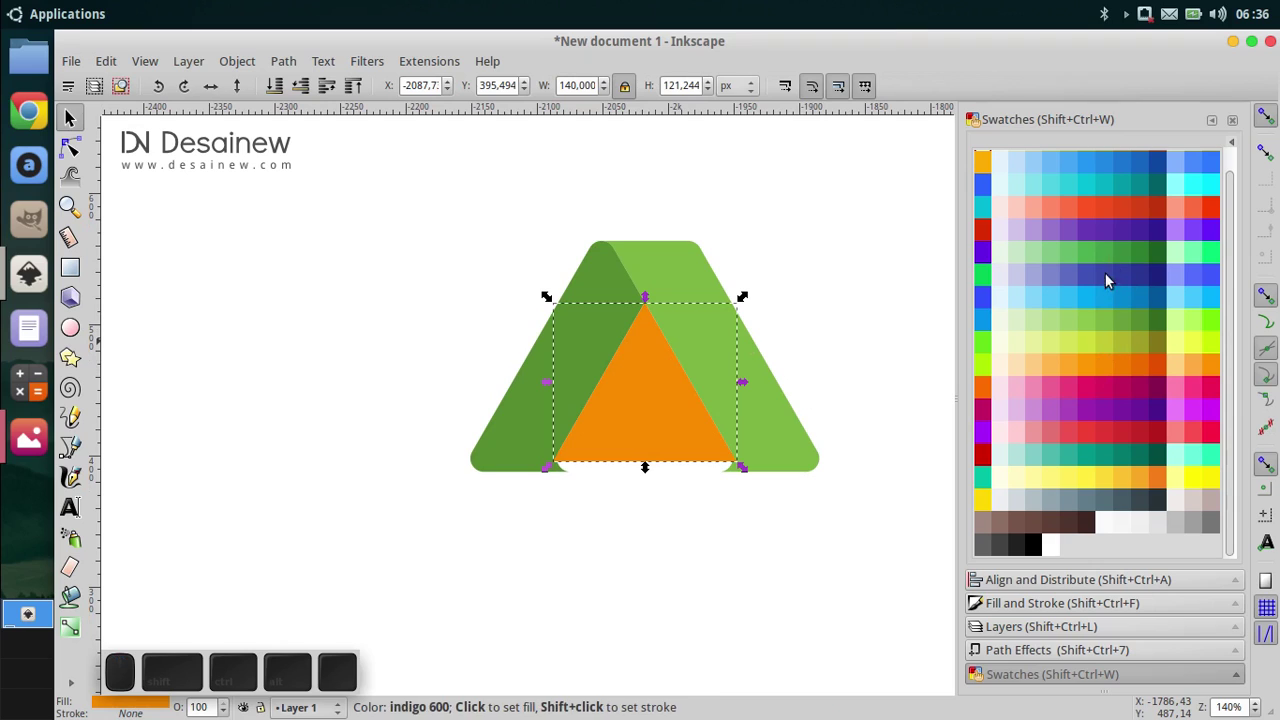
pyautogui.click(1112, 301)
pyautogui.click(1099, 170)
pyautogui.click(1120, 168)
pyautogui.click(1064, 163)
pyautogui.click(1086, 170)
pyautogui.click(1076, 169)
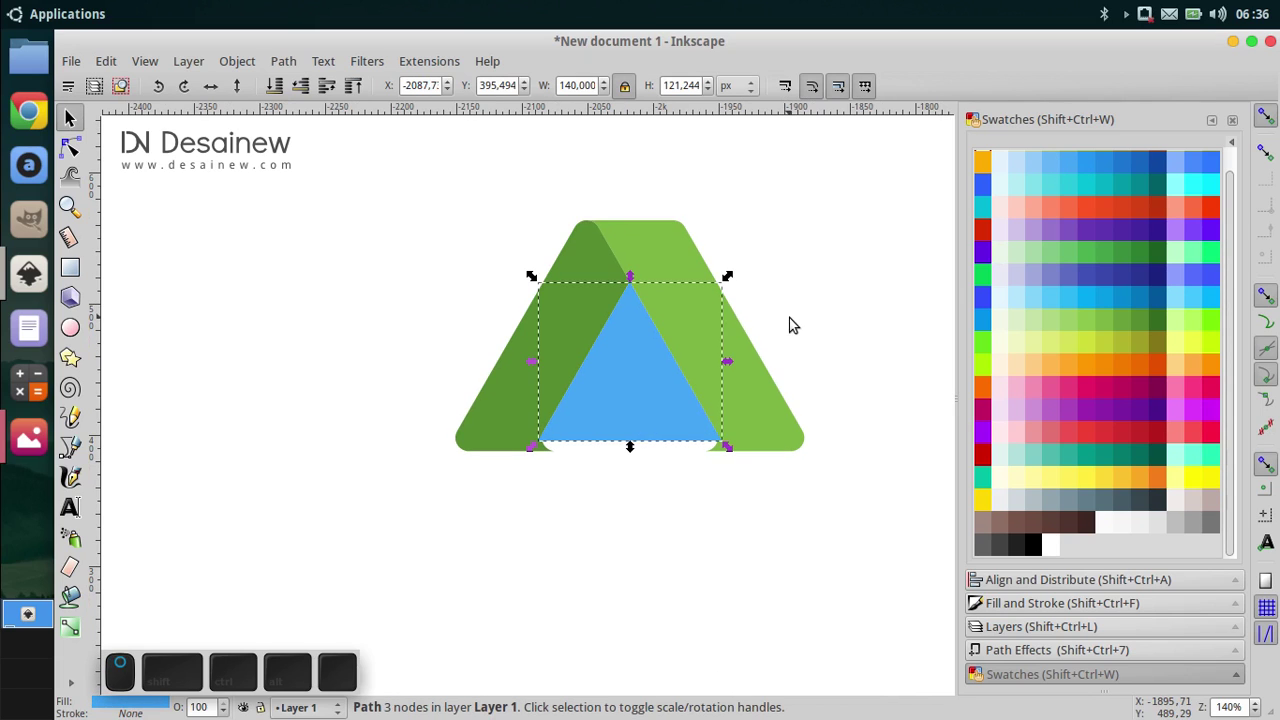
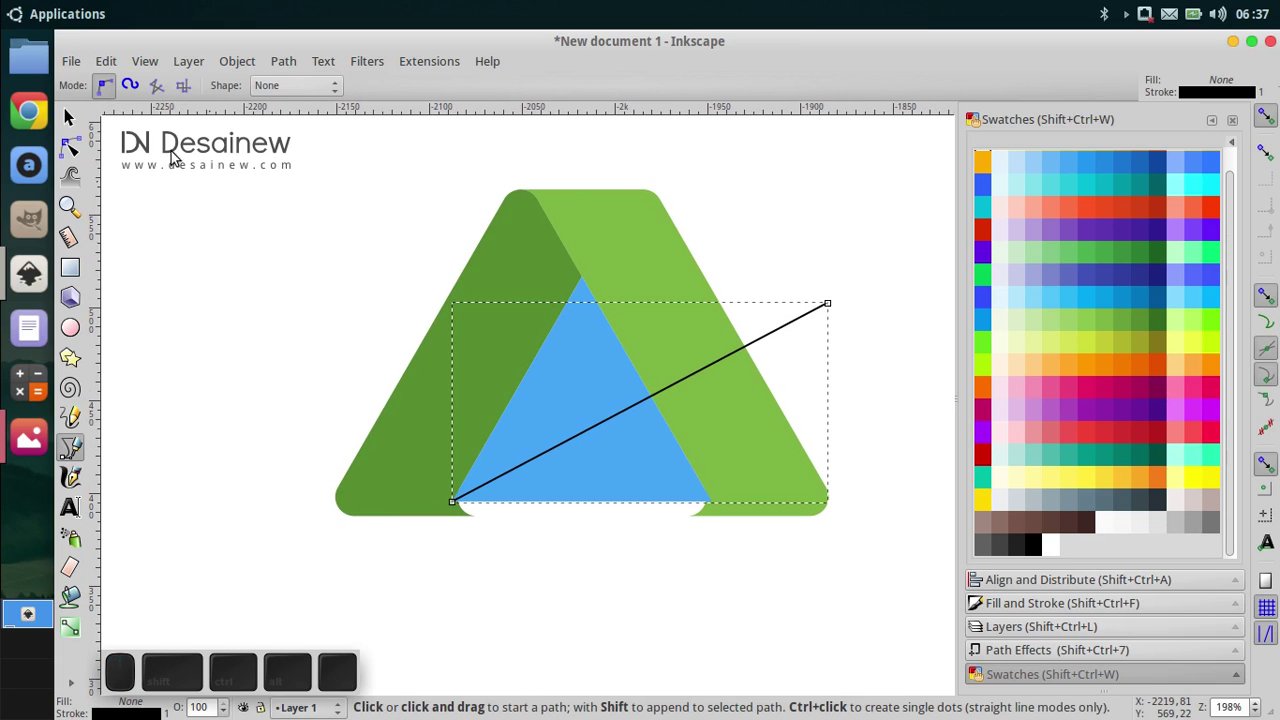
# Step: Duplicate the black diagonal line, flip it horizontally and place it to form an X over the triangle
pyautogui.click(84, 115)
pyautogui.middleClick(401, 275)
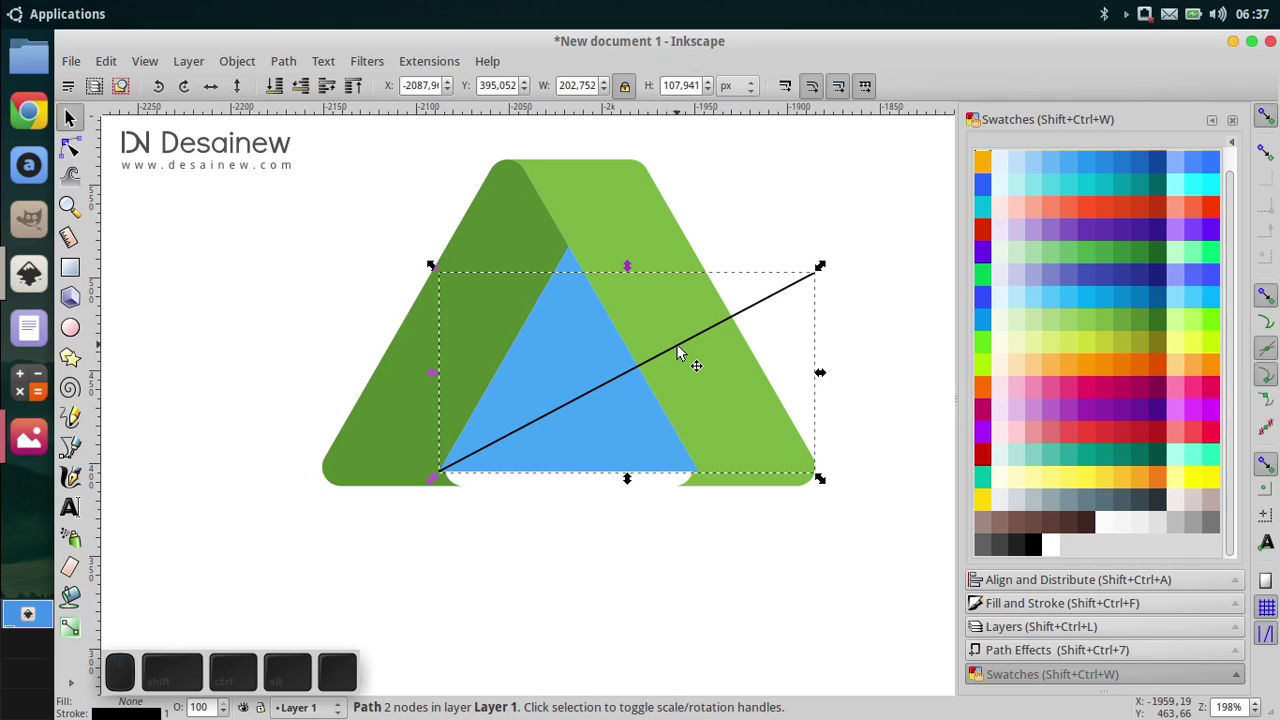
pyautogui.rightClick(685, 349)
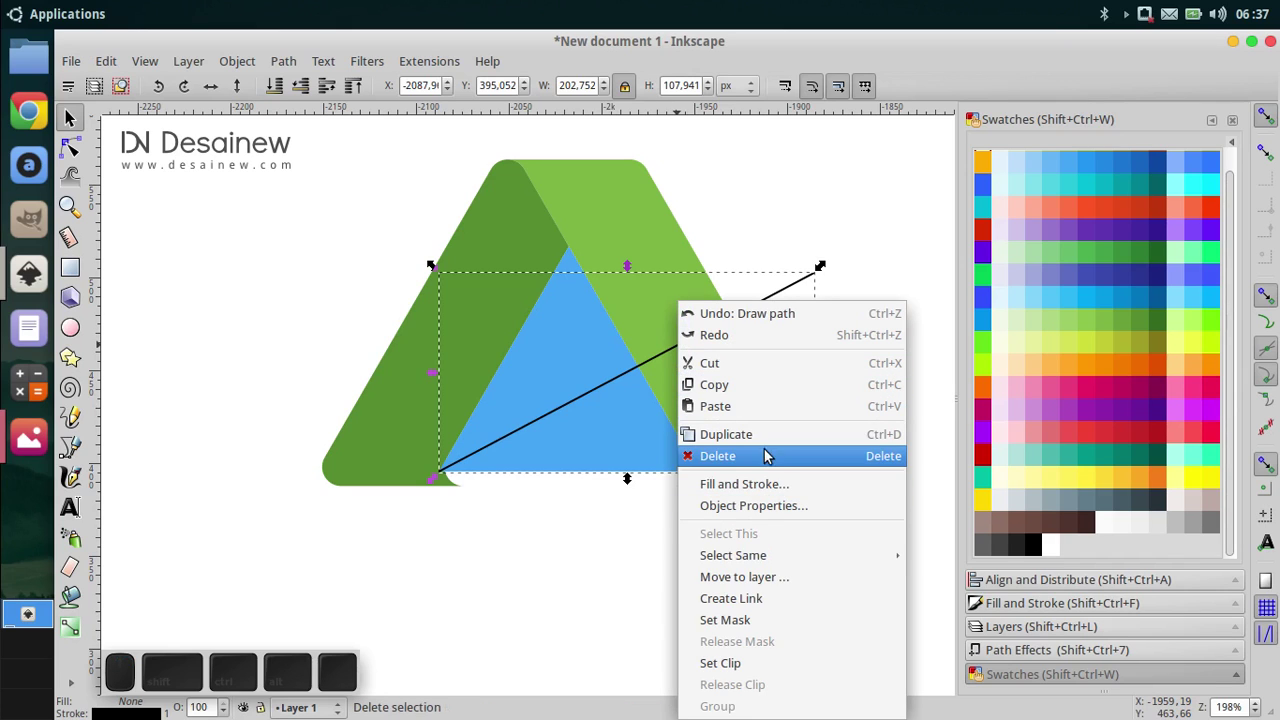
pyautogui.click(801, 439)
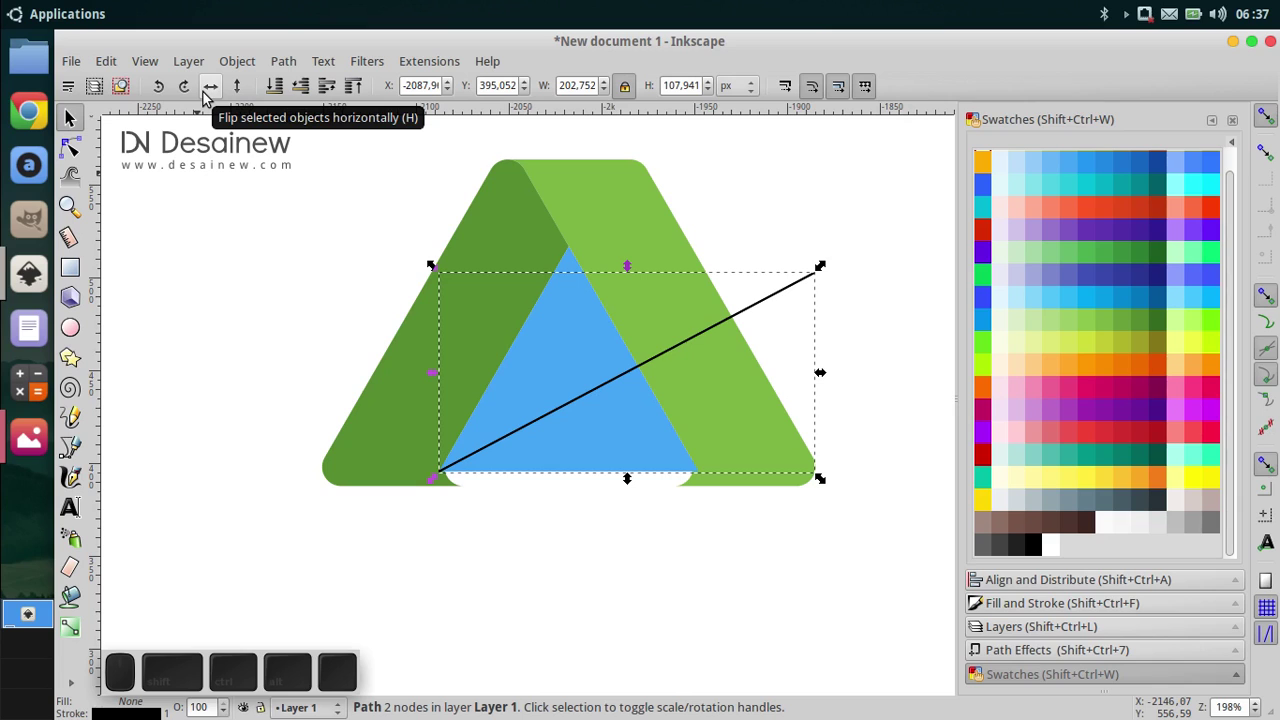
pyautogui.click(208, 98)
pyautogui.moveTo(794, 460); pyautogui.dragTo(698, 497)
pyautogui.scroll(3)
pyautogui.moveTo(698, 370); pyautogui.dragTo(639, 445)
pyautogui.scroll(-3)
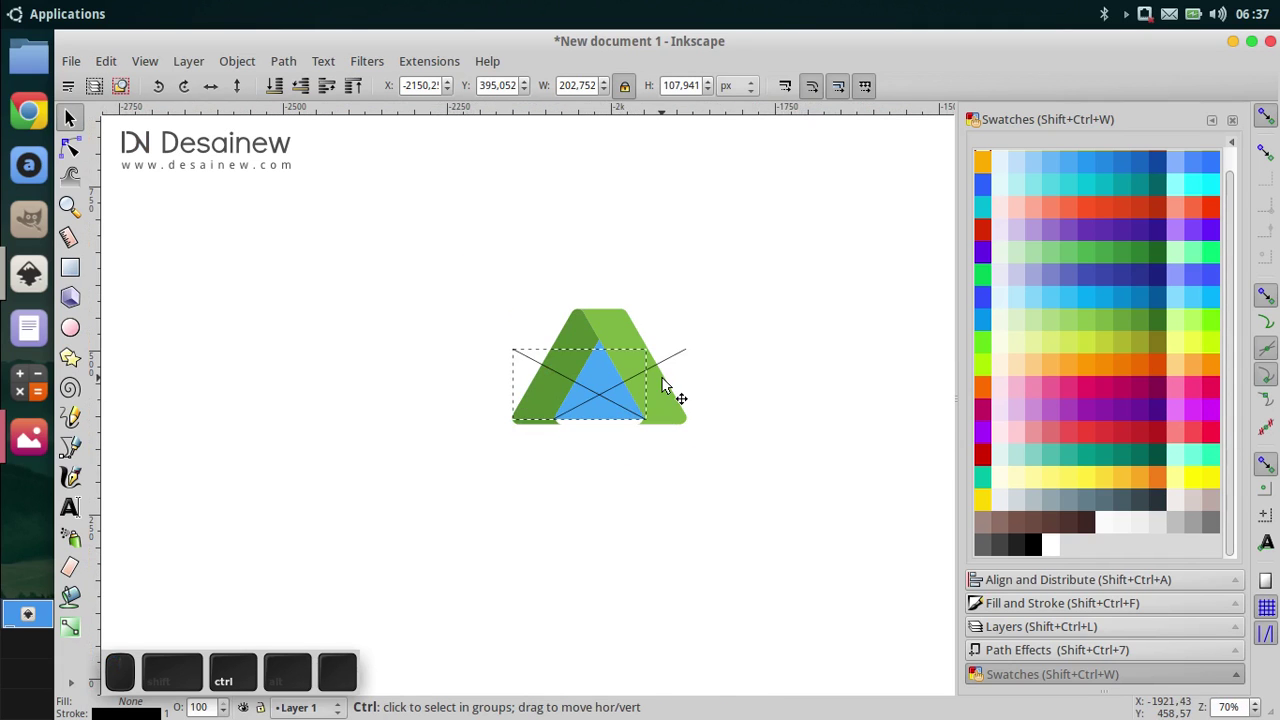
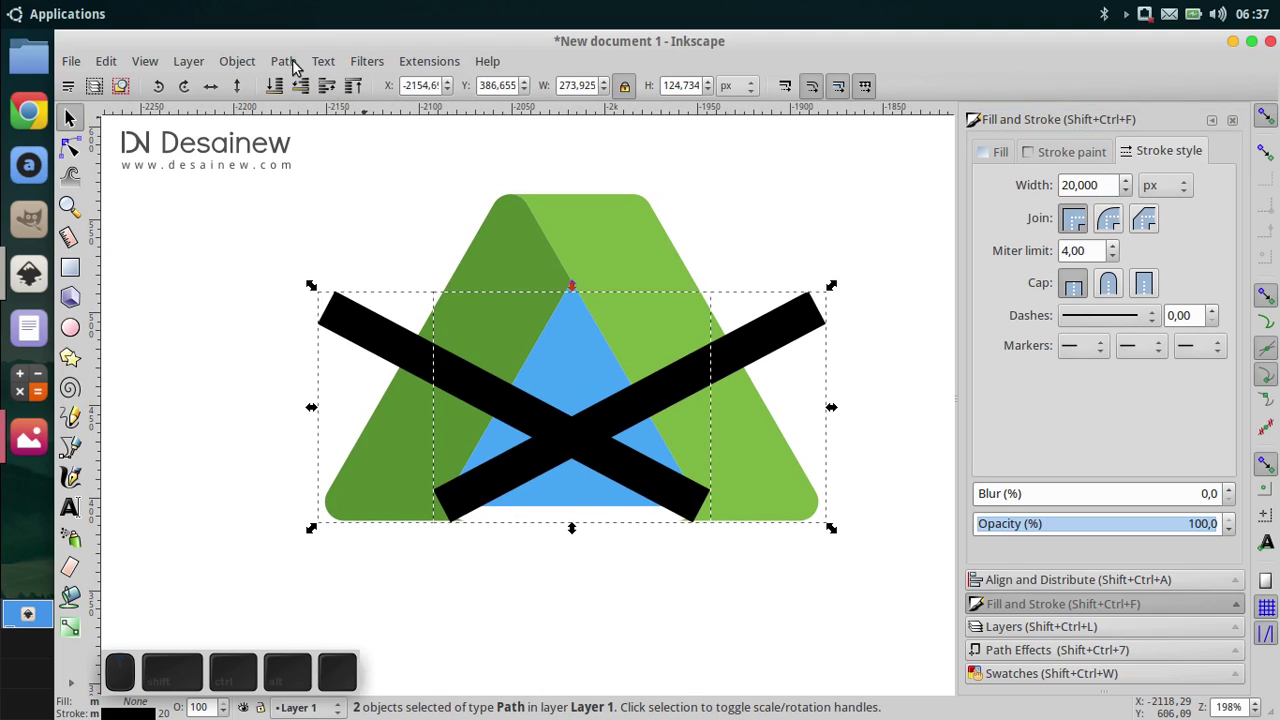
# Step: Divide the green A along the thick crossing bars and delete the lower leftover pieces
pyautogui.click(298, 62)
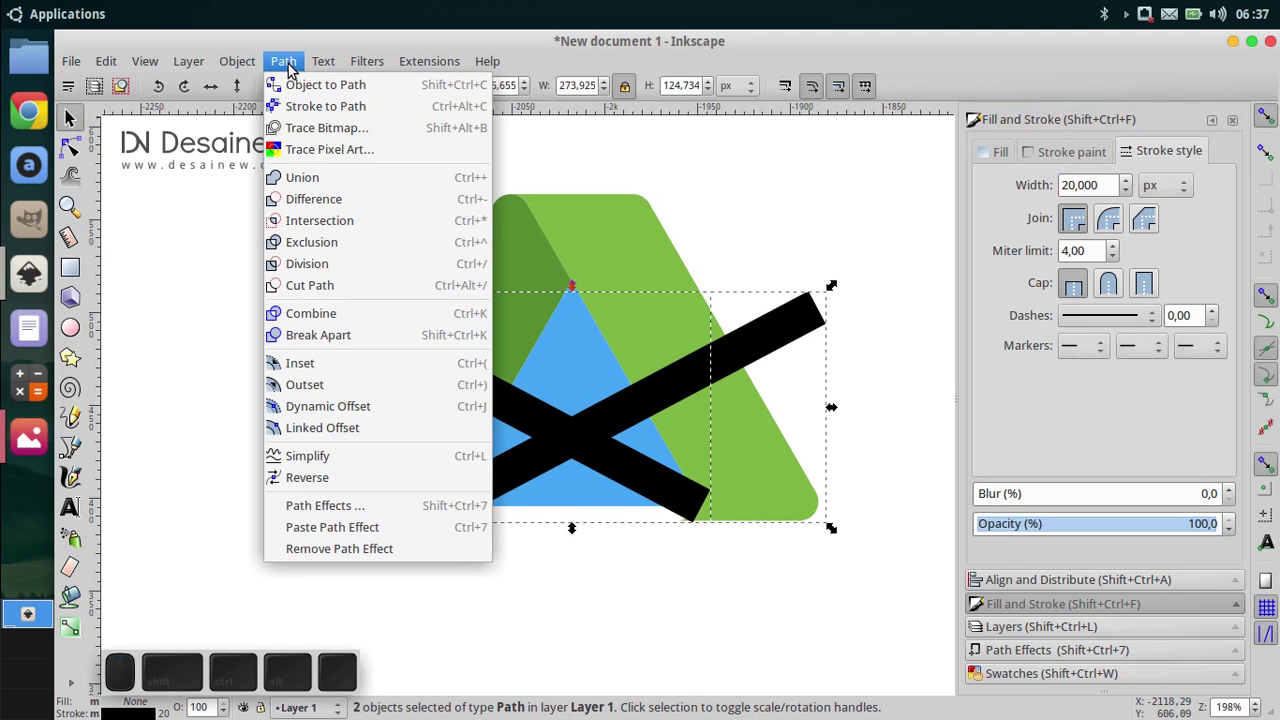
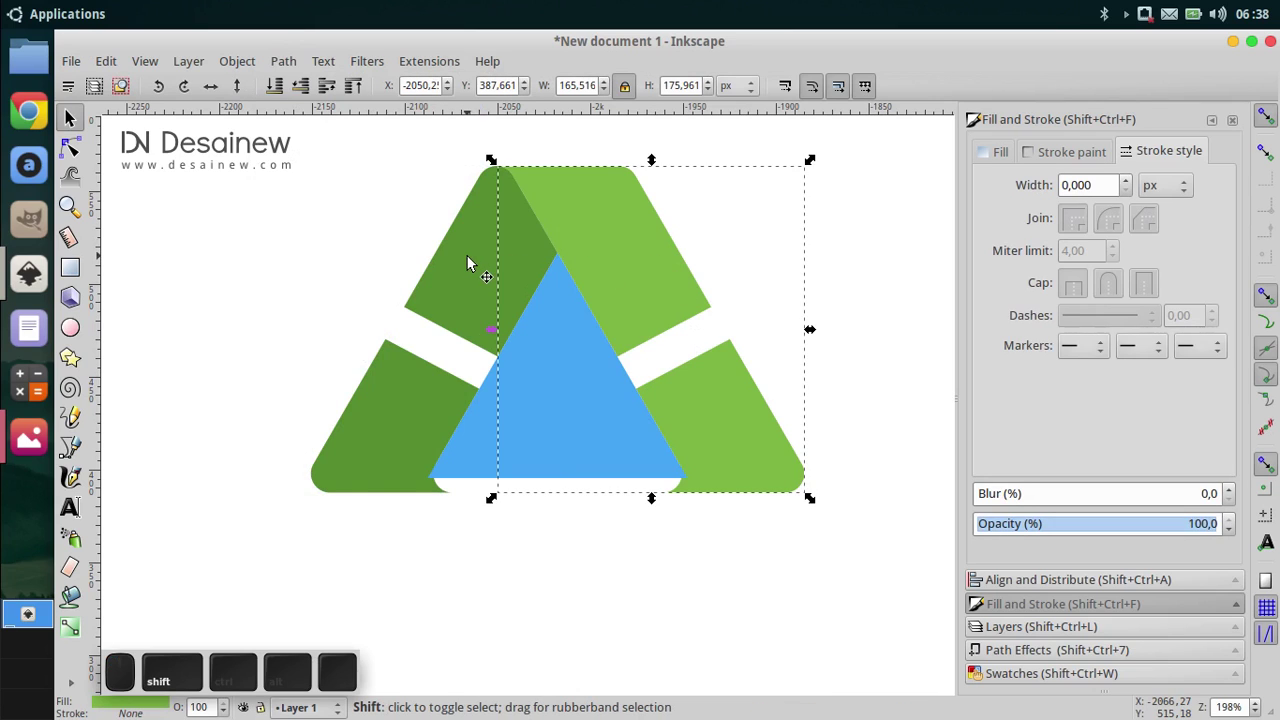
pyautogui.click(471, 265)
pyautogui.click(292, 65)
pyautogui.click(370, 343)
pyautogui.click(579, 588)
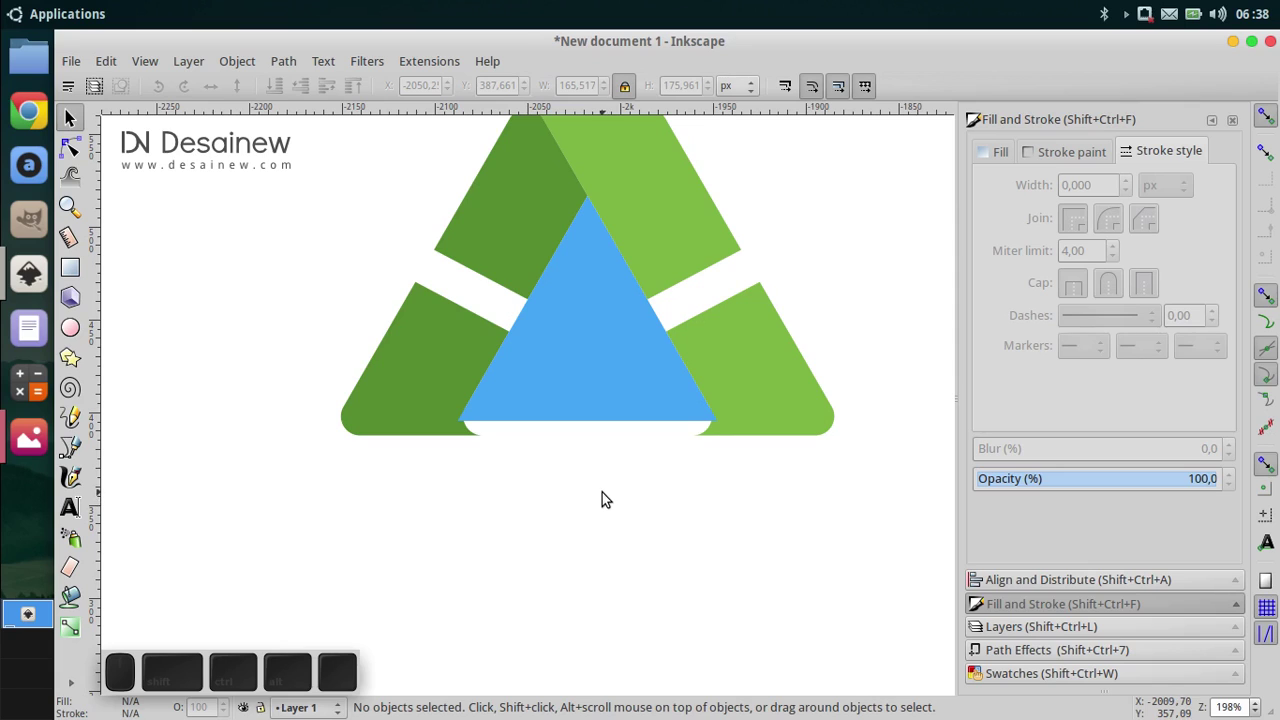
pyautogui.middleClick(624, 451)
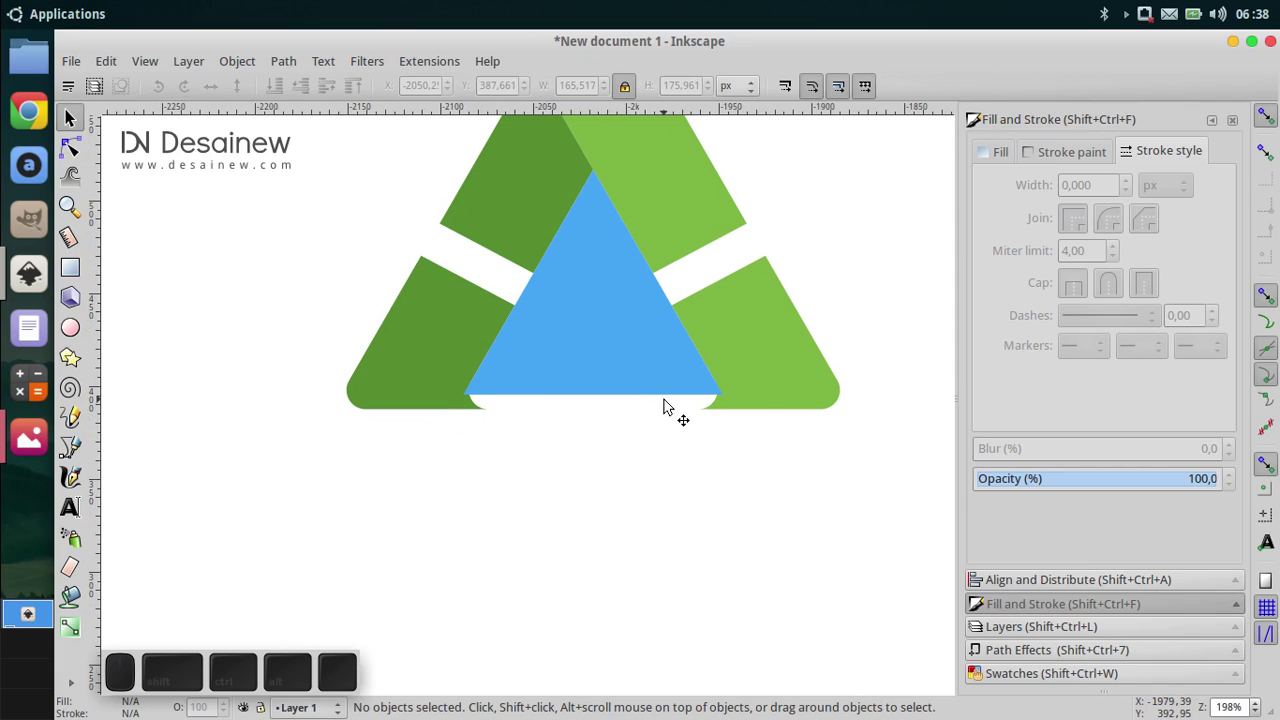
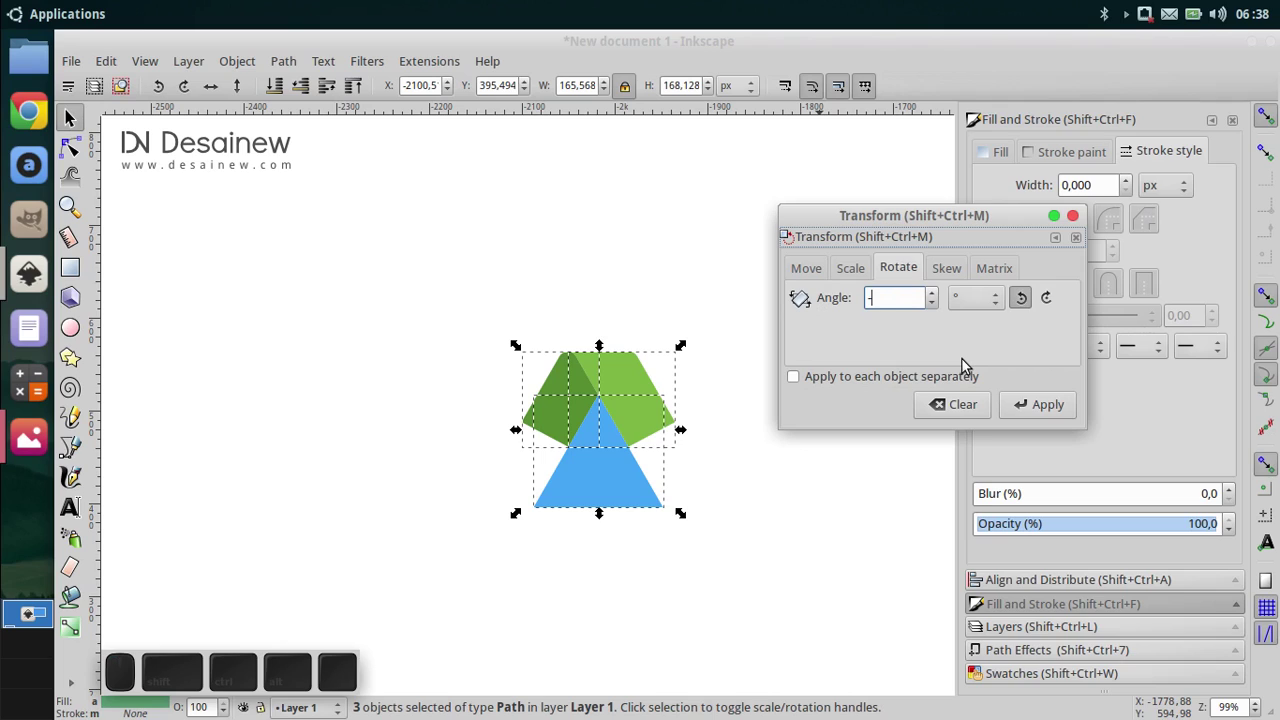
# Step: Rotate the green section and blue triangle by −120 degrees in the Transform dialog and close it
pyautogui.press('1')
pyautogui.press('2')
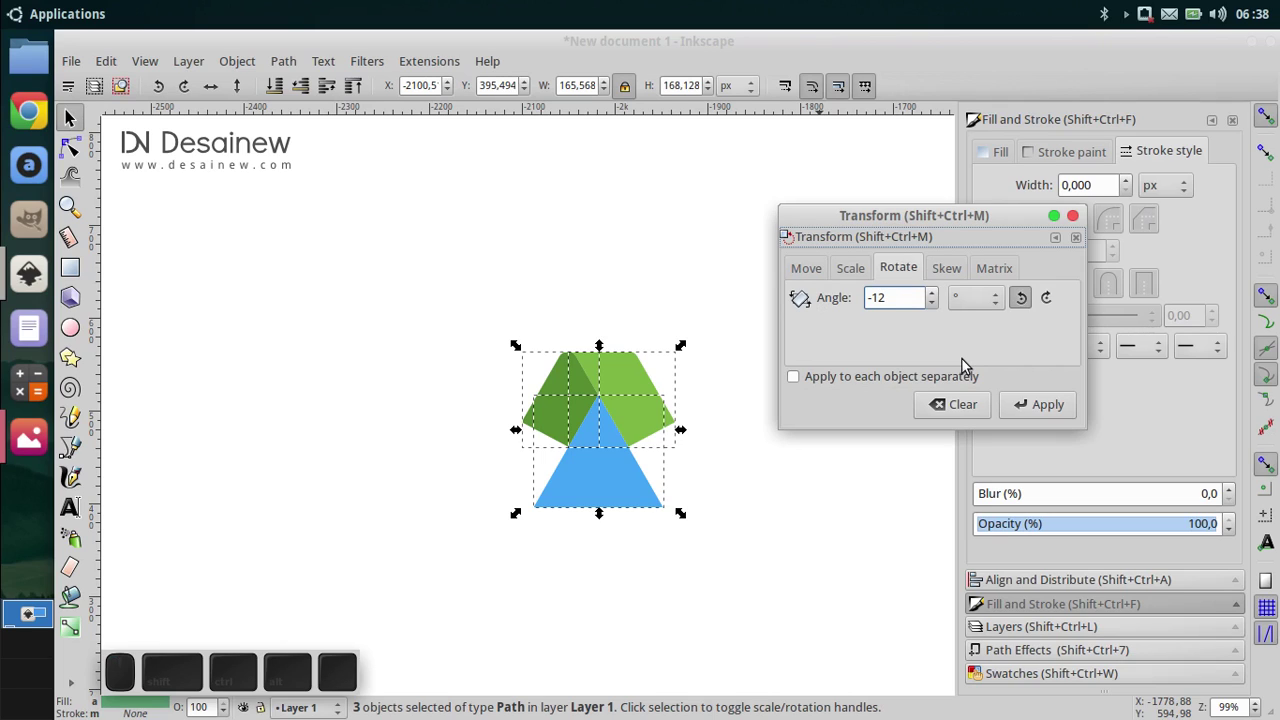
pyautogui.press('0')
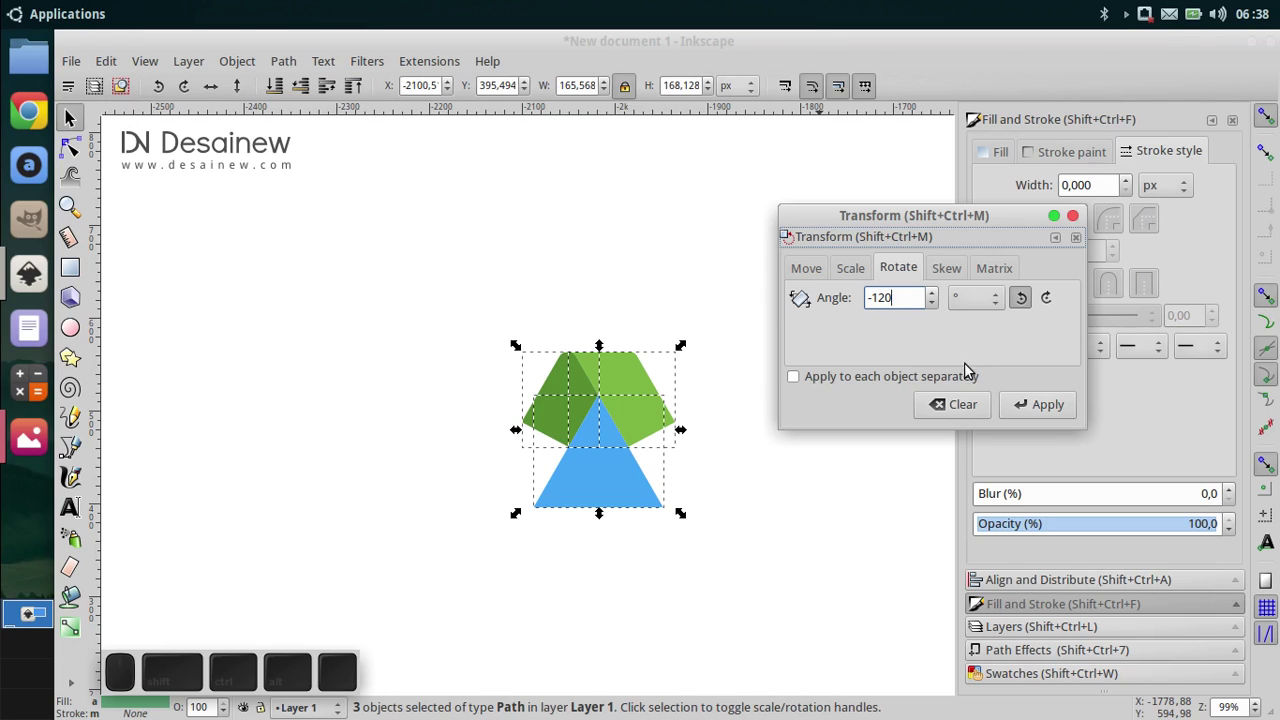
pyautogui.click(1035, 414)
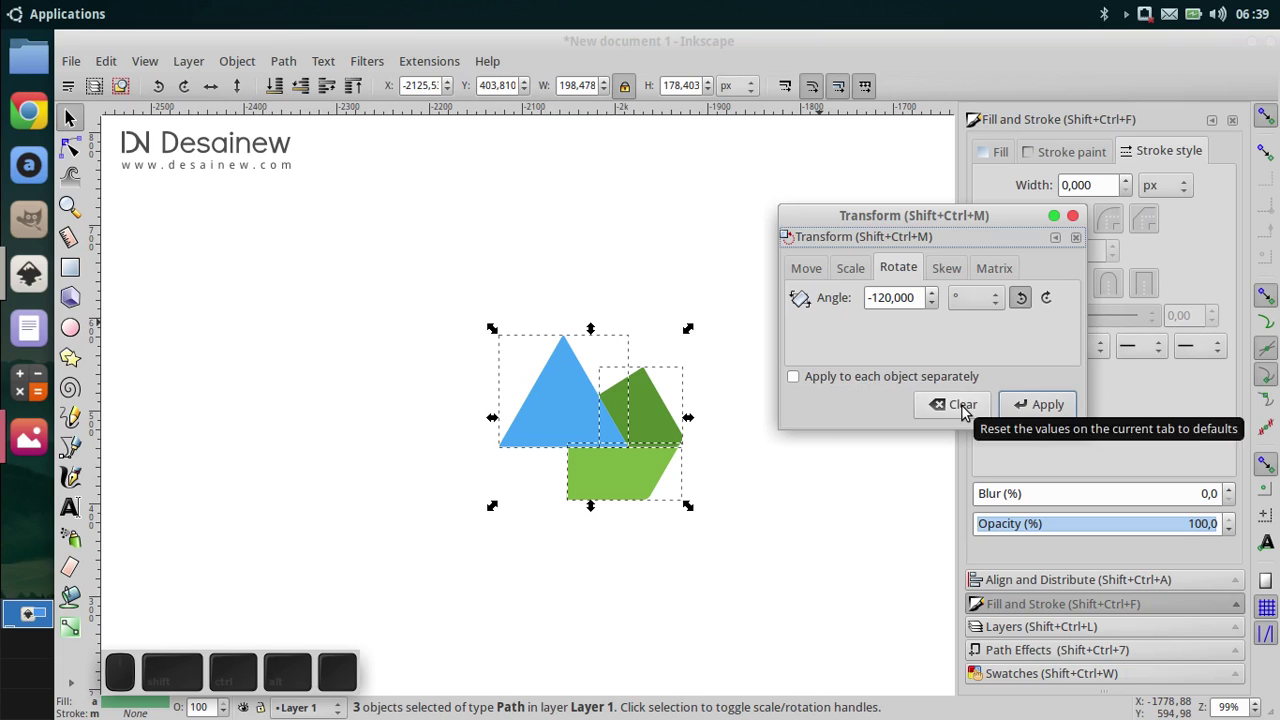
pyautogui.click(1073, 220)
pyautogui.middleClick(757, 435)
pyautogui.scroll(3)
pyautogui.click(763, 434)
pyautogui.middleClick(691, 407)
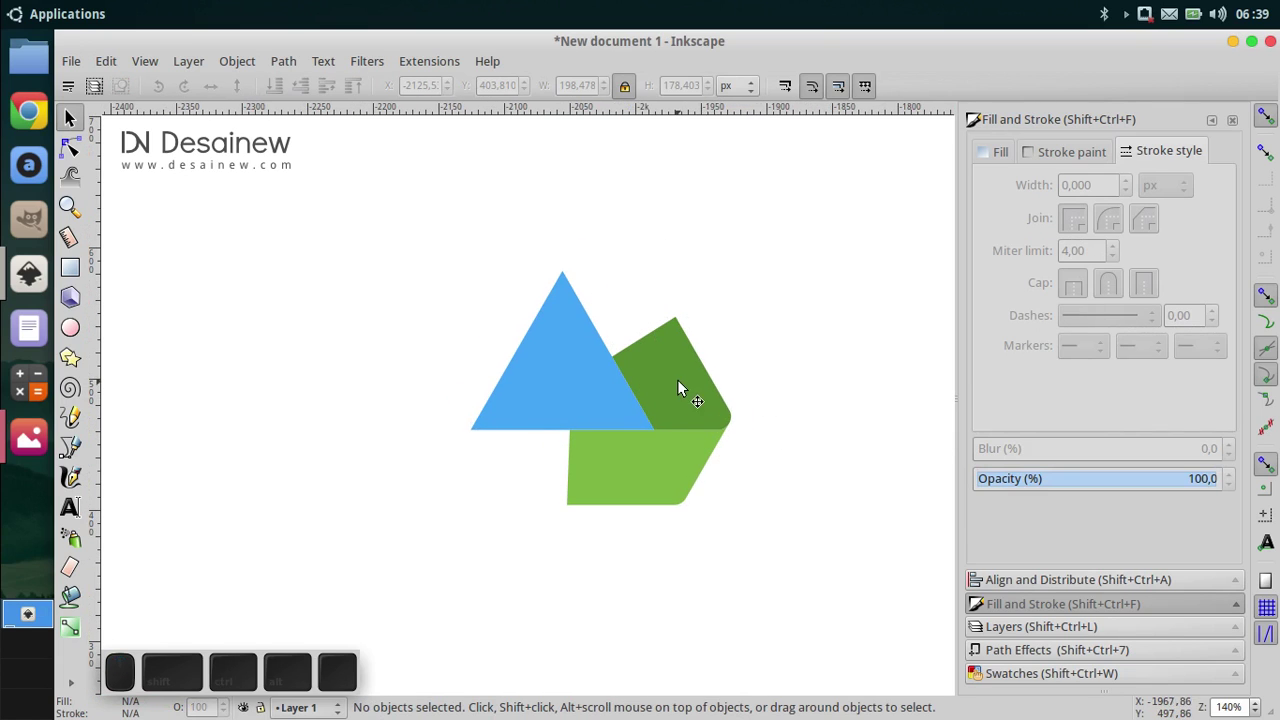
# Step: Duplicate the blue triangle, turn it 90° counter-clockwise and drag it below the green piece
pyautogui.click(531, 394)
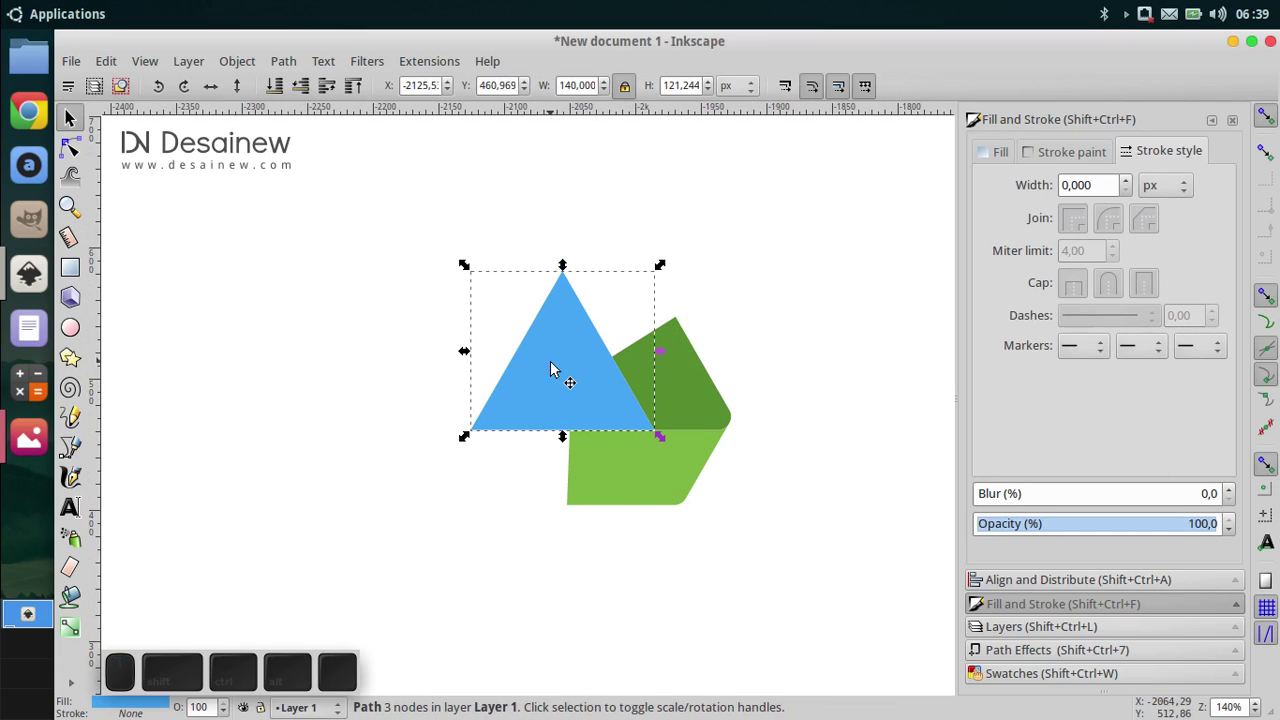
pyautogui.click(553, 375)
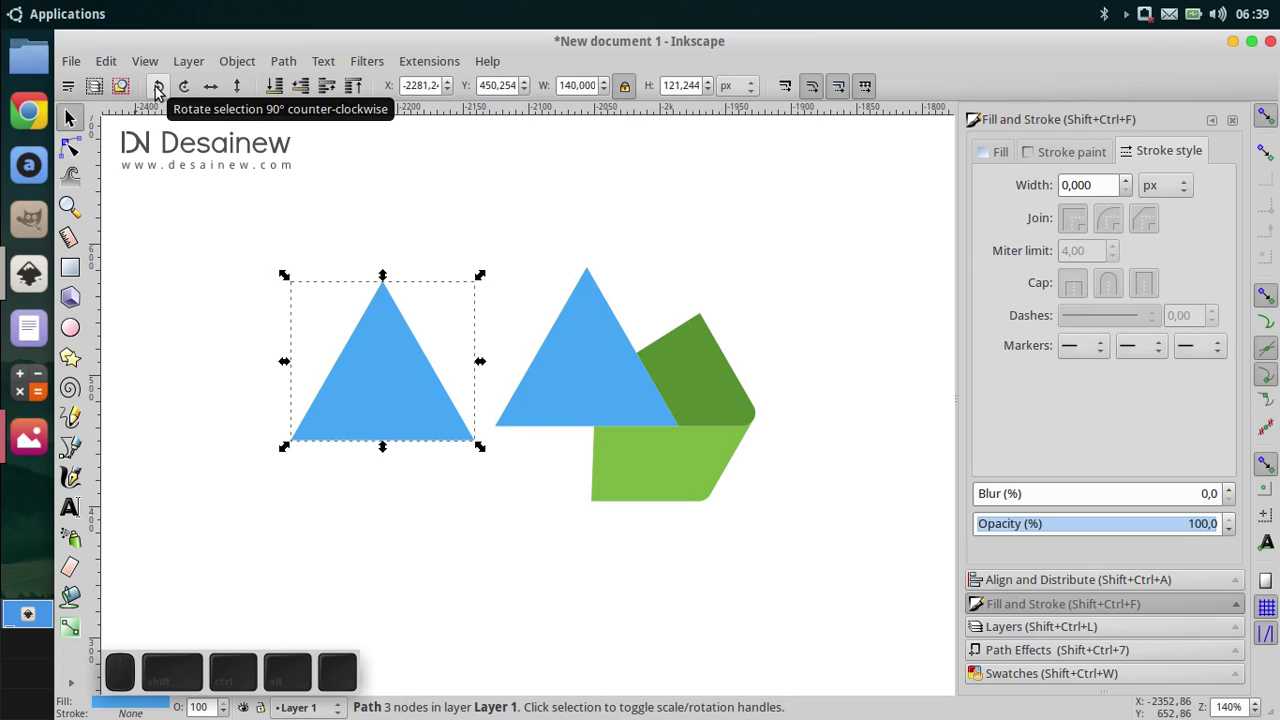
pyautogui.click(164, 91)
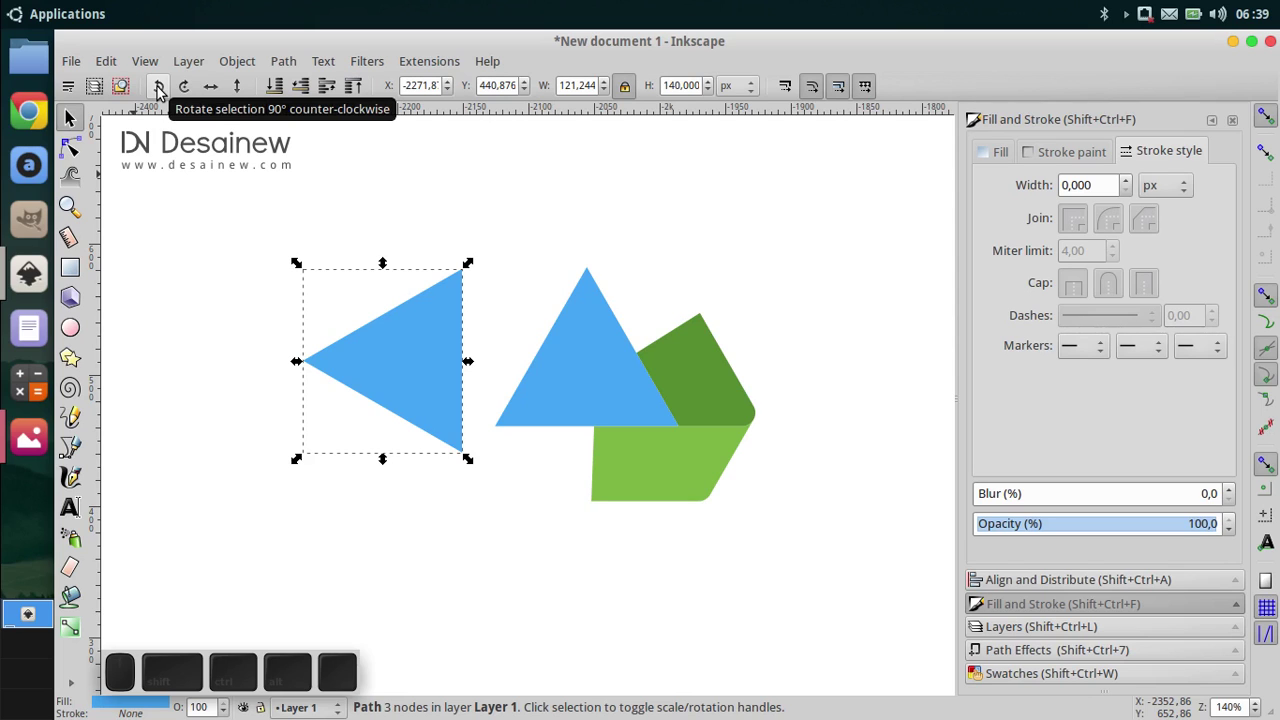
pyautogui.middleClick(381, 429)
pyautogui.moveTo(360, 327); pyautogui.dragTo(667, 461)
pyautogui.middleClick(693, 493)
# Step: Select the light green piece and change options from its context menu and toolbar
pyautogui.click(625, 442)
pyautogui.click(622, 263)
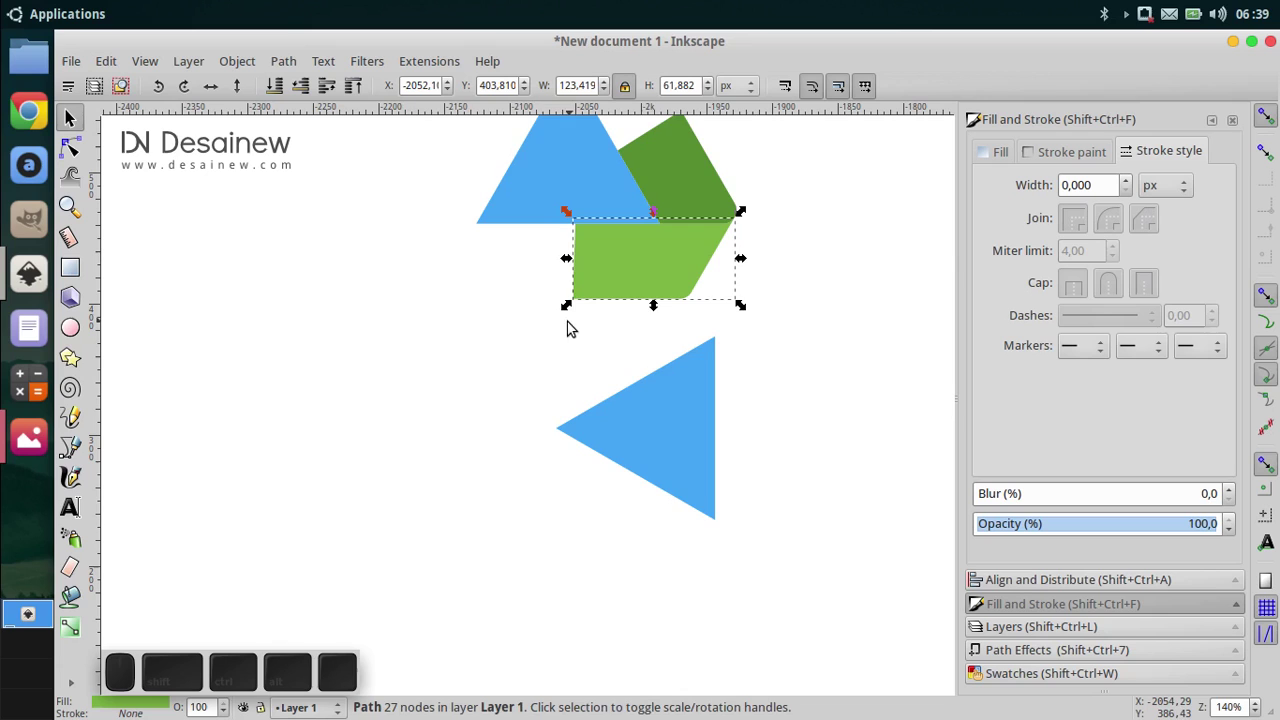
pyautogui.middleClick(571, 315)
pyautogui.rightClick(627, 267)
pyautogui.scroll(3)
pyautogui.rightClick(609, 221)
pyautogui.scroll(-3)
pyautogui.click(434, 167)
pyautogui.click(268, 87)
# Step: Select the lower blue triangle and bring up the colour swatches for it
pyautogui.click(633, 327)
pyautogui.click(704, 346)
pyautogui.click(678, 341)
pyautogui.click(687, 368)
pyautogui.scroll(3)
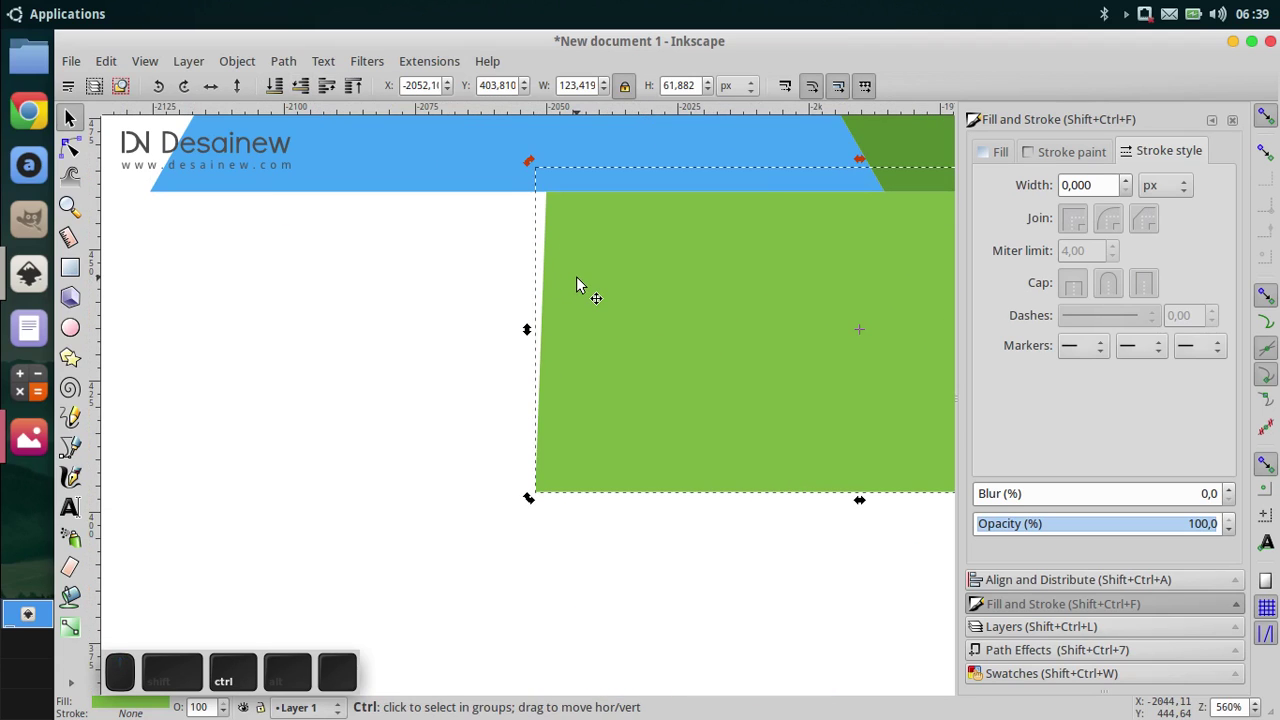
pyautogui.scroll(-3)
pyautogui.click(588, 290)
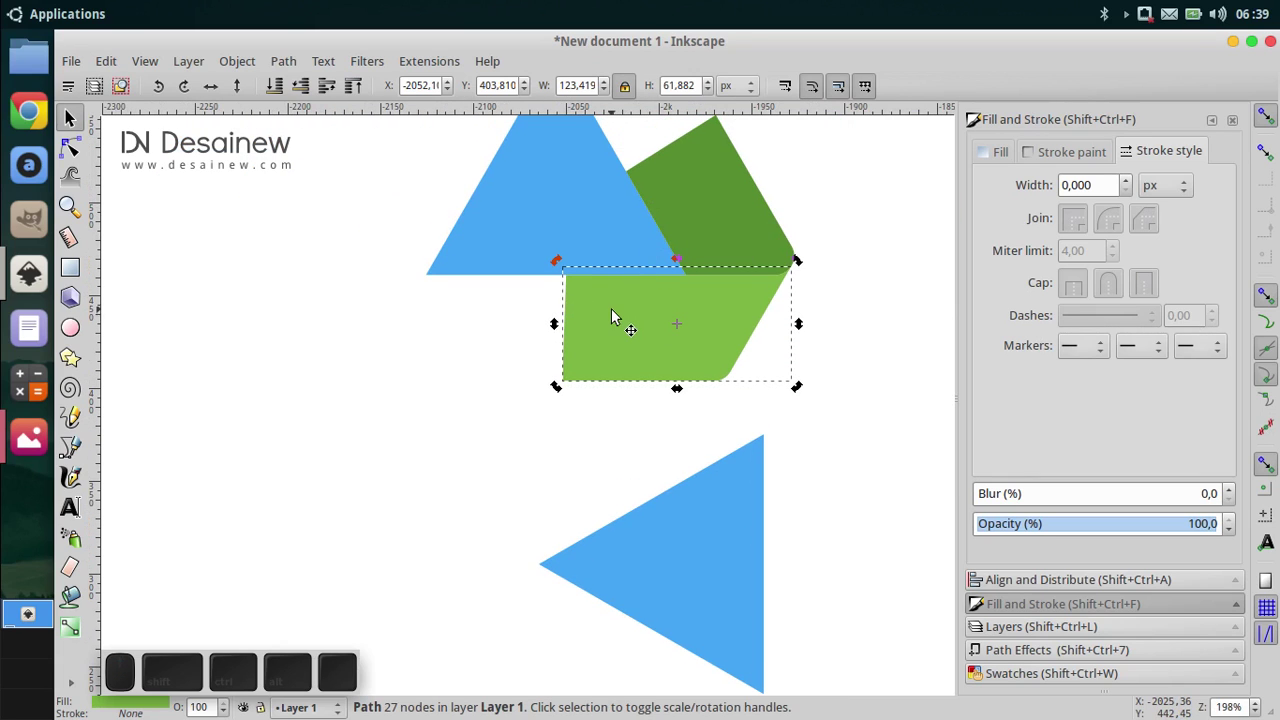
pyautogui.click(625, 344)
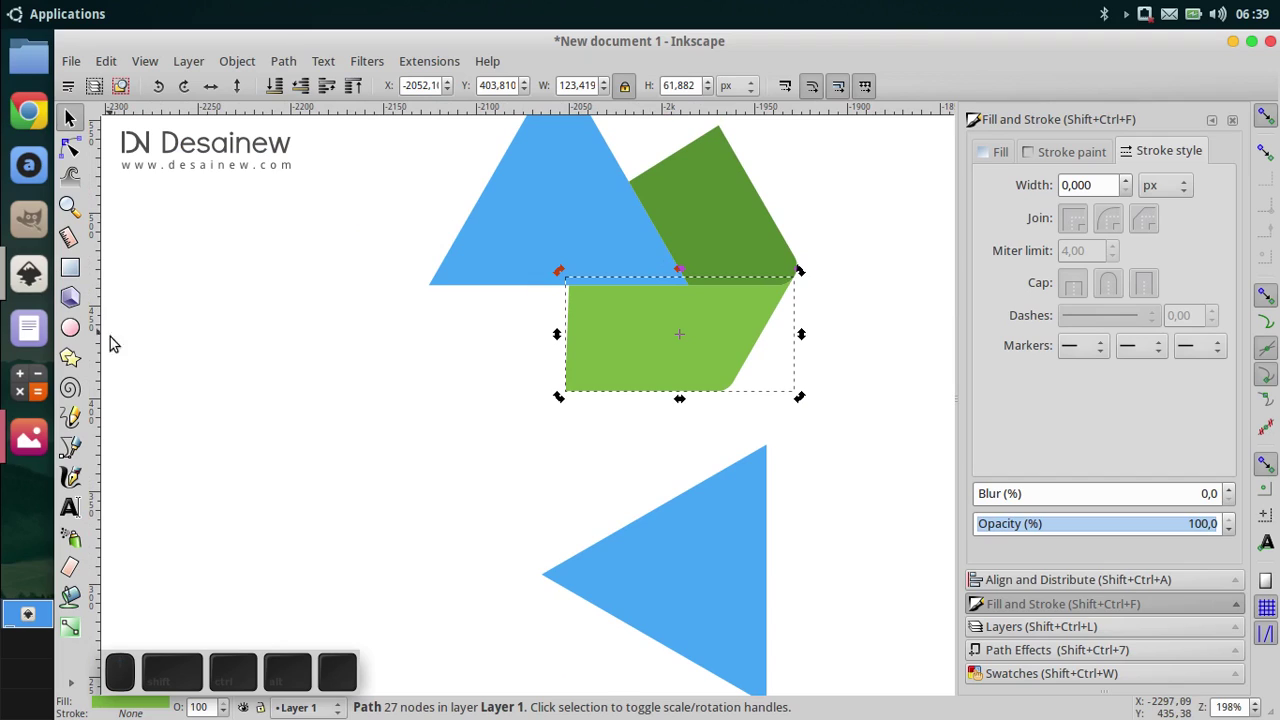
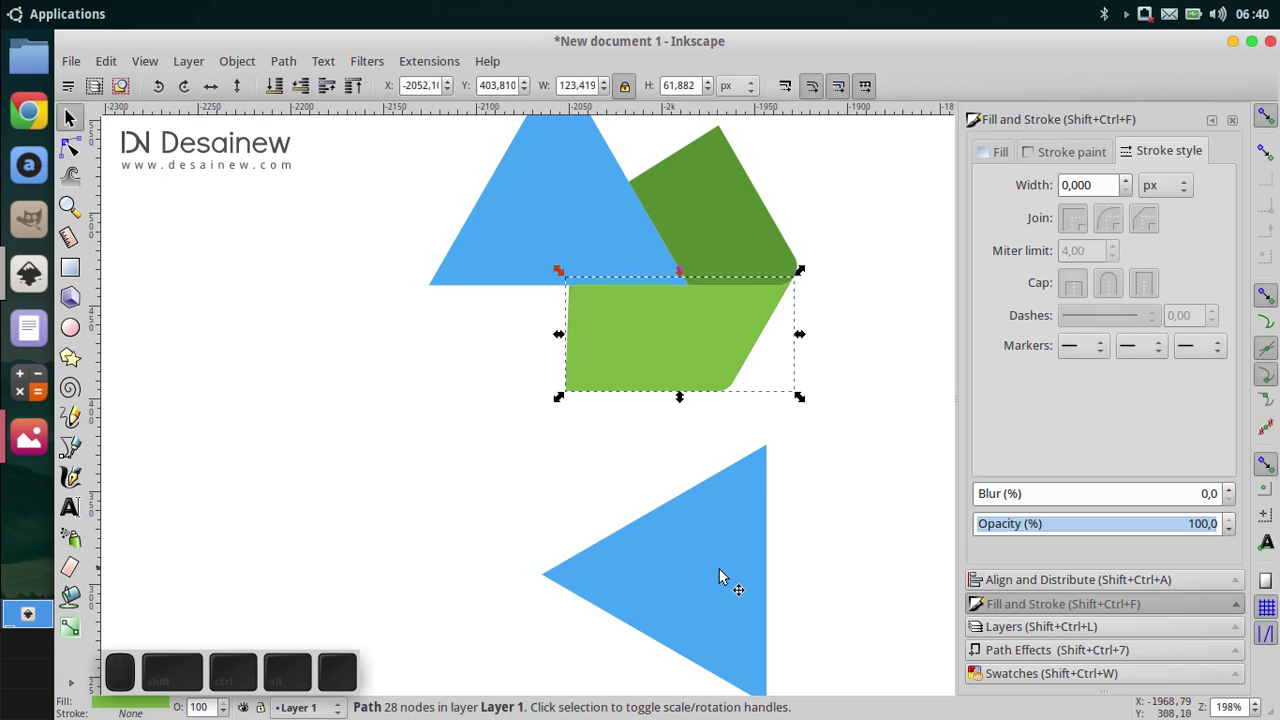
pyautogui.middleClick(722, 553)
# Step: Fill the left-pointing lower triangle with purple from the swatches
pyautogui.click(760, 436)
pyautogui.middleClick(786, 506)
pyautogui.click(1032, 679)
pyautogui.moveTo(1063, 375); pyautogui.dragTo(1104, 358)
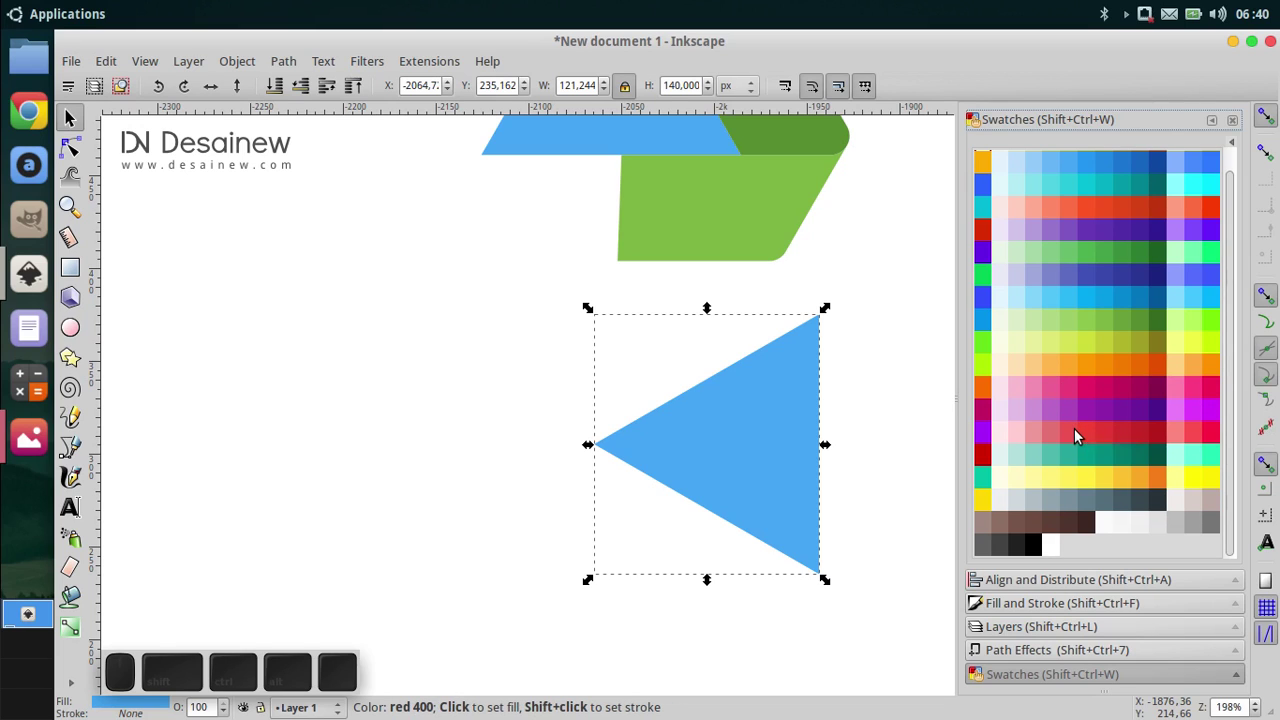
pyautogui.click(1076, 415)
pyautogui.click(718, 395)
pyautogui.moveTo(655, 479); pyautogui.dragTo(657, 477)
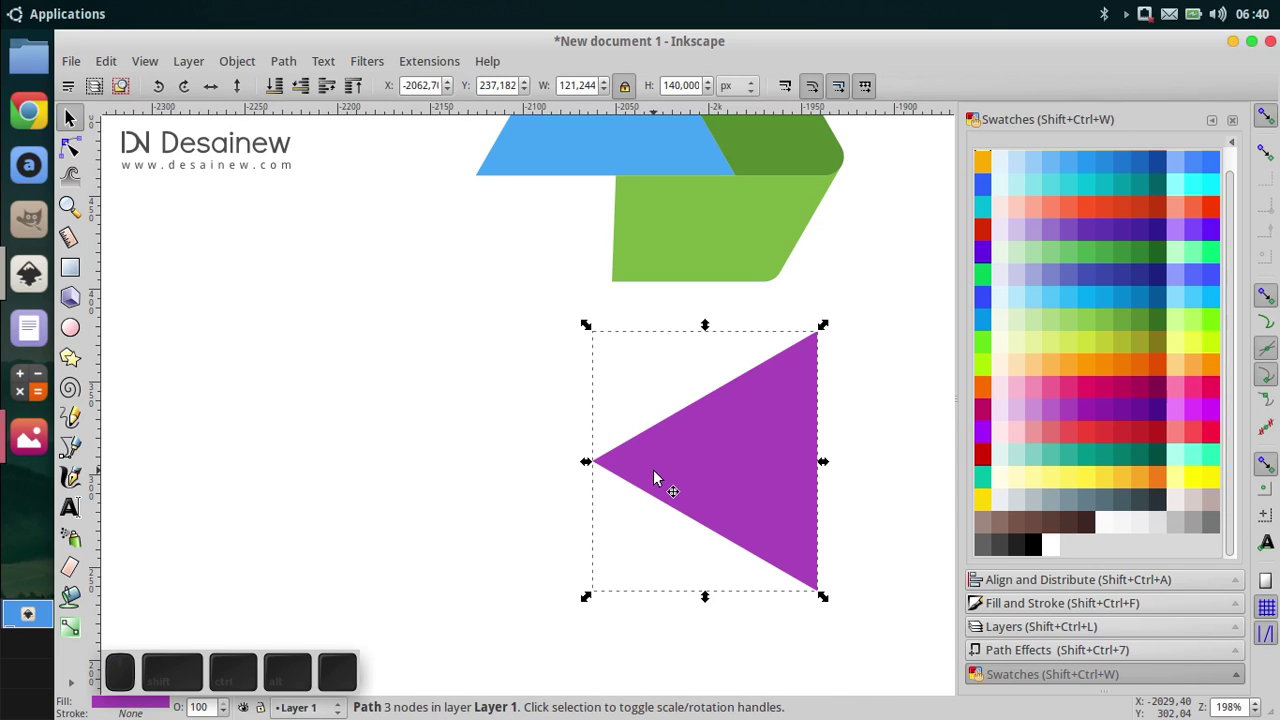
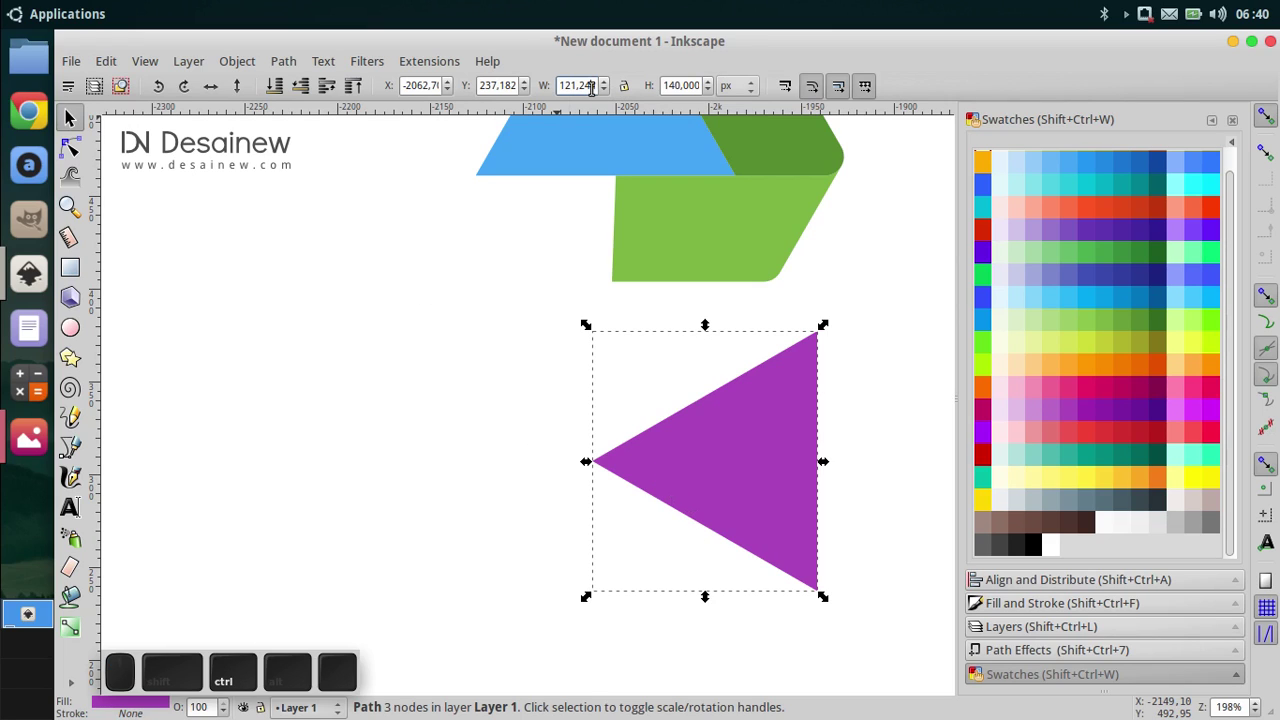
# Step: Resize the purple triangle to 40 px wide by 100 px high
pyautogui.press('ctrl+a')
pyautogui.press('ctrl+4')
pyautogui.press('ctrl+0')
pyautogui.press('Return')
pyautogui.click(684, 94)
pyautogui.press('ctrl+a')
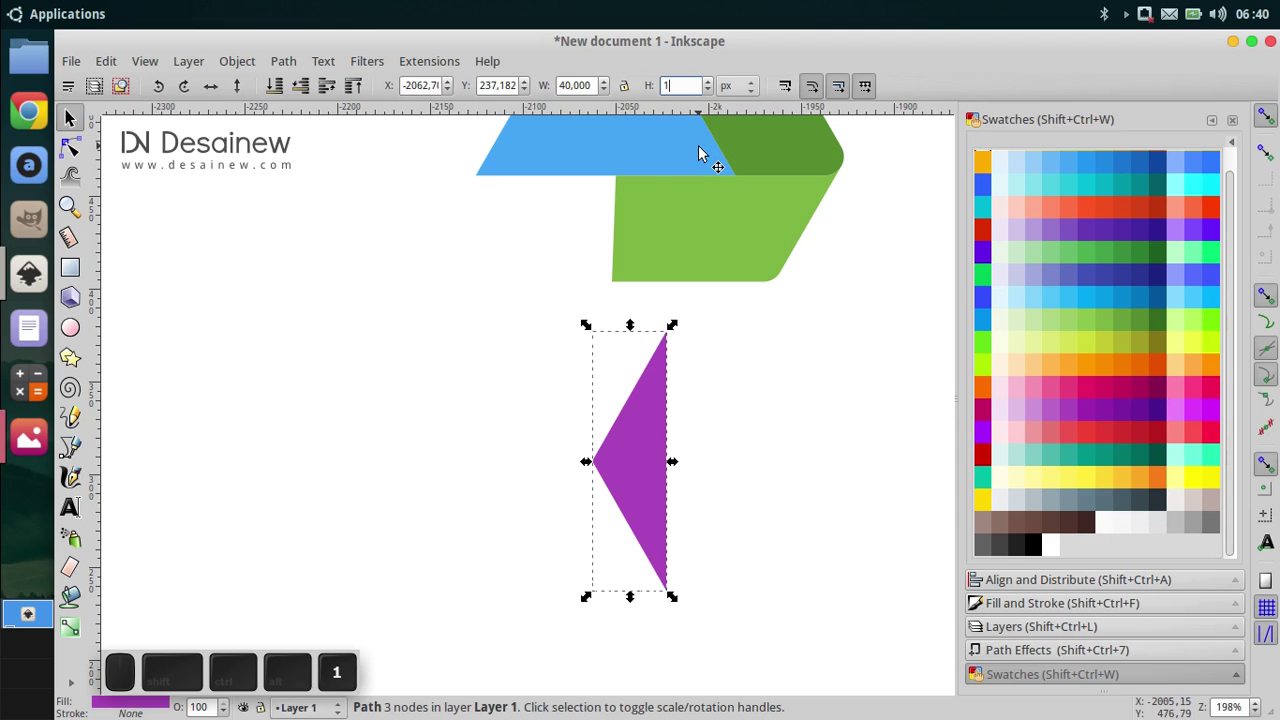
pyautogui.press('Return')
# Step: Move the purple triangle onto the left end of the light green piece as an arrowhead
pyautogui.scroll(-3)
pyautogui.click(308, 358)
pyautogui.moveTo(641, 566); pyautogui.dragTo(661, 301)
pyautogui.middleClick(660, 317)
pyautogui.click(656, 348)
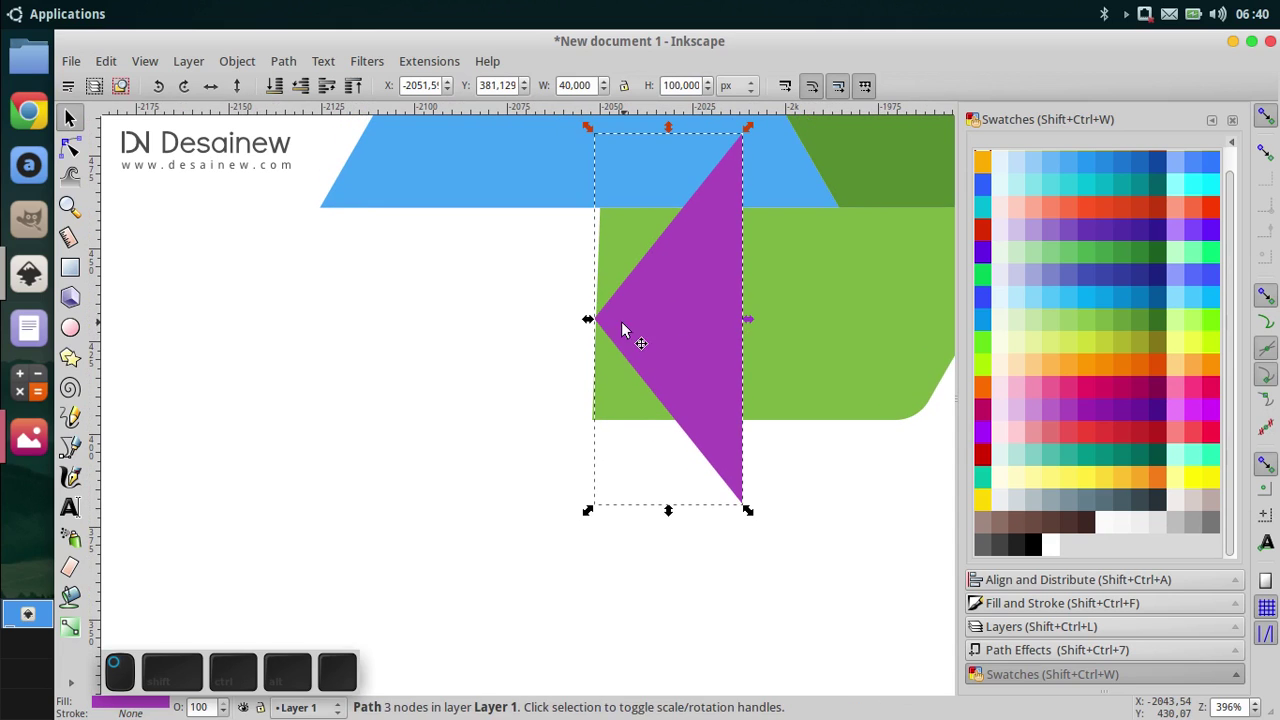
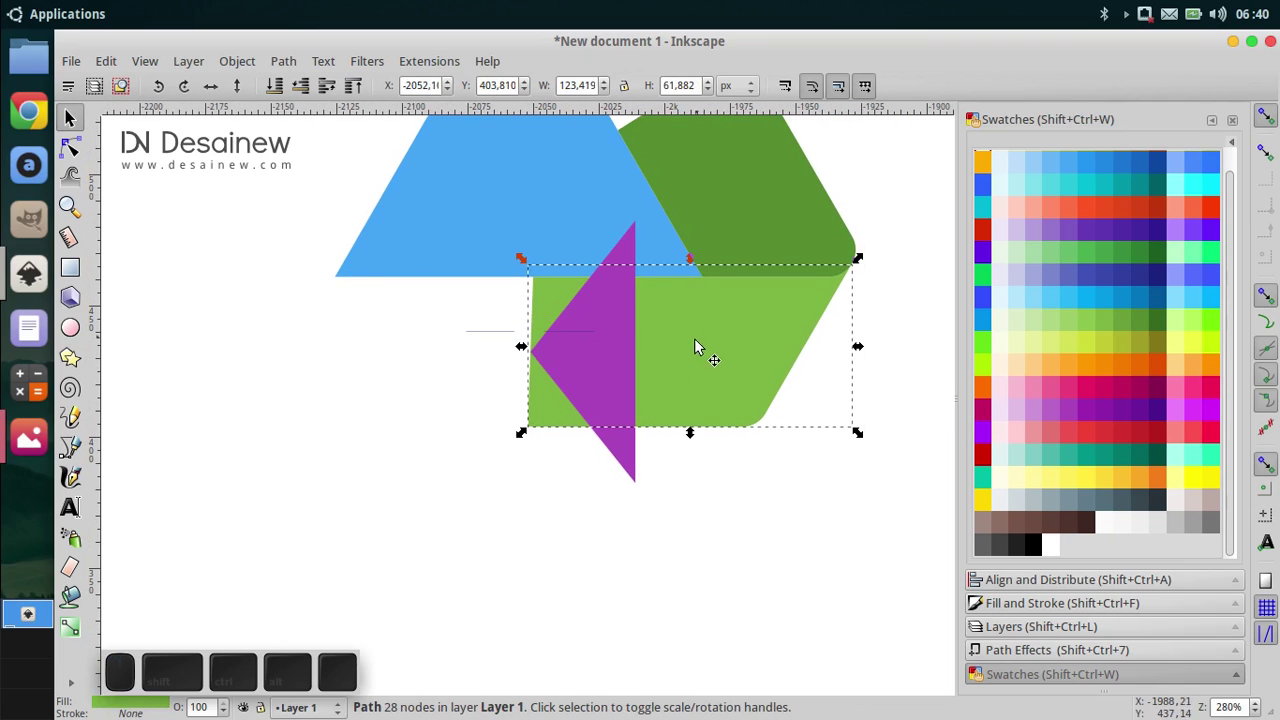
# Step: Move the light green piece's left nodes under the triangle and unite both shapes into one arrow
pyautogui.click(73, 147)
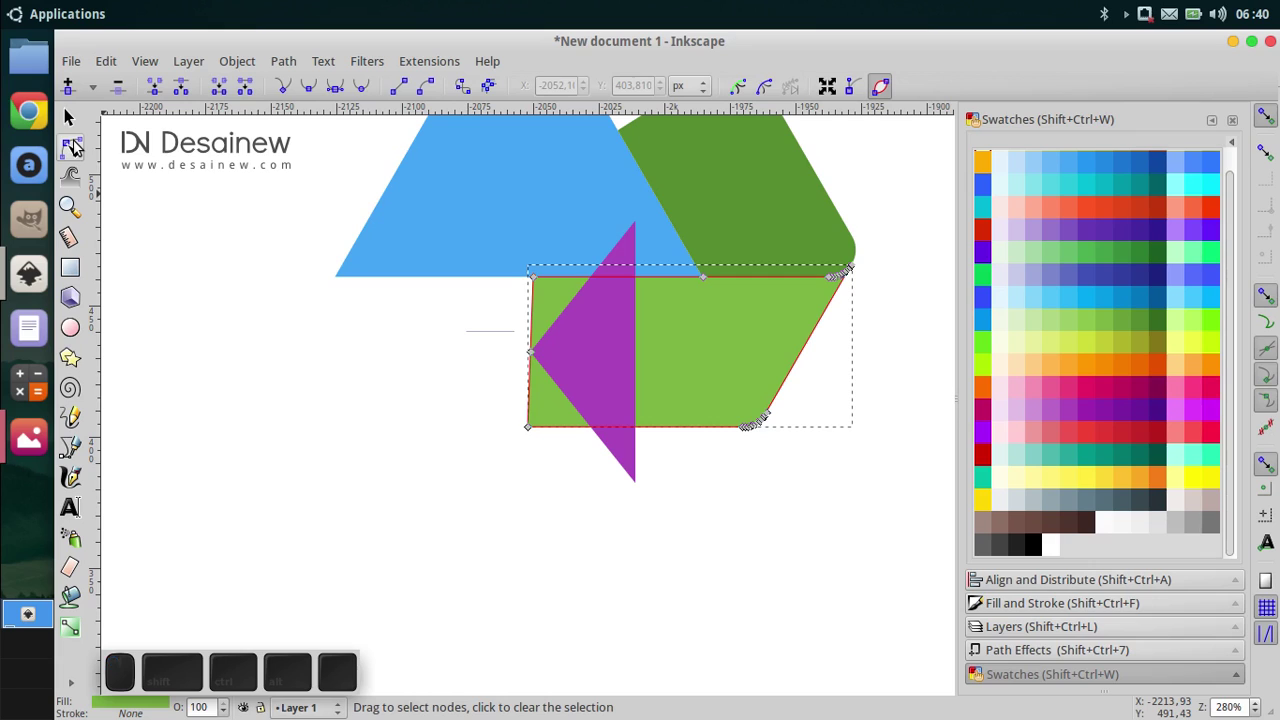
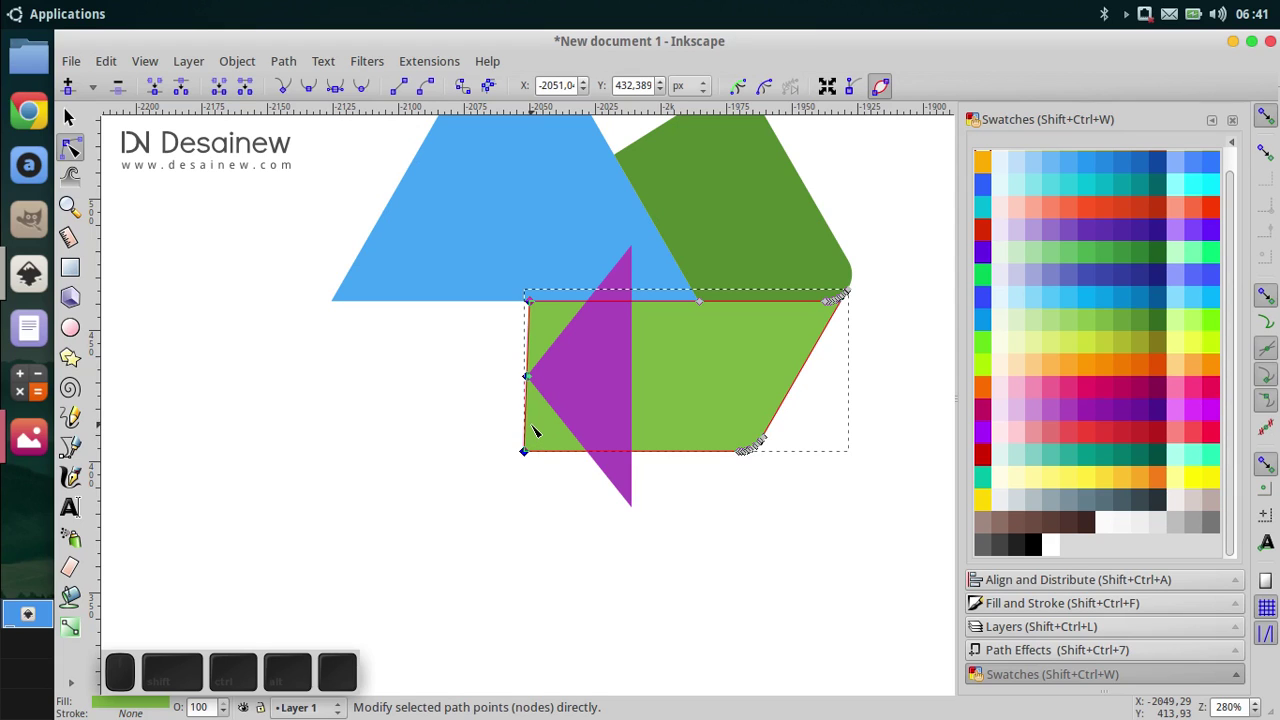
pyautogui.press('Right')
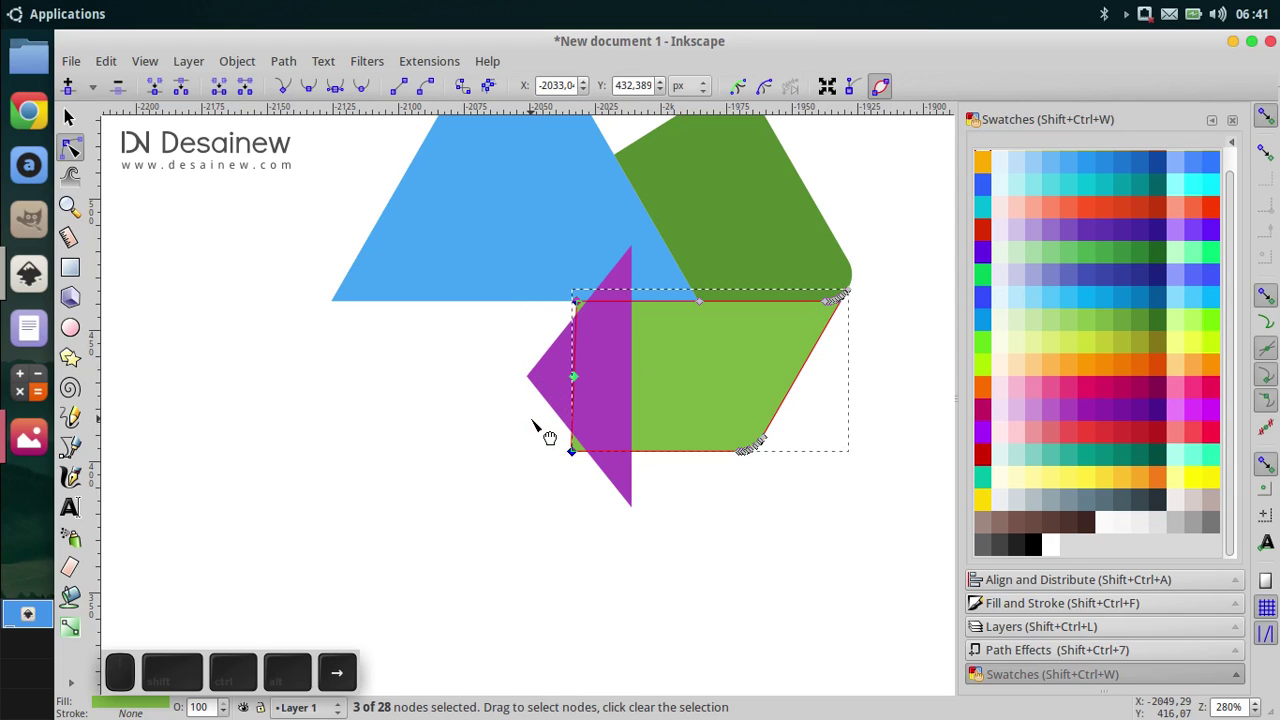
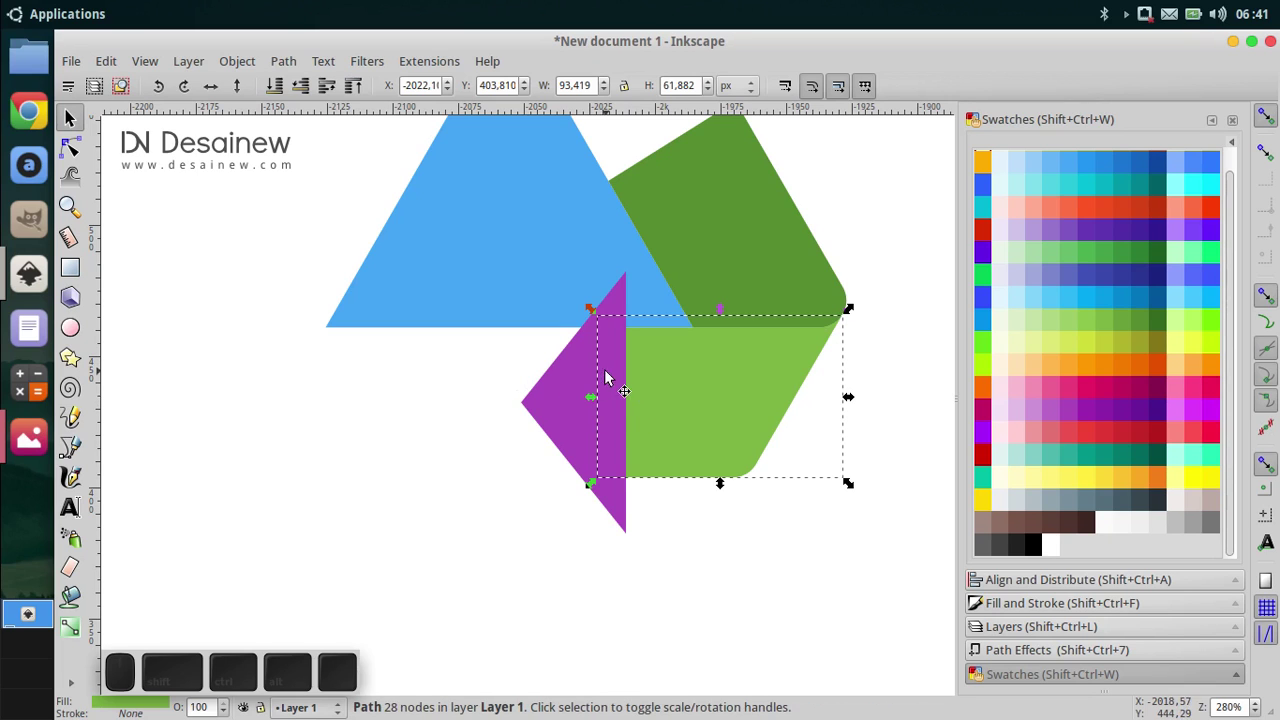
pyautogui.click(573, 405)
pyautogui.click(758, 397)
pyautogui.press('ctrl+z')
pyautogui.click(299, 63)
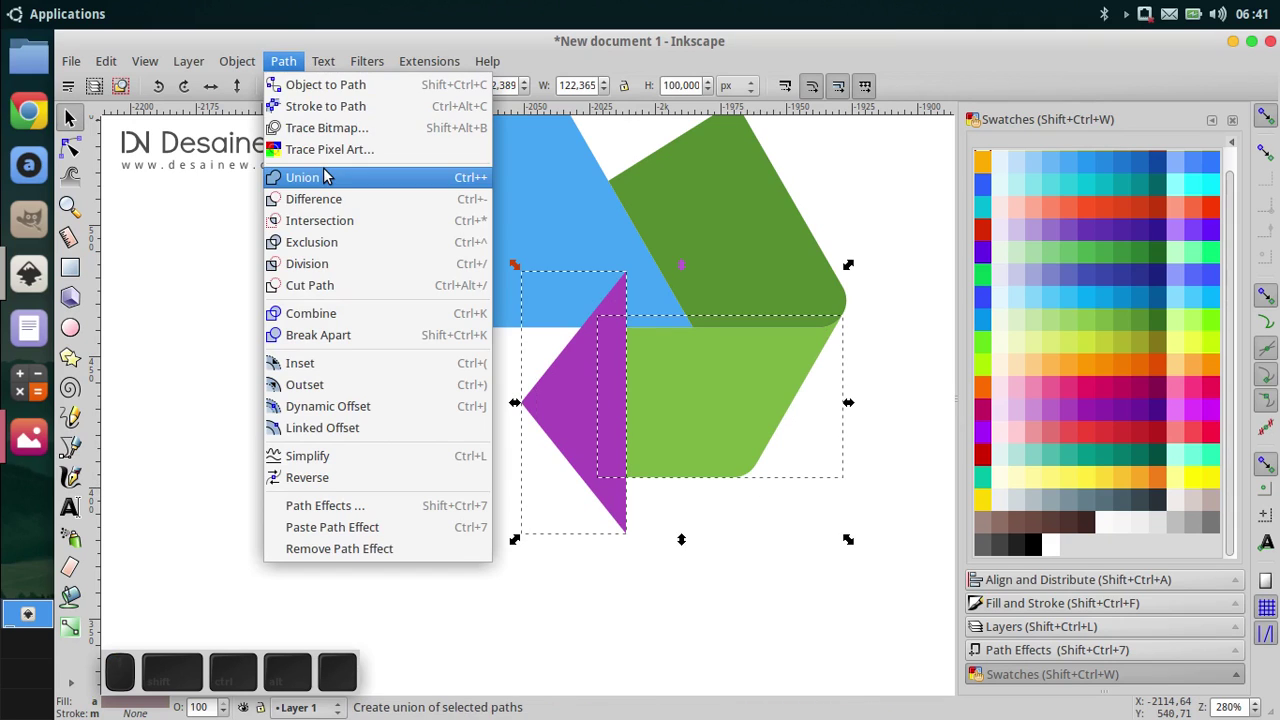
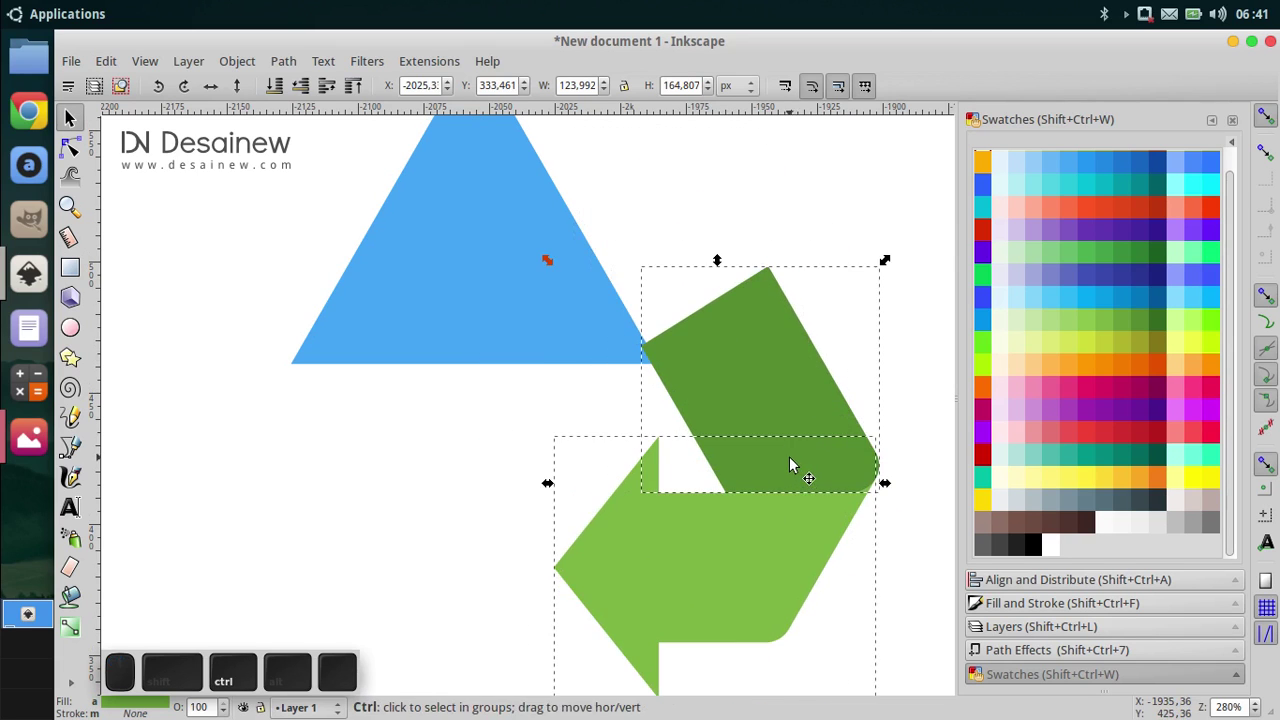
# Step: Group the dark green piece with the new light green arrow and zoom out to the whole design
pyautogui.press('ctrl+z')
pyautogui.click(254, 53)
pyautogui.click(255, 63)
pyautogui.click(318, 157)
pyautogui.middleClick(522, 365)
pyautogui.scroll(-3)
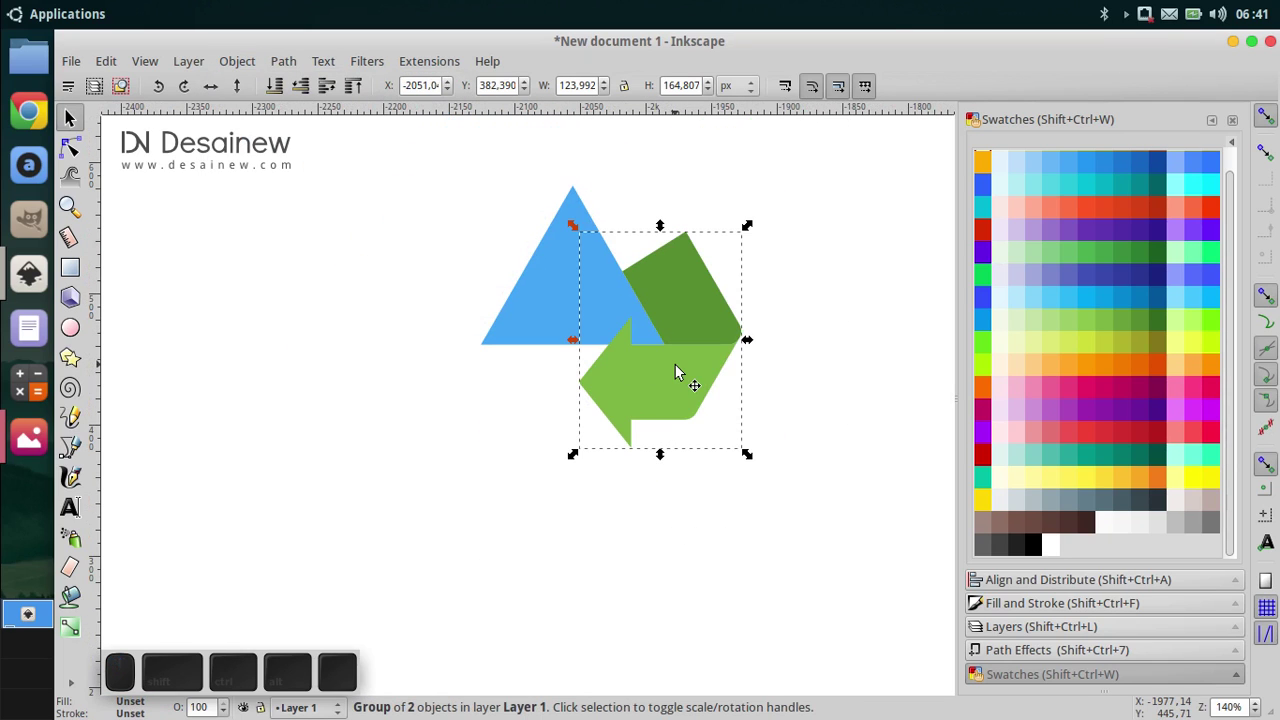
# Step: Duplicate the arrow group, rotate the copy by -120 degrees and move it below the original
pyautogui.rightClick(687, 363)
pyautogui.click(759, 407)
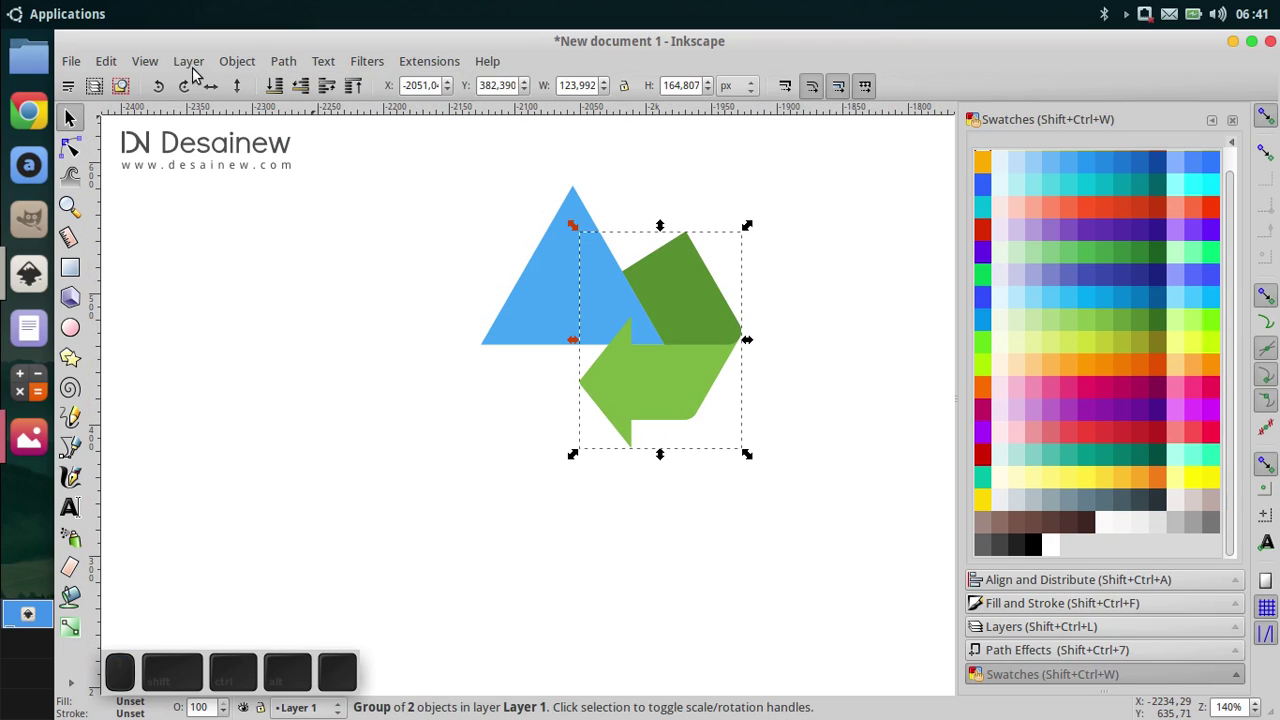
pyautogui.click(259, 57)
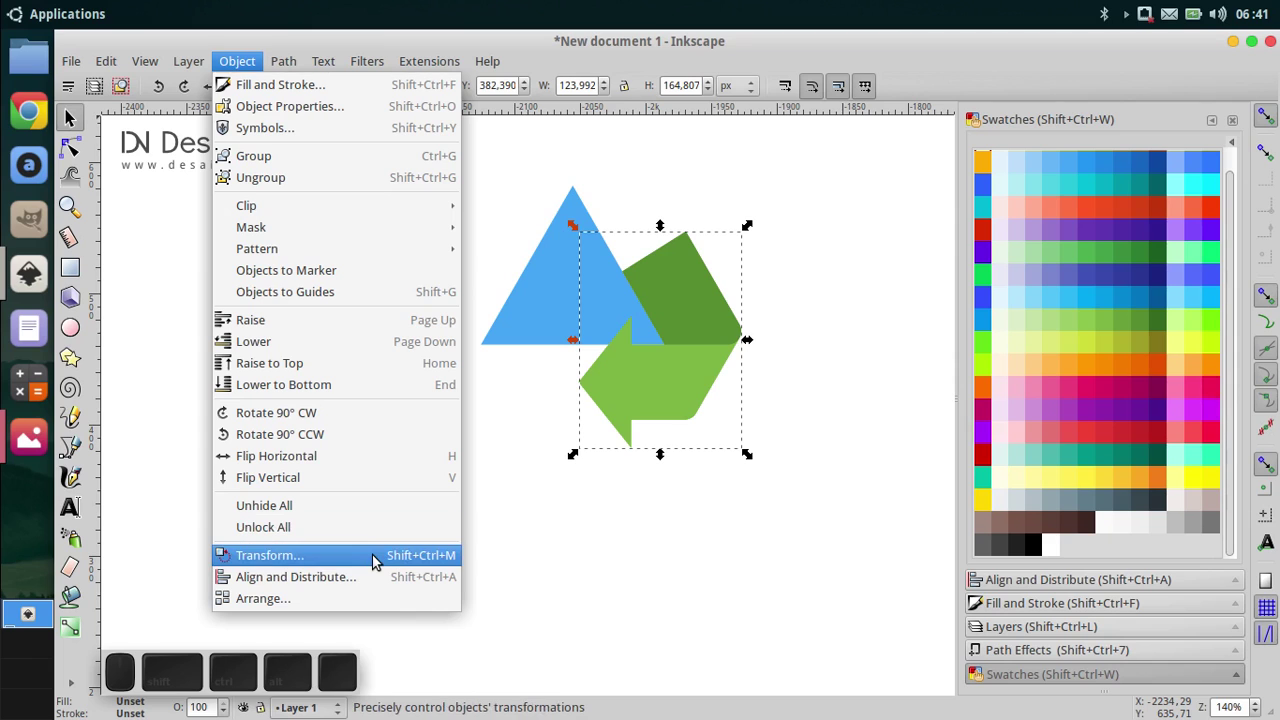
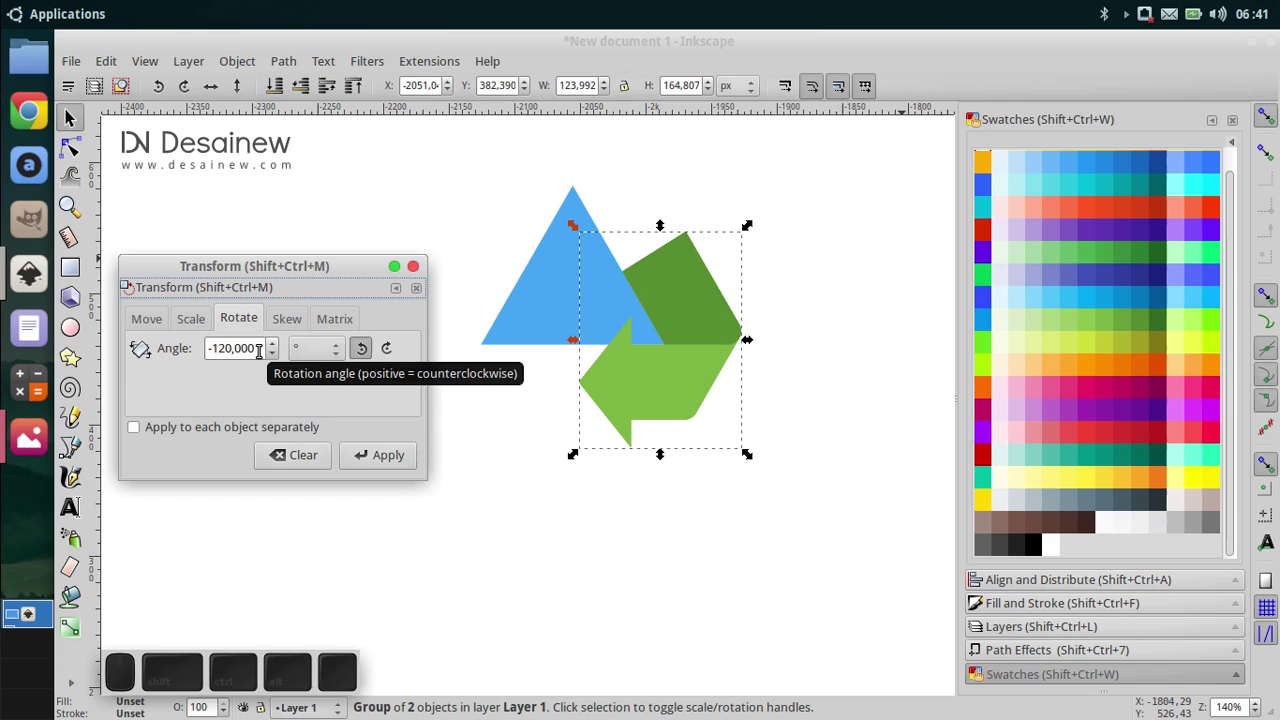
pyautogui.click(377, 457)
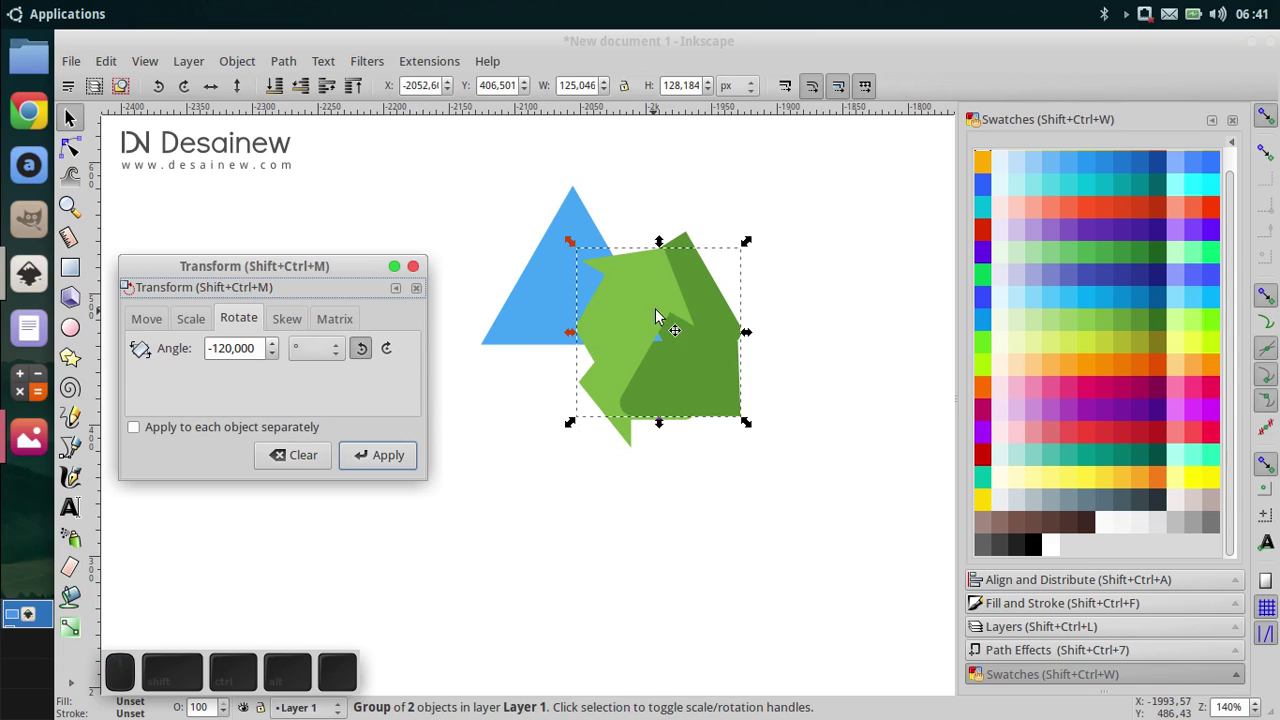
pyautogui.moveTo(608, 354); pyautogui.dragTo(339, 510)
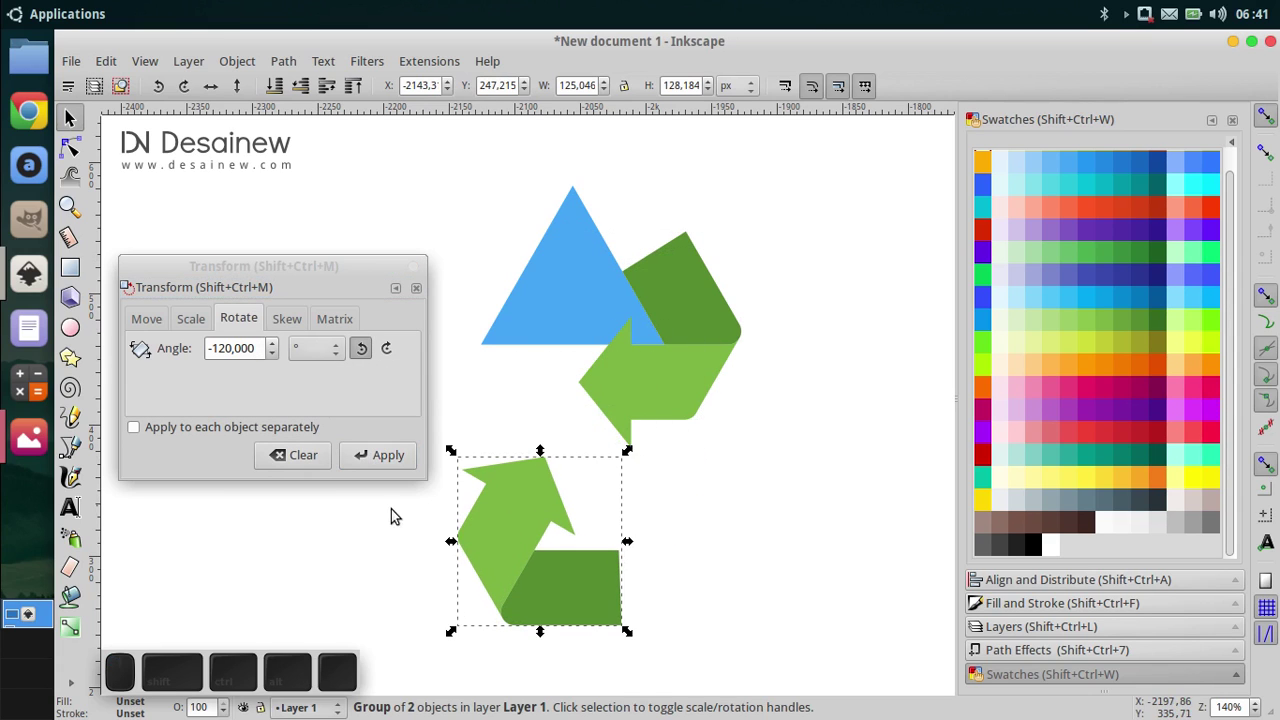
# Step: Duplicate the rotated copy, place it to the right and rotate it a further 120 degrees
pyautogui.rightClick(509, 537)
pyautogui.click(594, 238)
pyautogui.click(515, 556)
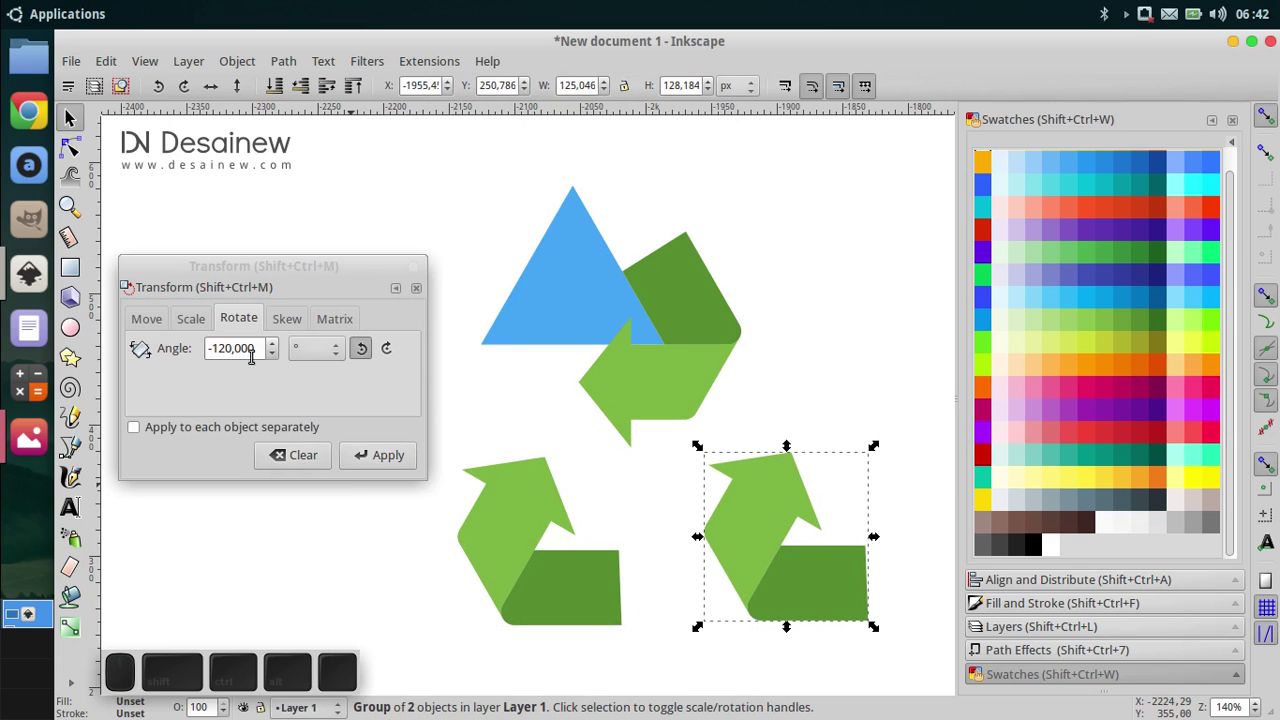
pyautogui.click(384, 460)
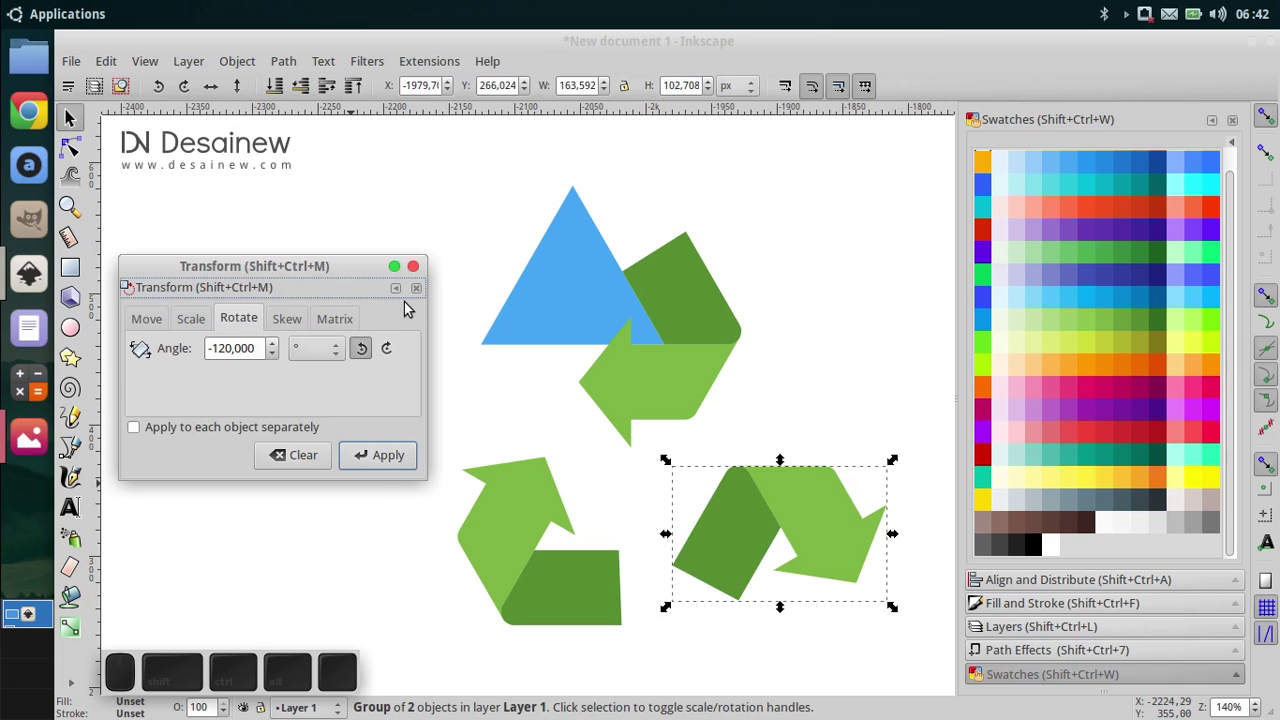
pyautogui.click(424, 276)
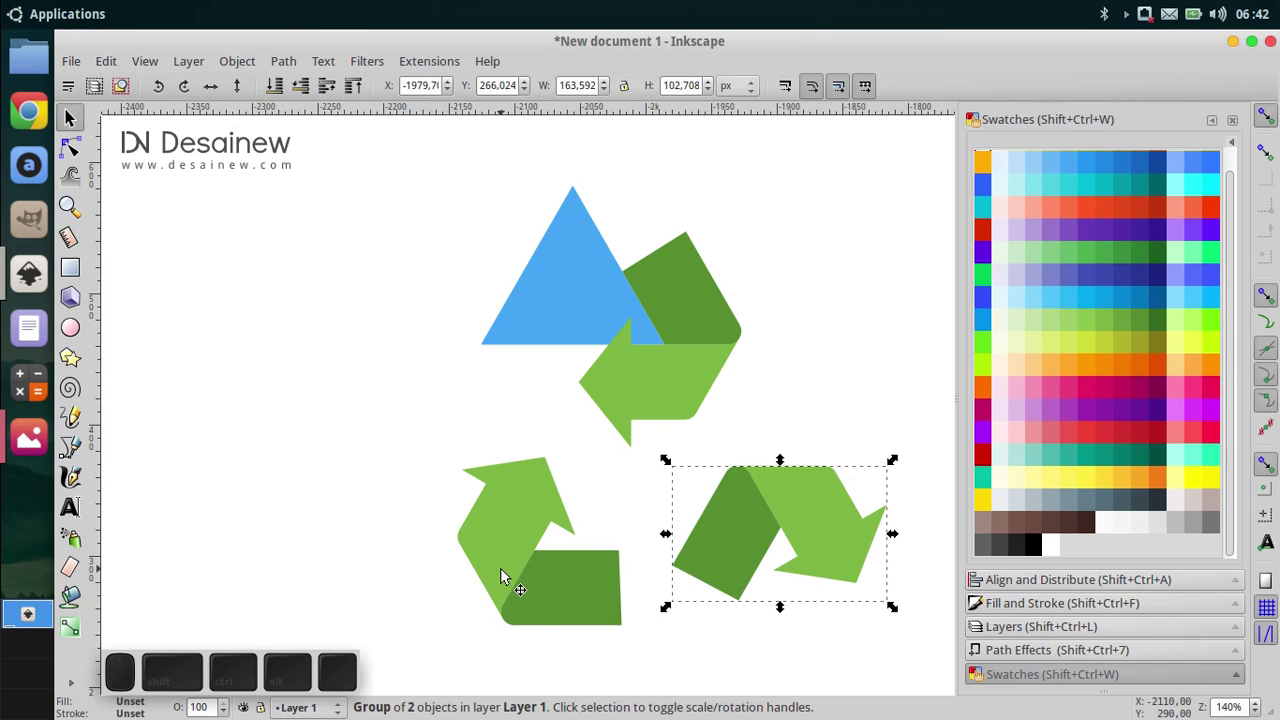
# Step: Fit the lower-left arrow copy against the blue triangle
pyautogui.click(510, 572)
pyautogui.middleClick(538, 596)
pyautogui.moveTo(534, 518); pyautogui.dragTo(524, 360)
pyautogui.scroll(3)
pyautogui.click(489, 312)
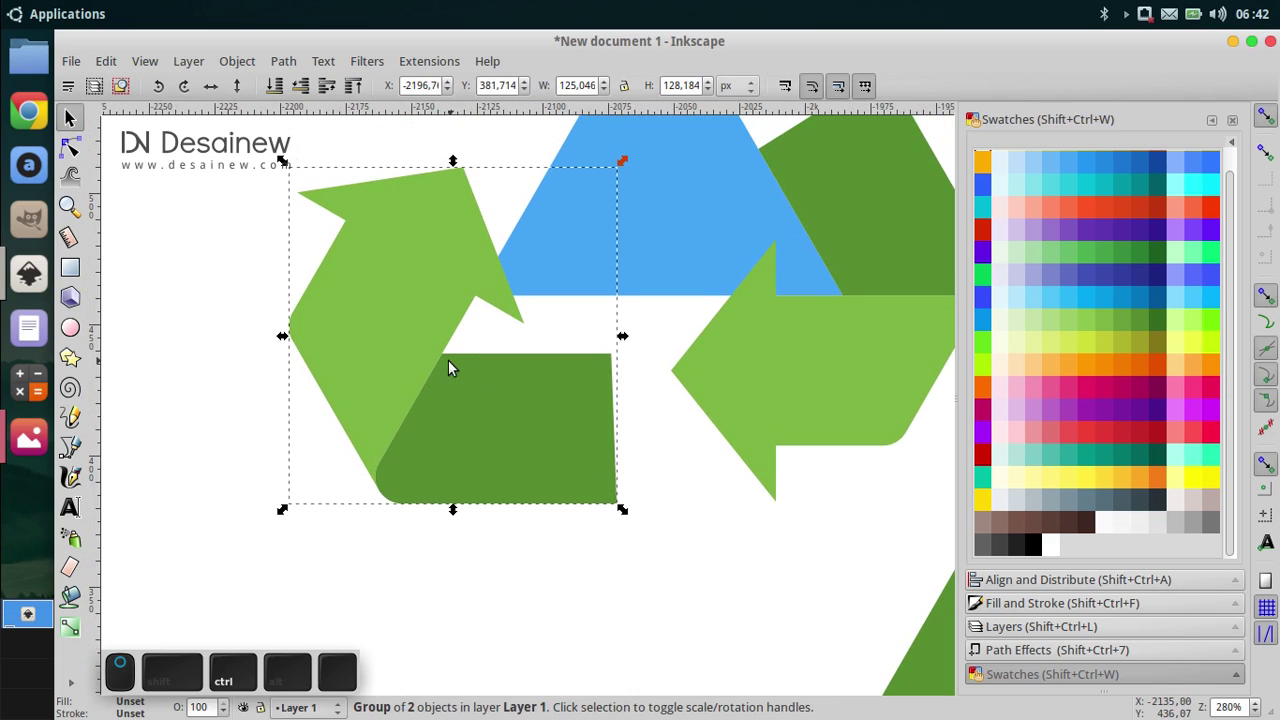
pyautogui.moveTo(390, 408); pyautogui.dragTo(500, 267)
pyautogui.scroll(-3)
# Step: Move the right-hand copy above the blue triangle and select the blue triangle for removal
pyautogui.click(506, 255)
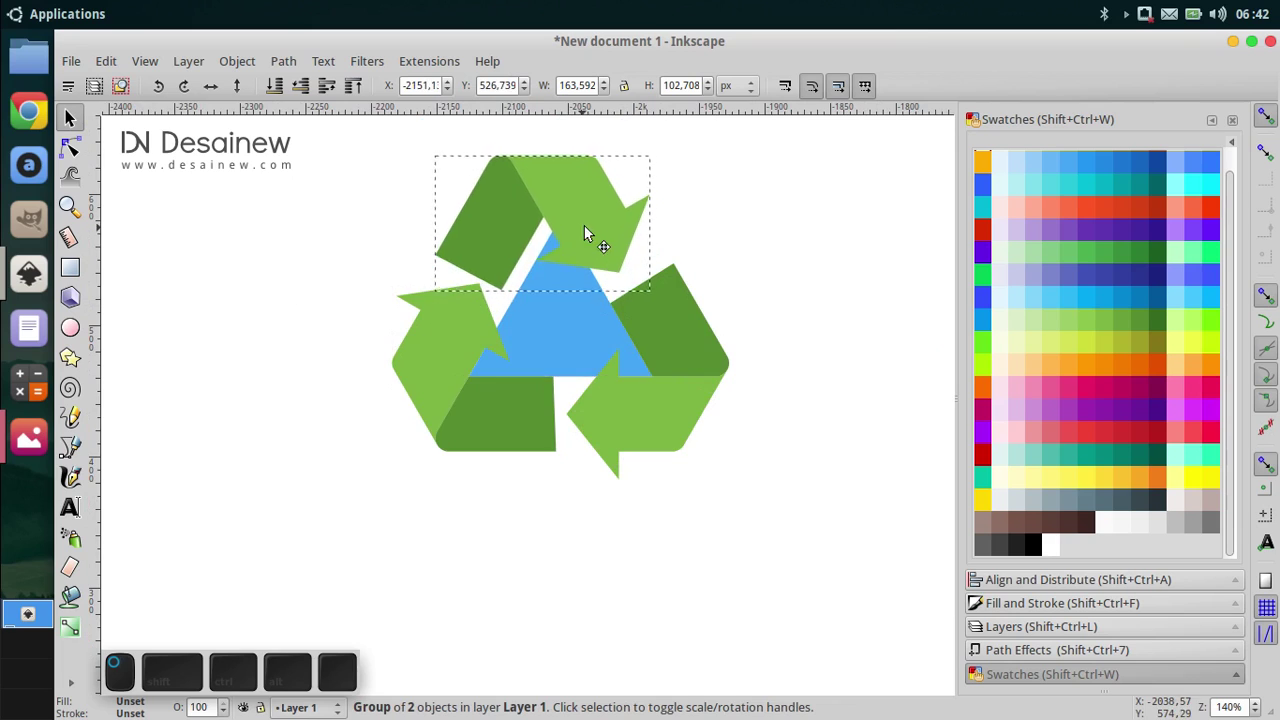
pyautogui.scroll(3)
pyautogui.moveTo(551, 175); pyautogui.dragTo(585, 295)
pyautogui.scroll(-3)
pyautogui.click(634, 425)
pyautogui.click(769, 501)
pyautogui.click(780, 388)
pyautogui.scroll(3)
pyautogui.click(580, 363)
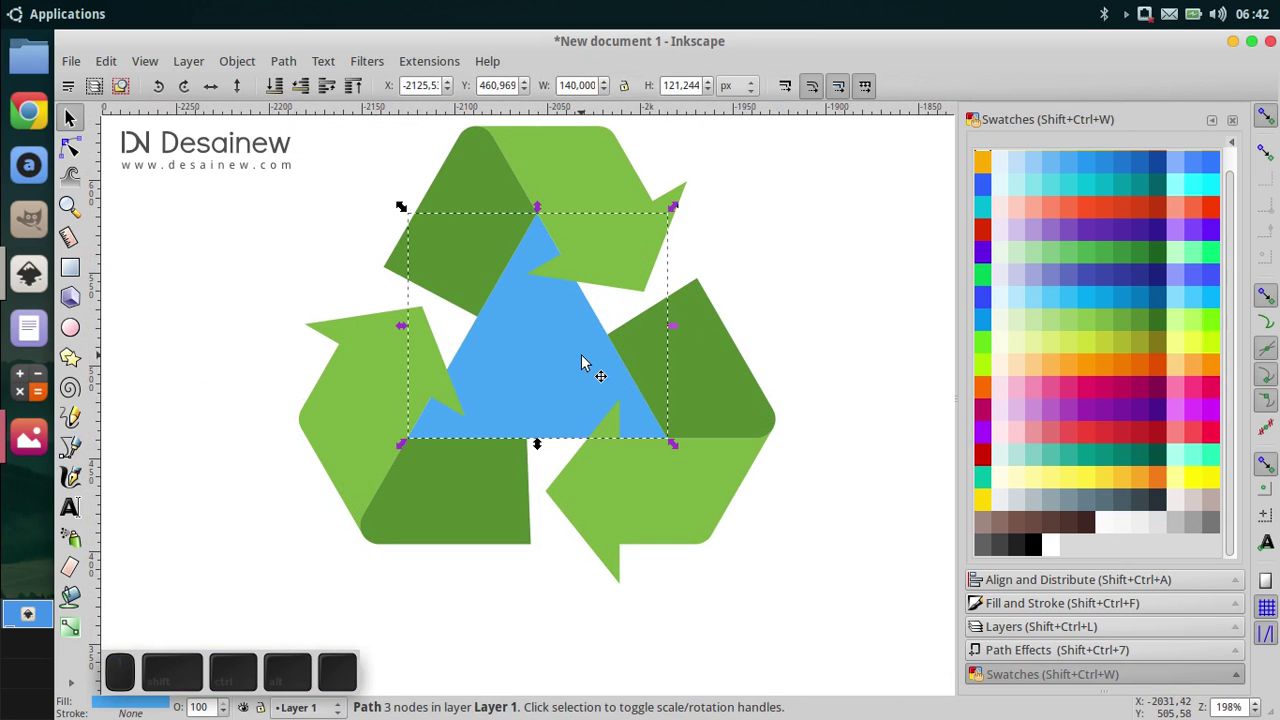
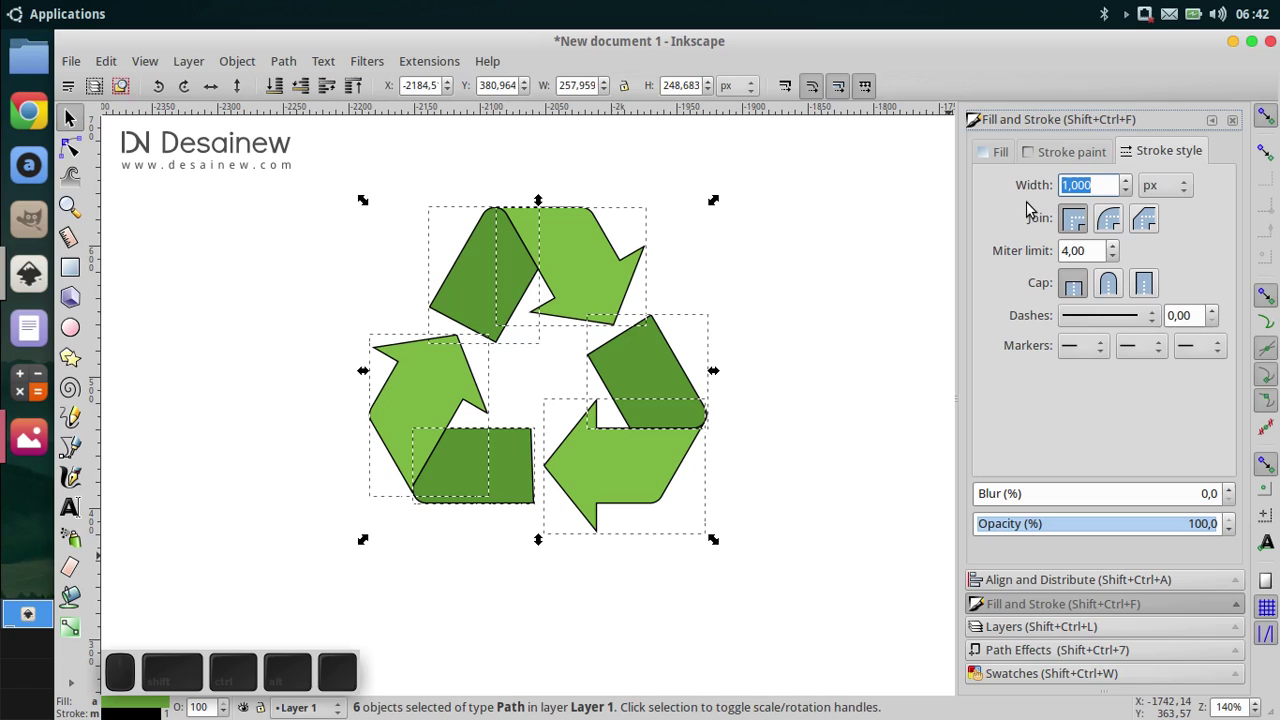
# Step: Set a 4 px dark green stroke on the arrows and give the pale faces a brighter green fill
pyautogui.press('4')
pyautogui.press('Return')
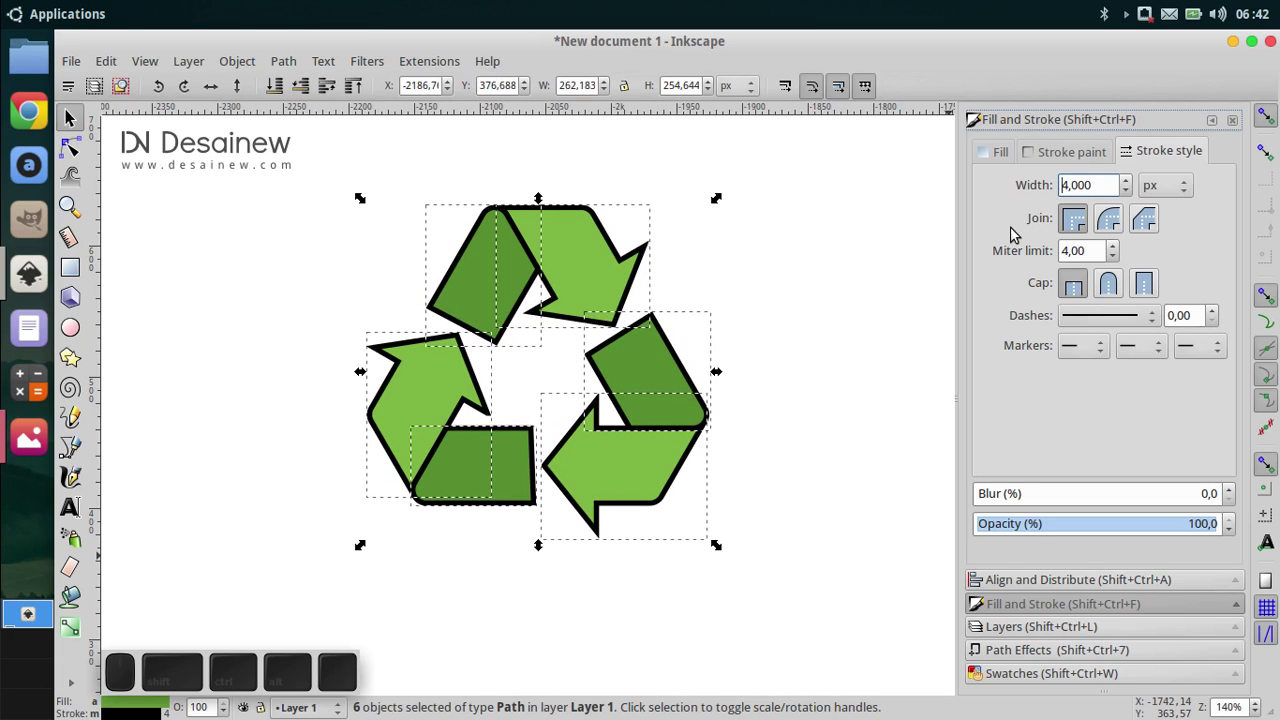
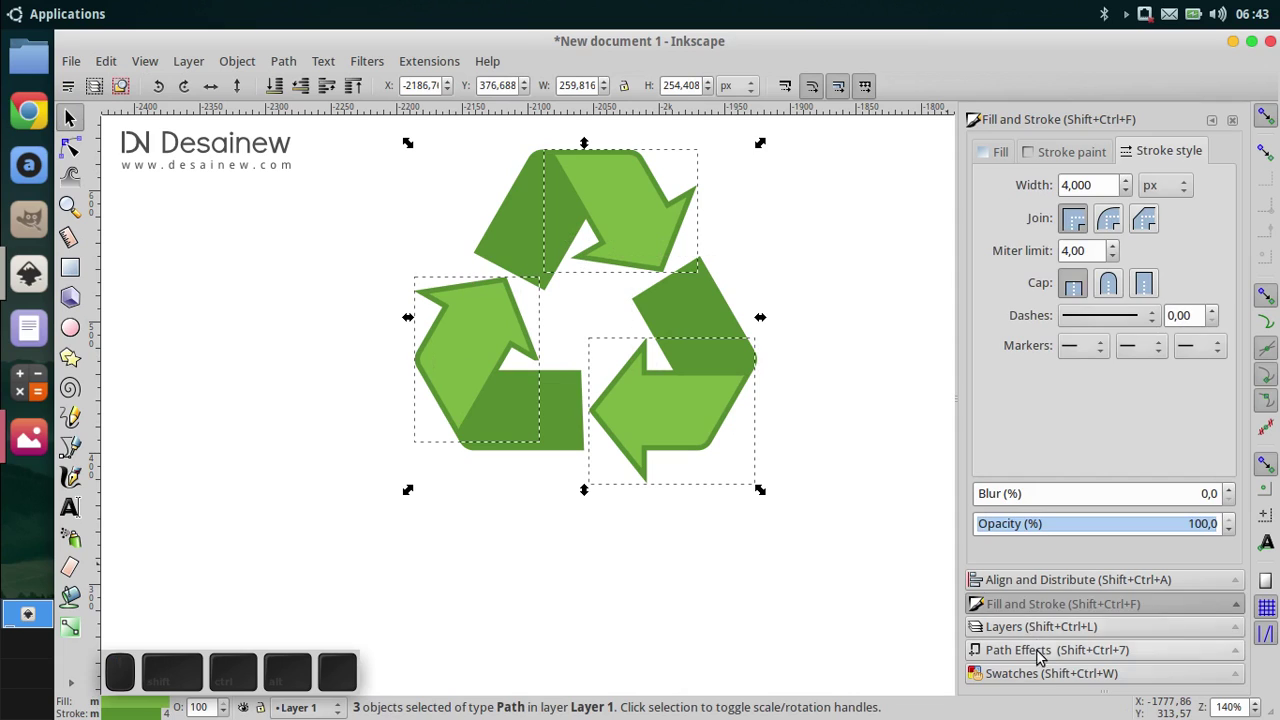
pyautogui.click(1044, 678)
pyautogui.click(1079, 317)
pyautogui.click(1091, 333)
pyautogui.click(1094, 329)
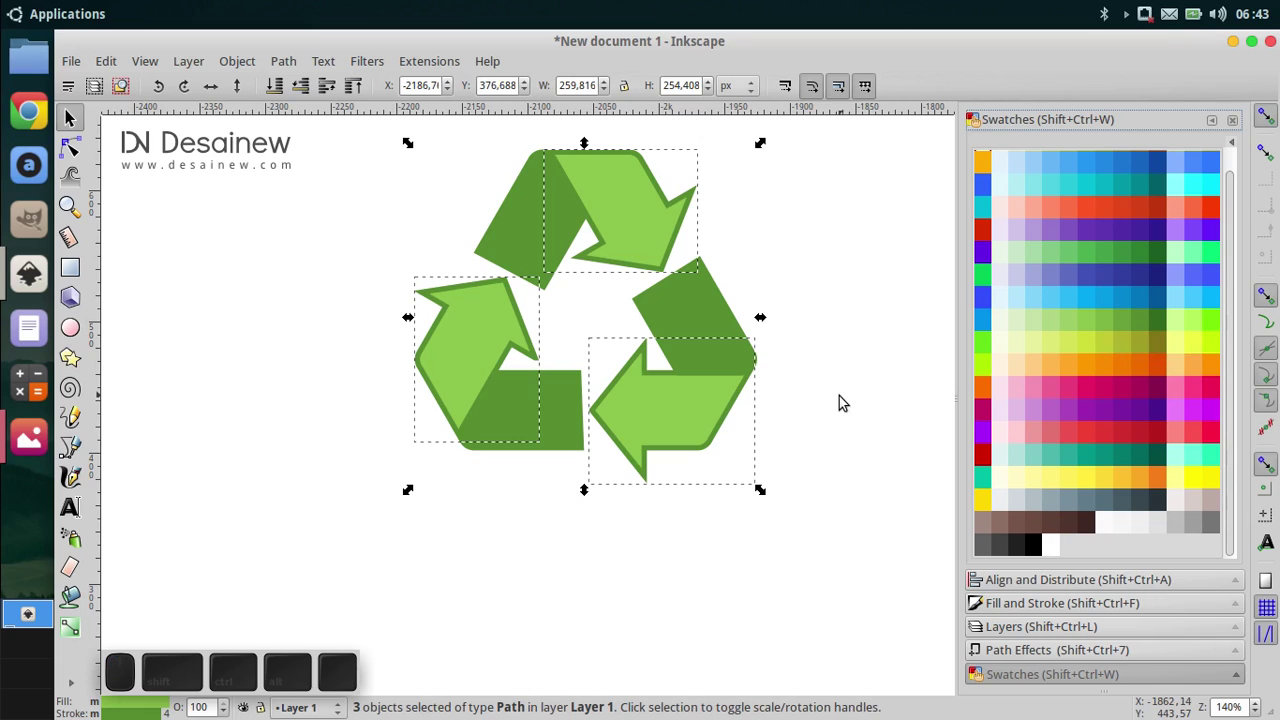
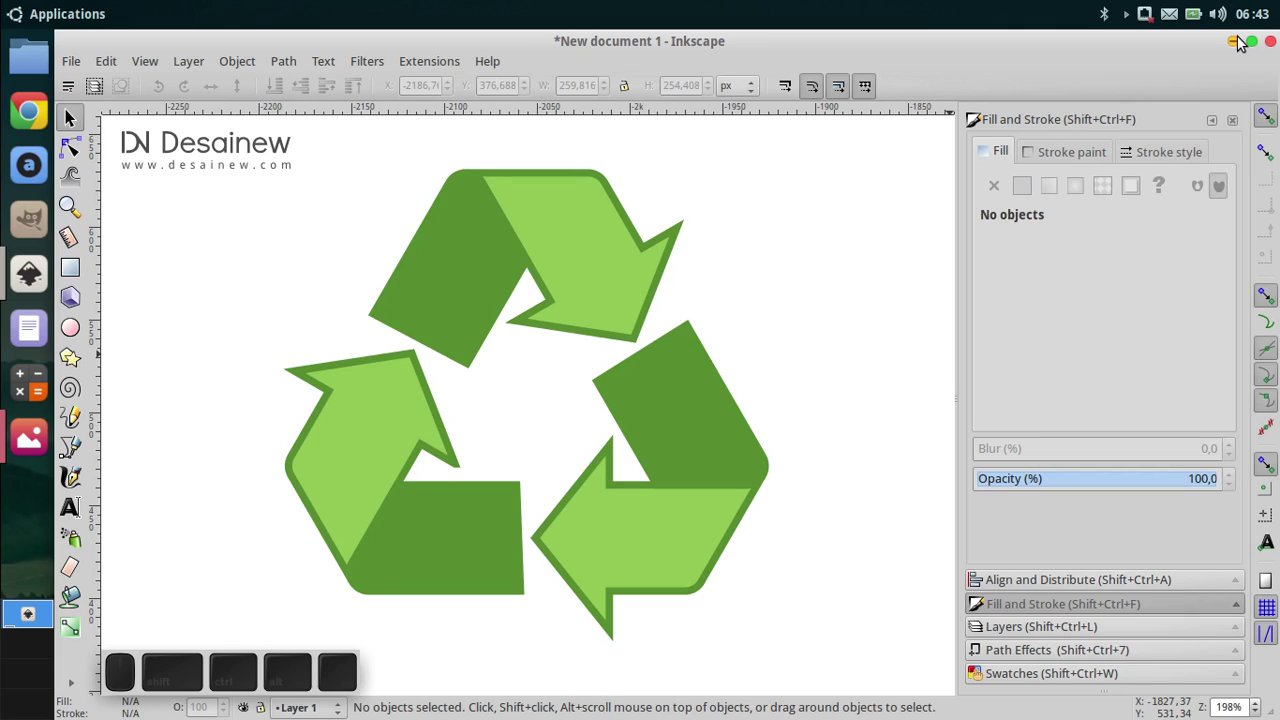
# Step: Minimize the Inkscape window to leave the finished symbol and show the desktop
pyautogui.click(1246, 41)
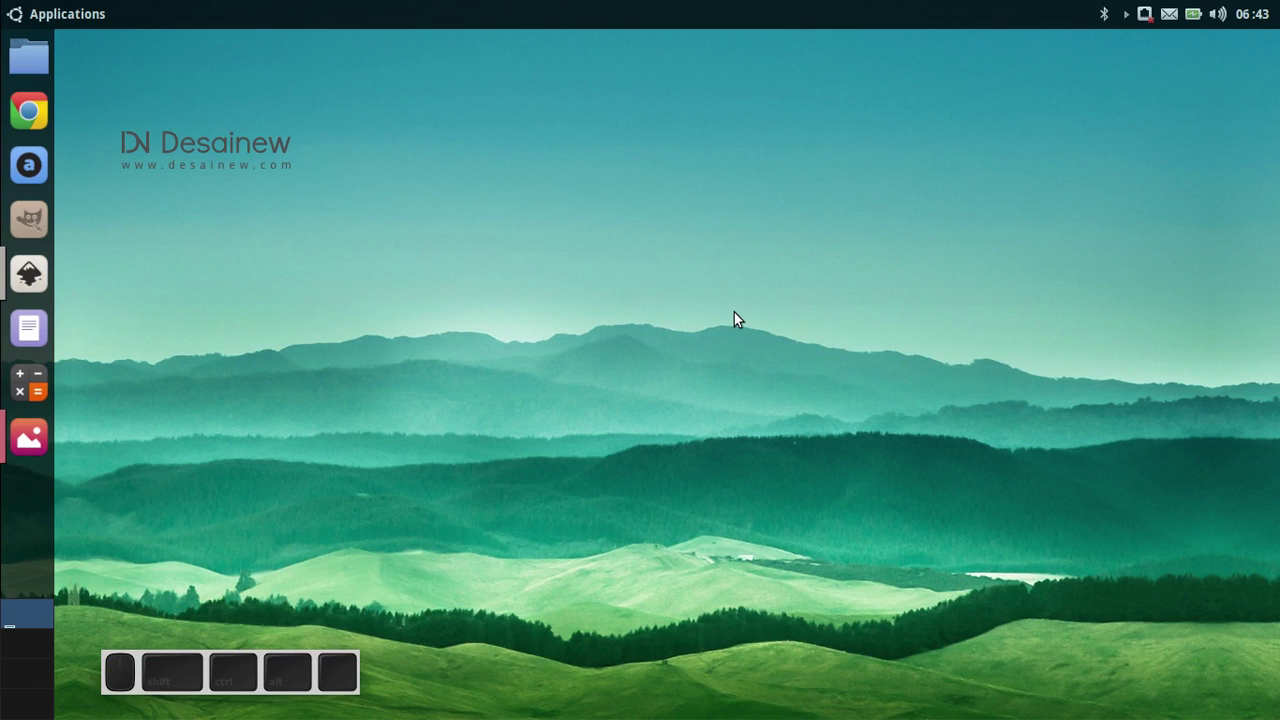